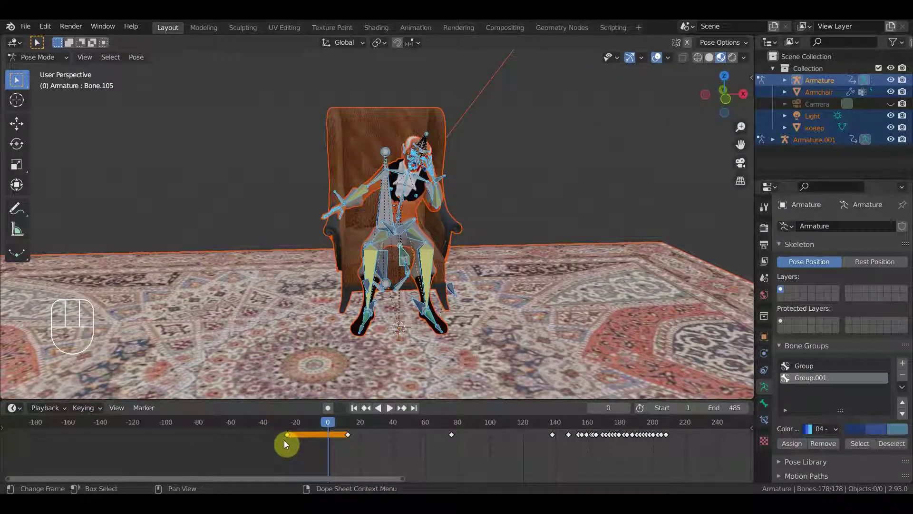
- Move the old man's first keyframe to frame 2 and set the playhead to frame 2
{"action": "key", "text": "g"}
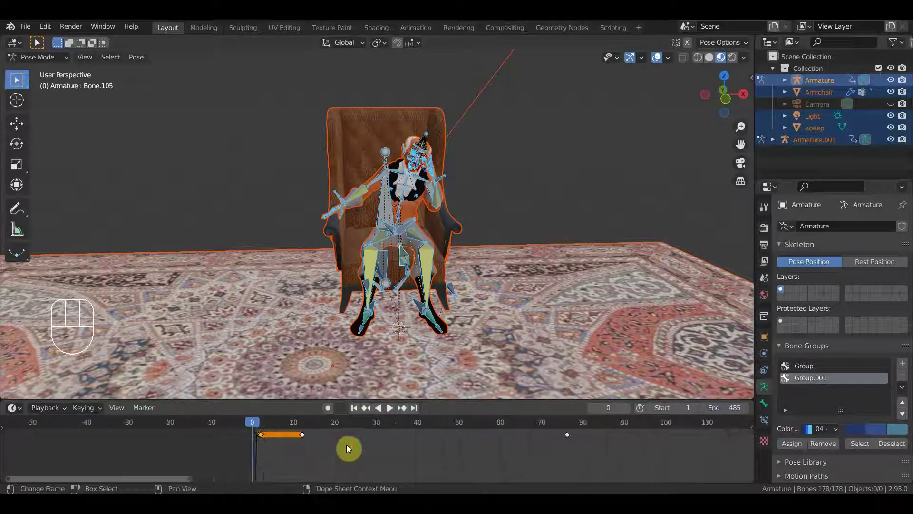
{"action": "left_click_drag", "start_coordinate": [366, 449], "coordinate": [360, 450]}
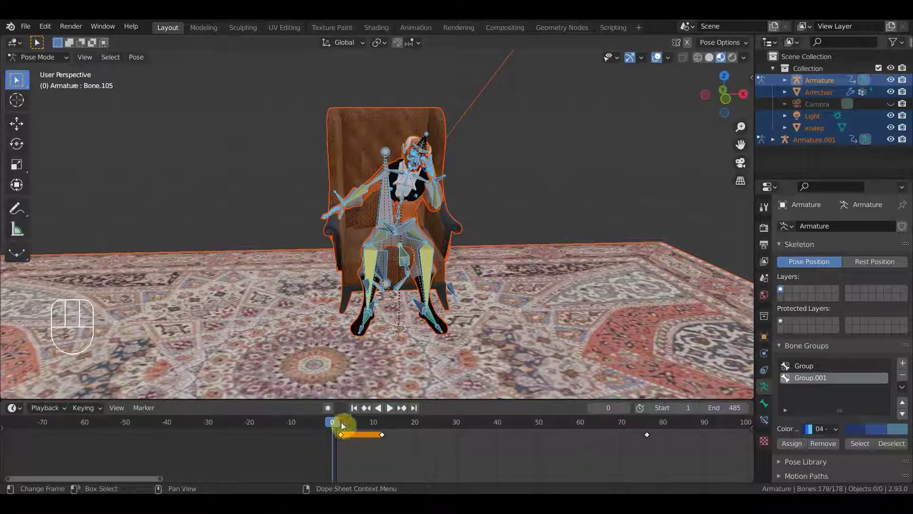
{"action": "left_click_drag", "start_coordinate": [344, 423], "coordinate": [346, 436]}
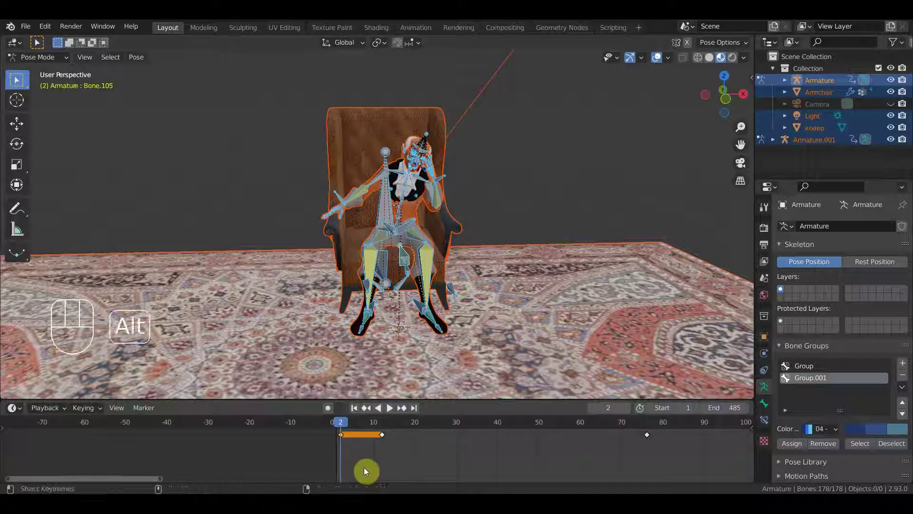
- Clear the bones' location, rotation and scale, reselect the rig and return to Object Mode
{"action": "key", "text": "alt+g"}
{"action": "key", "text": "alt+r"}
{"action": "key", "text": "alt+s"}
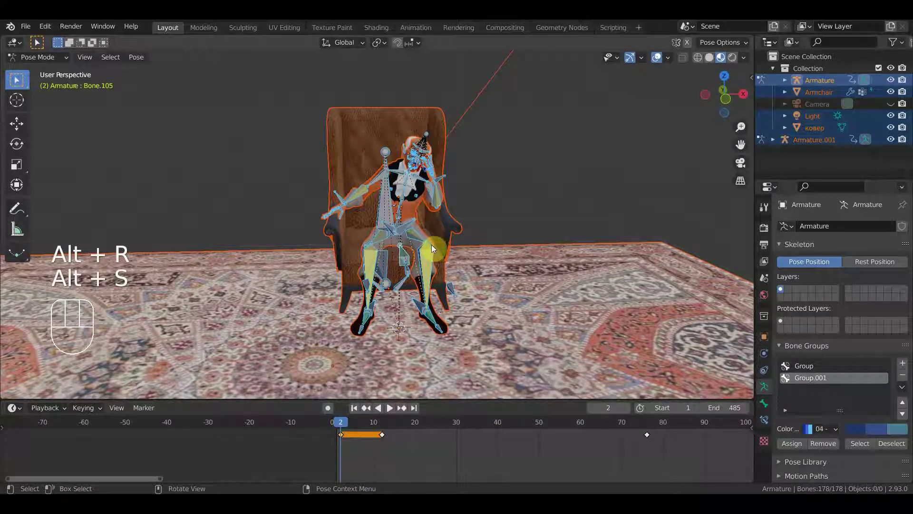
{"action": "left_click", "coordinate": [427, 270]}
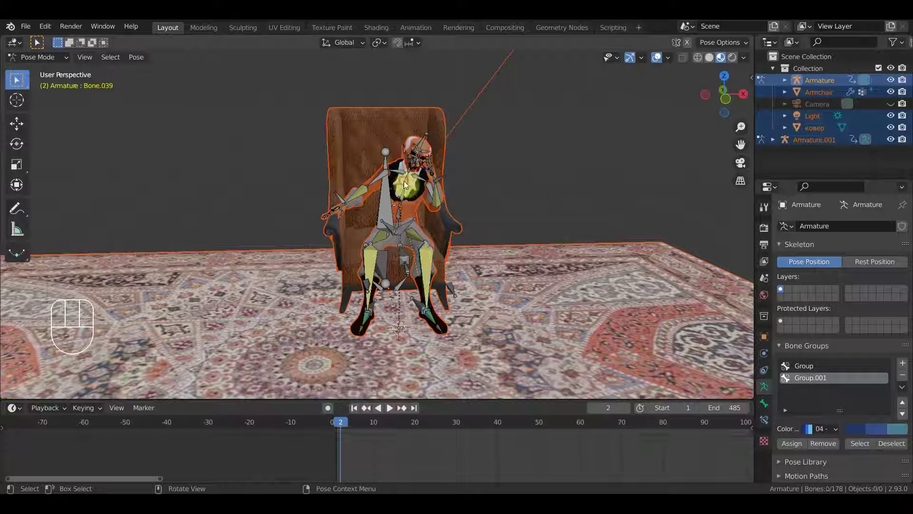
{"action": "left_click_drag", "start_coordinate": [407, 182], "coordinate": [445, 209]}
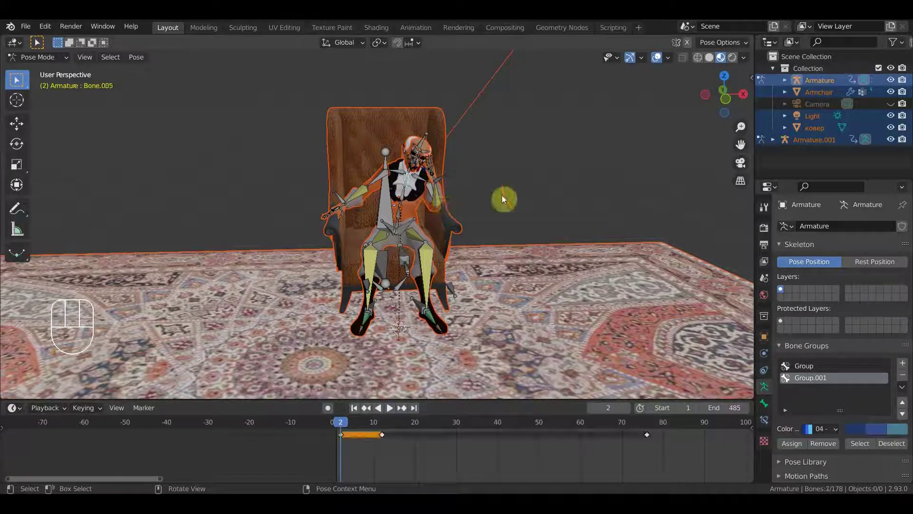
{"action": "key", "text": "a"}
{"action": "left_click_drag", "start_coordinate": [505, 197], "coordinate": [568, 203]}
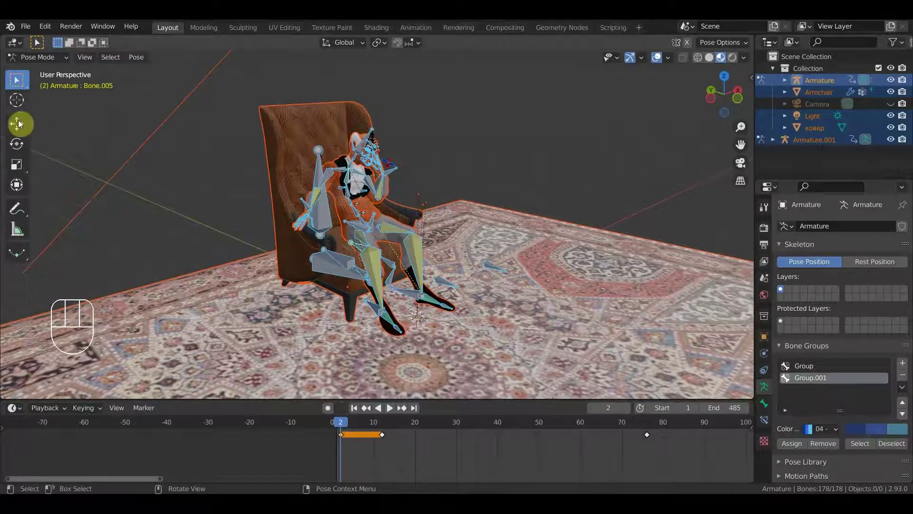
{"action": "left_click_drag", "start_coordinate": [37, 54], "coordinate": [53, 74]}
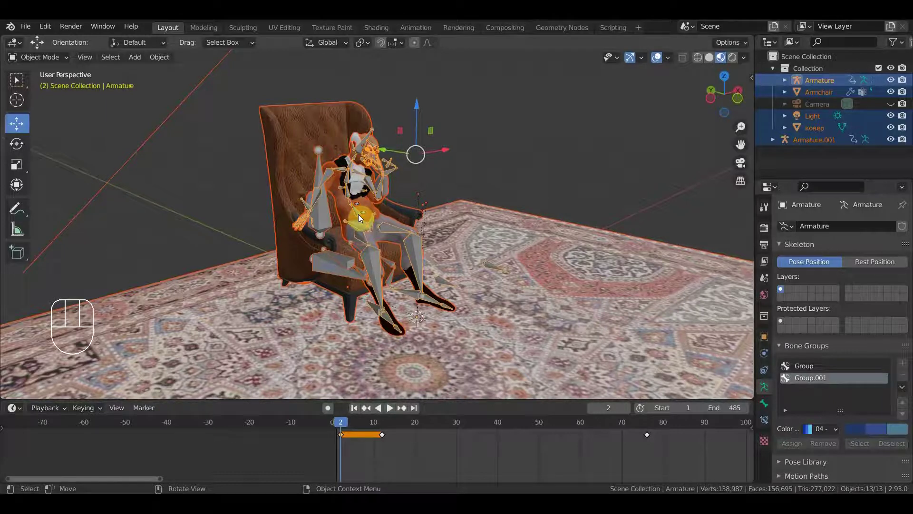
- Select the Armature alone and switch it into Pose Mode
{"action": "left_click", "coordinate": [358, 211]}
{"action": "left_click", "coordinate": [359, 211]}
{"action": "left_click", "coordinate": [421, 275]}
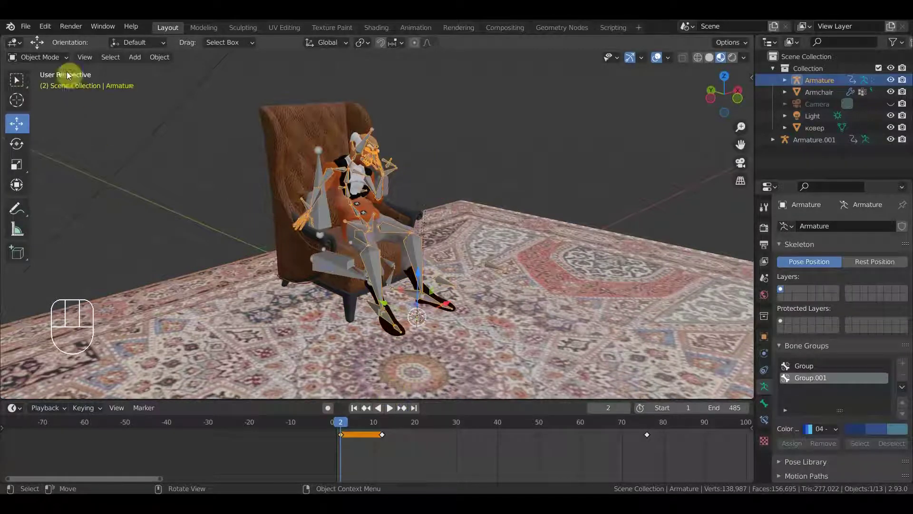
{"action": "left_click_drag", "start_coordinate": [55, 61], "coordinate": [92, 140]}
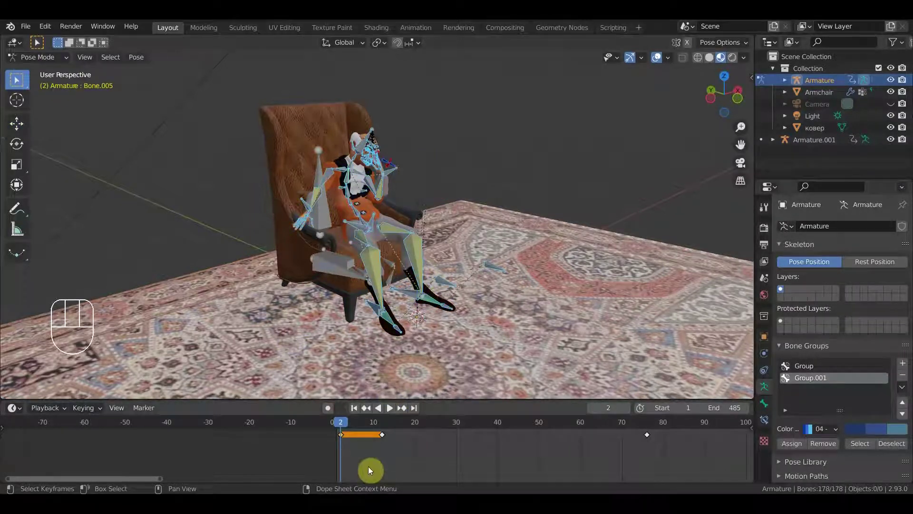
- Delete the frame 2 keyframe and replace it with a duplicate of the frame 12 key moved back 10 frames
{"action": "left_click_drag", "start_coordinate": [353, 461], "coordinate": [333, 429]}
{"action": "key", "text": "Delete"}
{"action": "left_click_drag", "start_coordinate": [400, 461], "coordinate": [374, 429]}
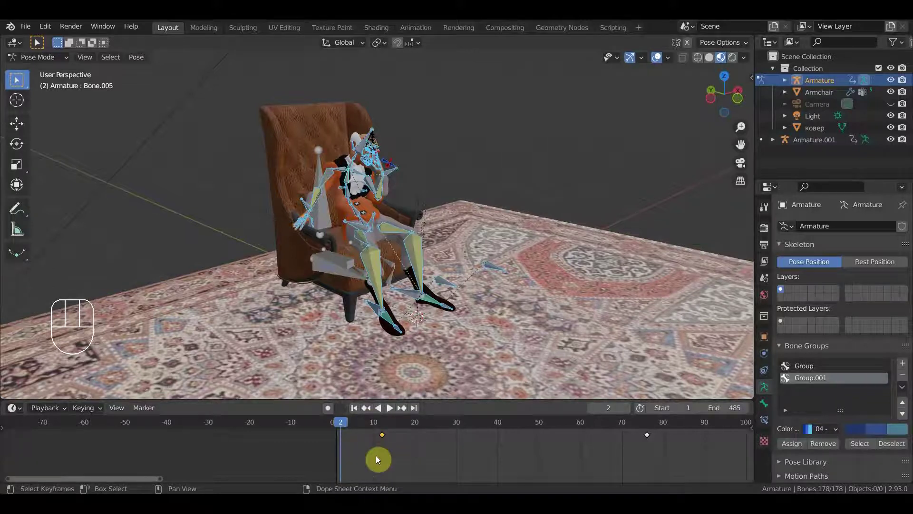
{"action": "key", "text": "shift+d"}
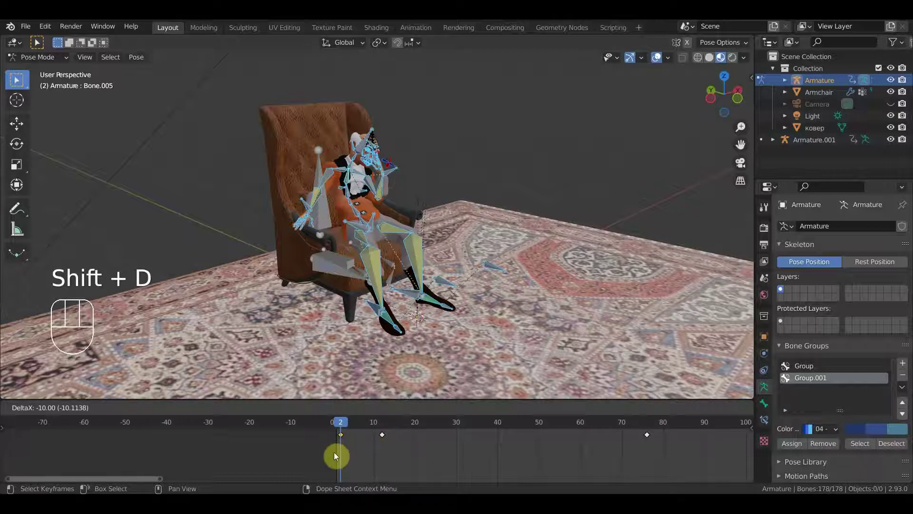
{"action": "left_click", "coordinate": [405, 405]}
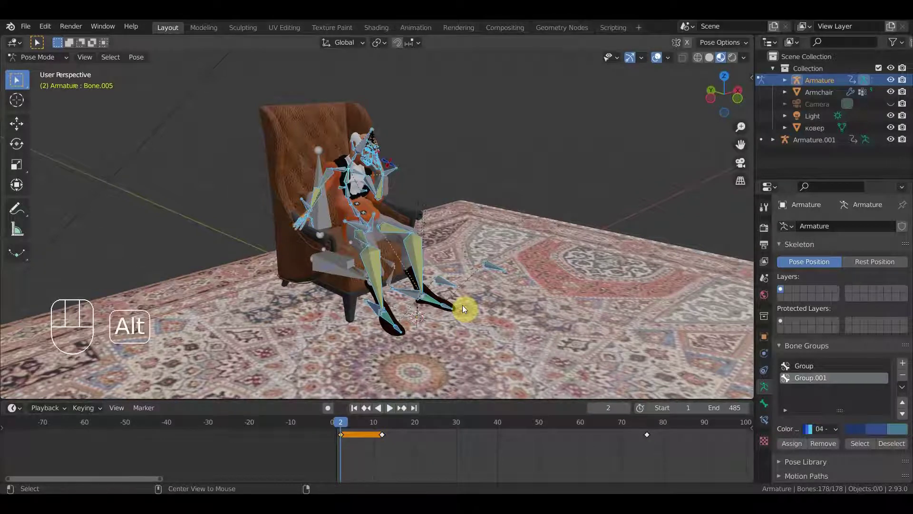
- Clear the pose's location, rotation and scale transforms on the selected bones
{"action": "key", "text": "alt+g"}
{"action": "key", "text": "alt+r"}
{"action": "key", "text": "alt+s"}
- Orbit and zoom to inspect the armchair and its lower bones from the side, then pull back
{"action": "left_click_drag", "start_coordinate": [527, 249], "coordinate": [426, 243]}
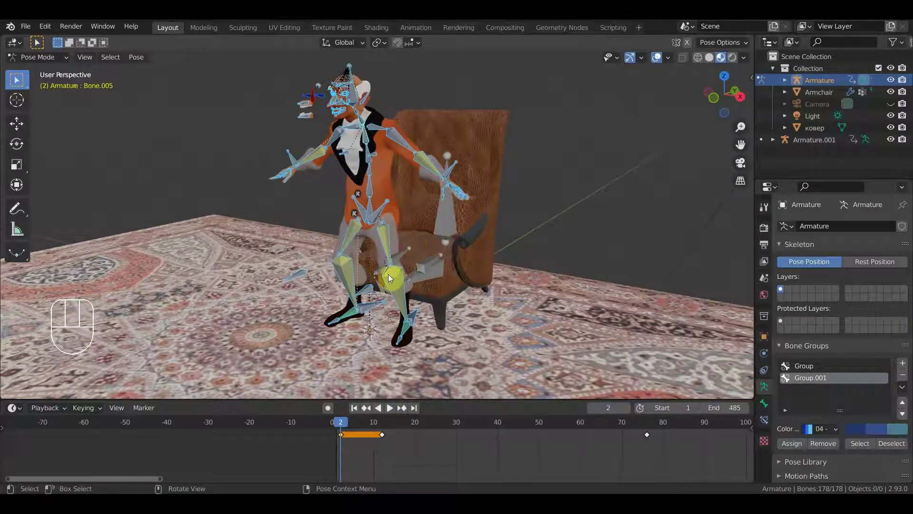
{"action": "left_click_drag", "start_coordinate": [407, 244], "coordinate": [331, 227]}
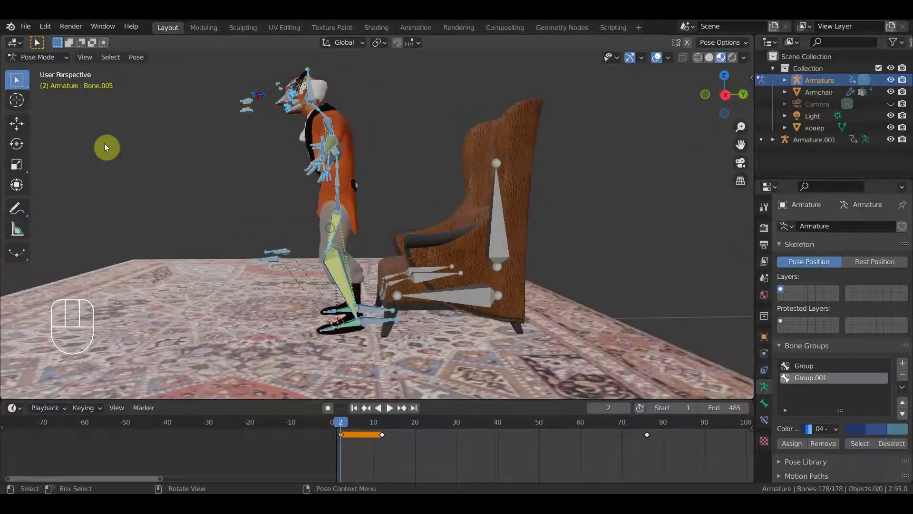
{"action": "left_click_drag", "start_coordinate": [30, 58], "coordinate": [137, 158]}
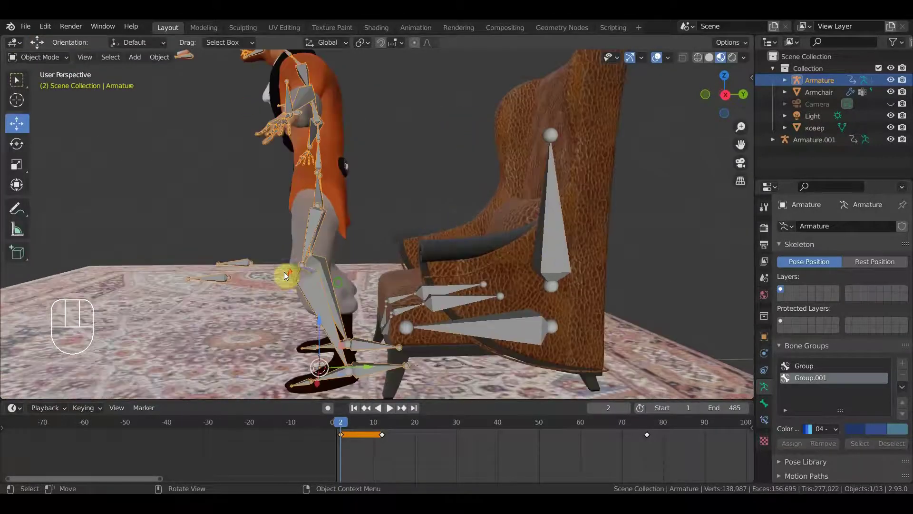
{"action": "left_click_drag", "start_coordinate": [342, 281], "coordinate": [363, 218]}
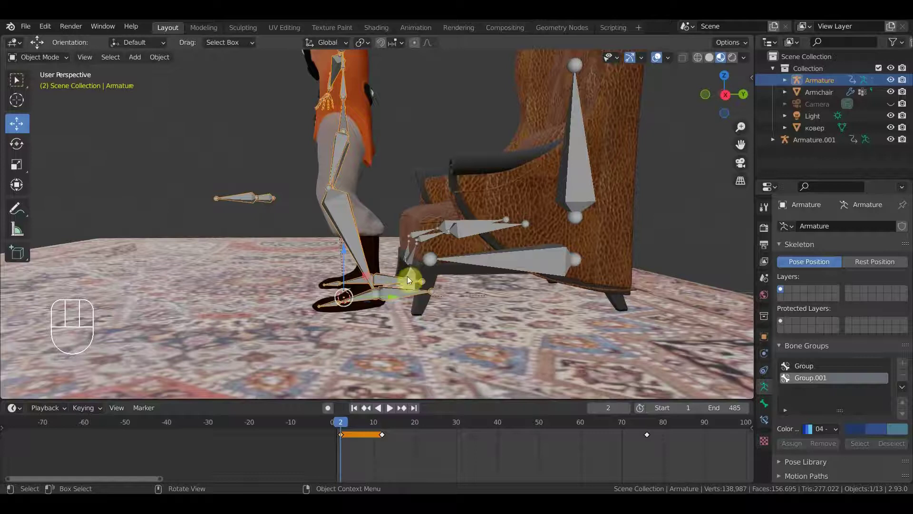
{"action": "left_click_drag", "start_coordinate": [354, 291], "coordinate": [313, 338]}
{"action": "left_click_drag", "start_coordinate": [342, 206], "coordinate": [339, 267]}
{"action": "left_click_drag", "start_coordinate": [318, 205], "coordinate": [325, 214]}
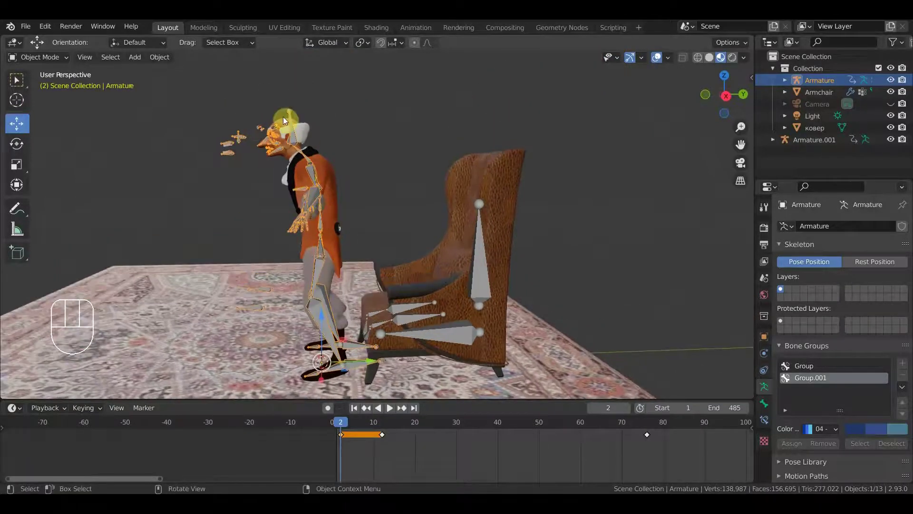
- Remove the Armature modifier from the тело Джерри2 and новый отец body meshes
{"action": "left_click", "coordinate": [285, 121]}
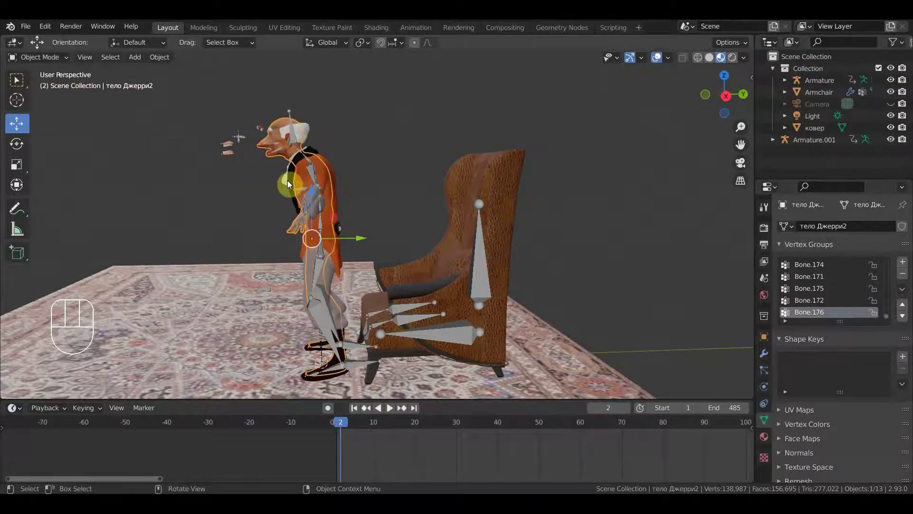
{"action": "left_click", "coordinate": [763, 355]}
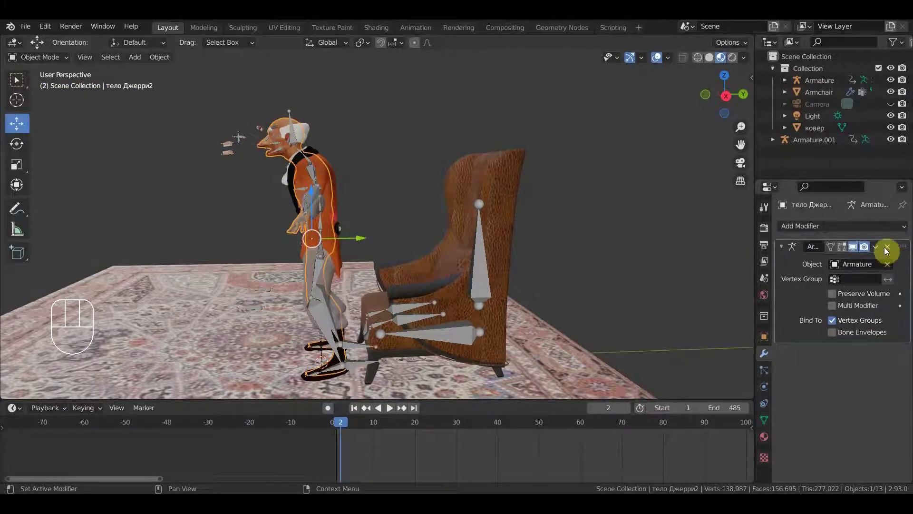
{"action": "left_click", "coordinate": [883, 248]}
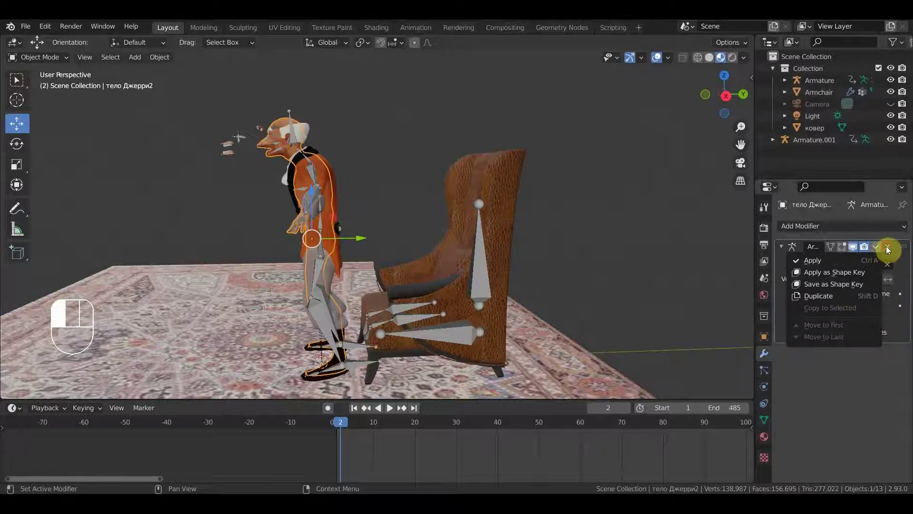
{"action": "left_click", "coordinate": [891, 247]}
{"action": "left_click", "coordinate": [332, 274]}
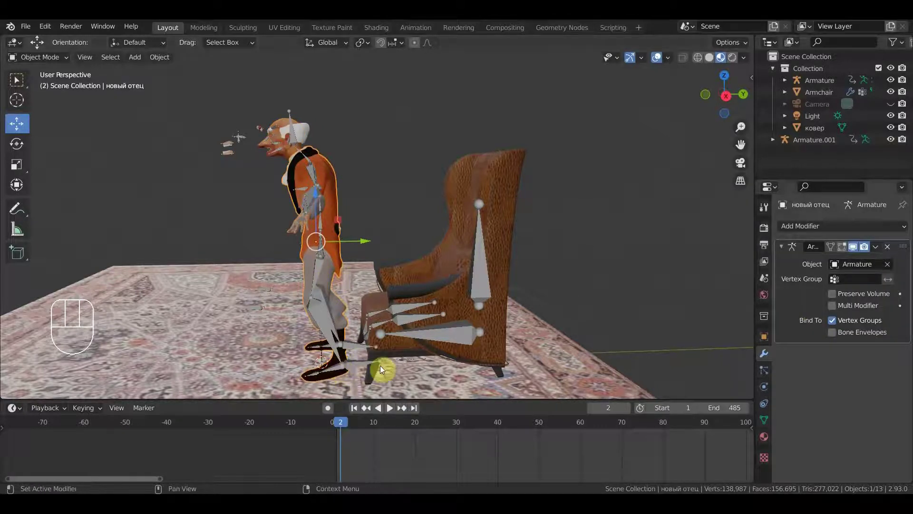
{"action": "left_click", "coordinate": [890, 250]}
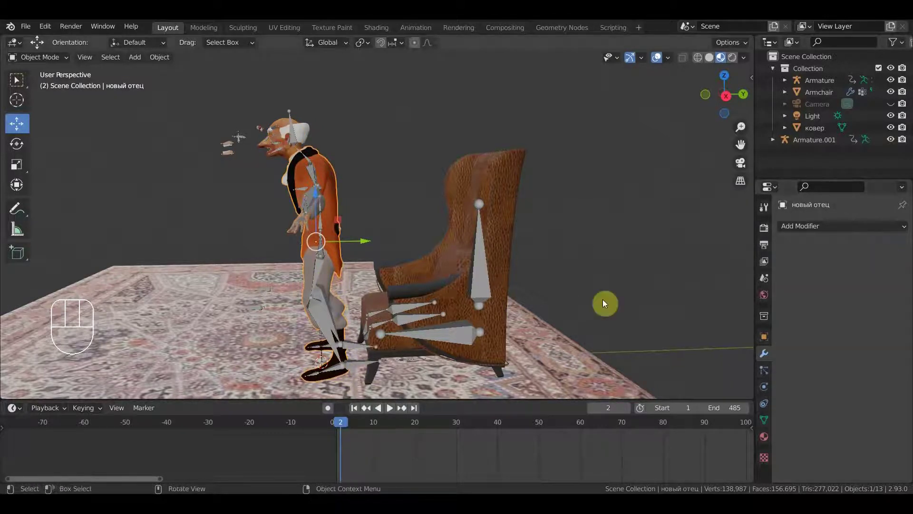
- Parent тело Джерри2 to the armature with automatic weights, then start parenting the next mesh
{"action": "left_click", "coordinate": [286, 121]}
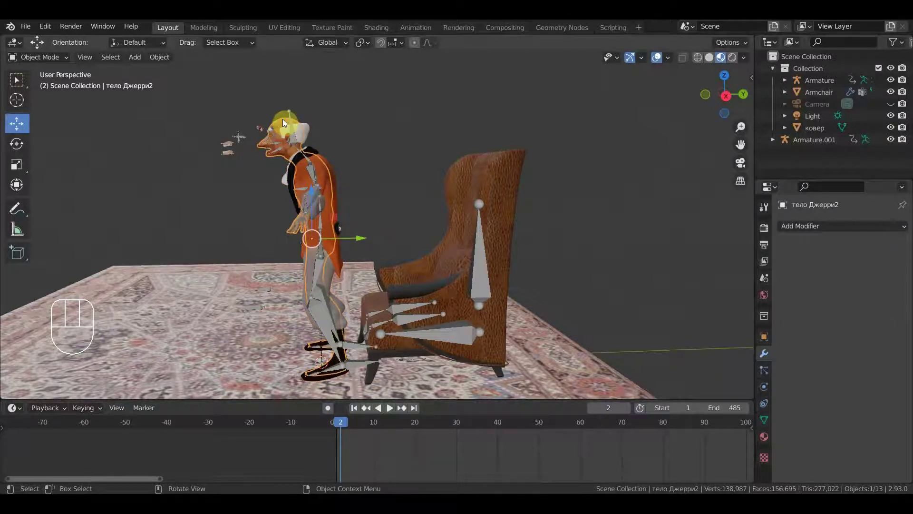
{"action": "left_click_drag", "start_coordinate": [291, 109], "coordinate": [385, 114]}
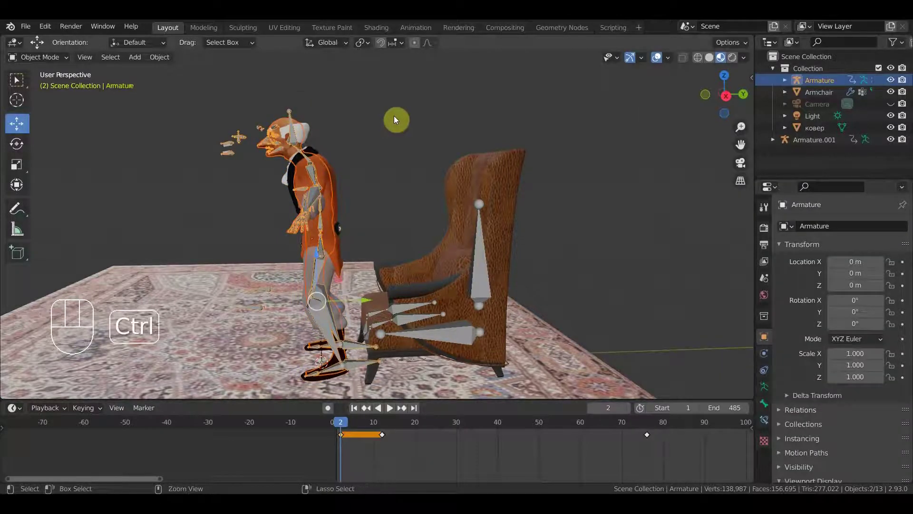
{"action": "key", "text": "ctrl+p"}
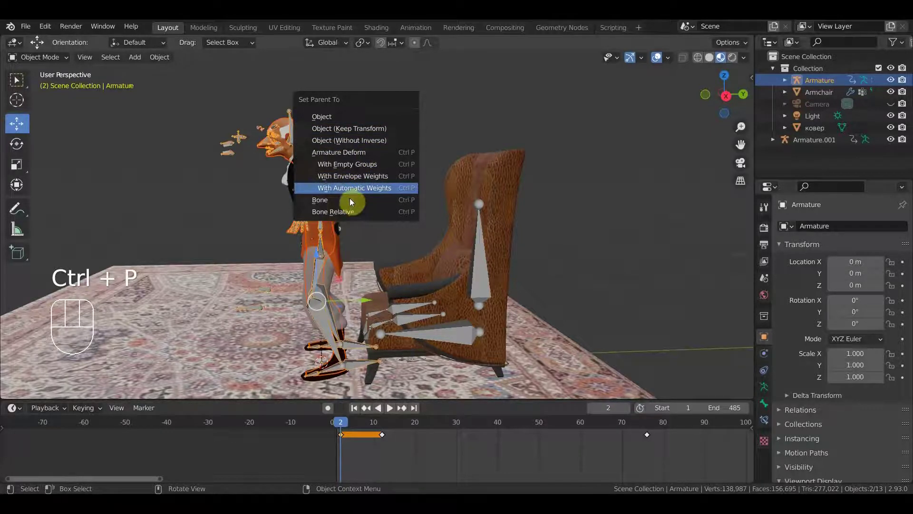
{"action": "left_click", "coordinate": [335, 277]}
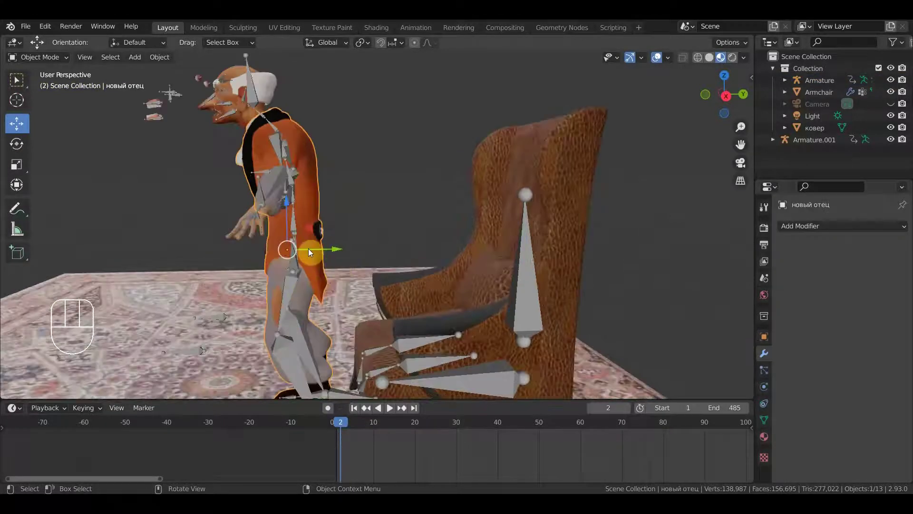
{"action": "left_click", "coordinate": [296, 222]}
{"action": "key", "text": "ctrl+p"}
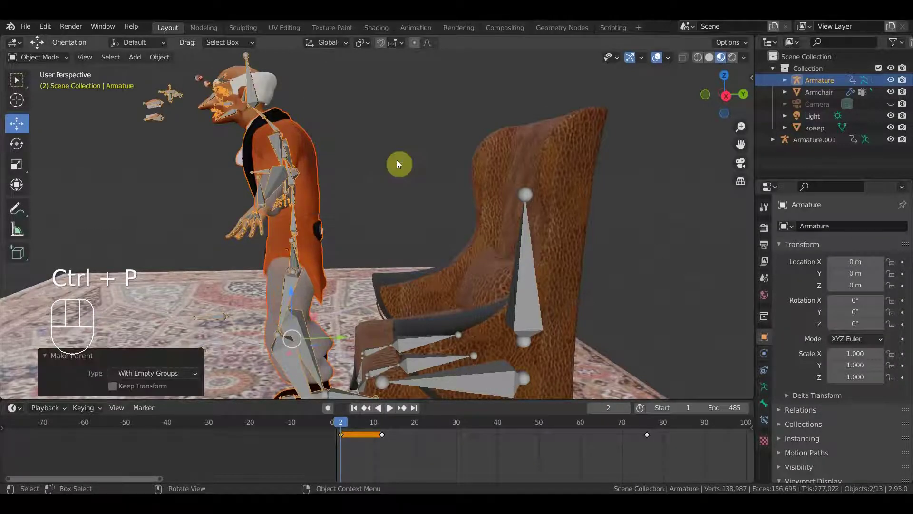
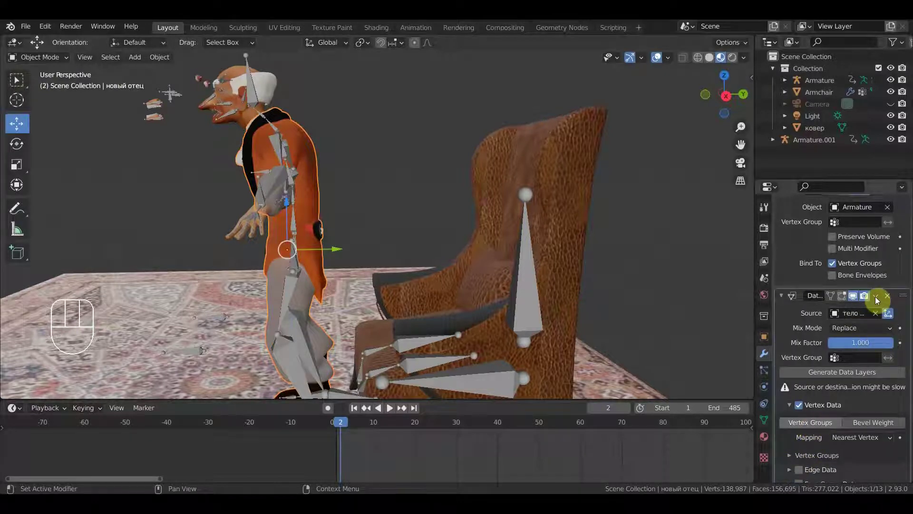
- Apply the Data Transfer modifier to bake the vertex groups into the body mesh
{"action": "left_click_drag", "start_coordinate": [877, 298], "coordinate": [826, 374]}
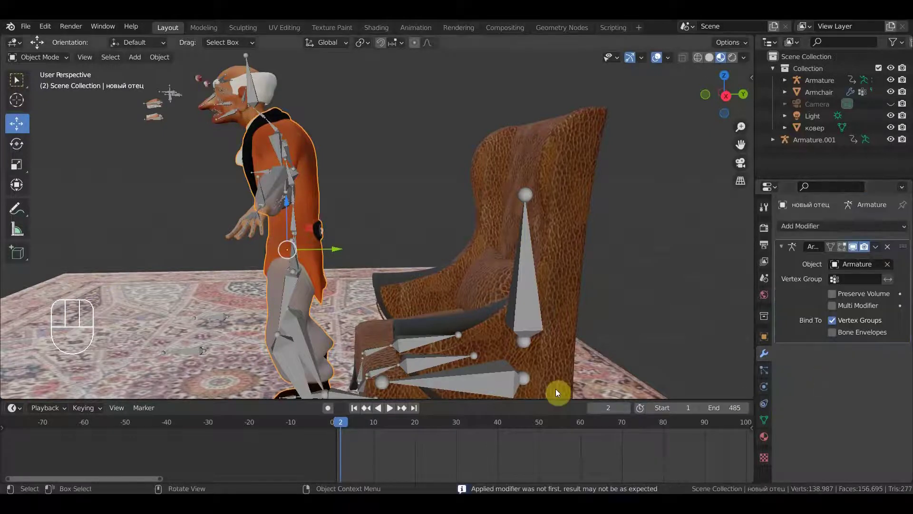
{"action": "left_click_drag", "start_coordinate": [482, 356], "coordinate": [527, 267]}
{"action": "left_click_drag", "start_coordinate": [468, 322], "coordinate": [460, 318]}
- Enter Pose Mode on the old man's armature and grab-move one foot bone beside the armchair
{"action": "left_click", "coordinate": [397, 301]}
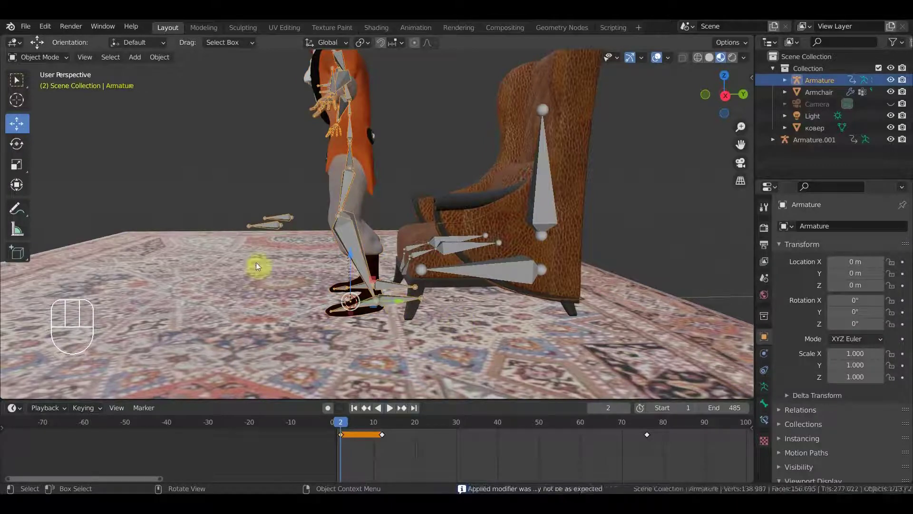
{"action": "left_click_drag", "start_coordinate": [41, 62], "coordinate": [421, 326]}
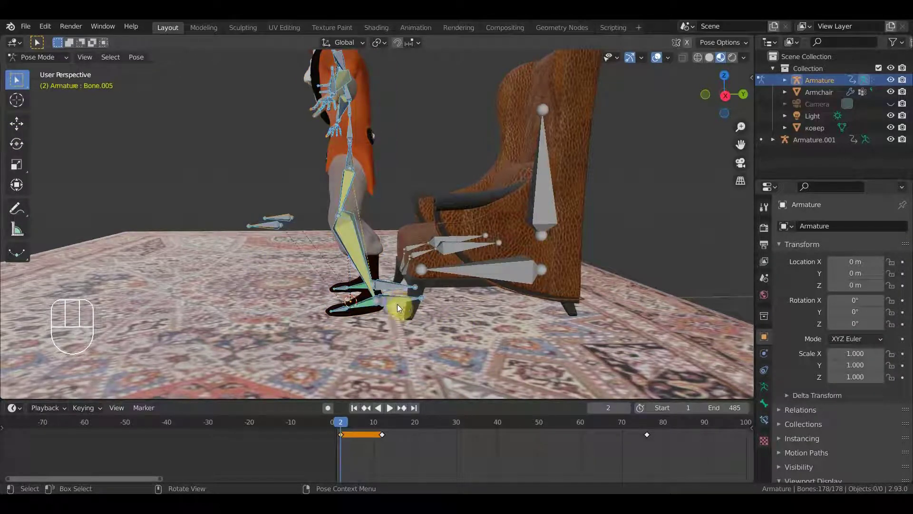
{"action": "key", "text": "g"}
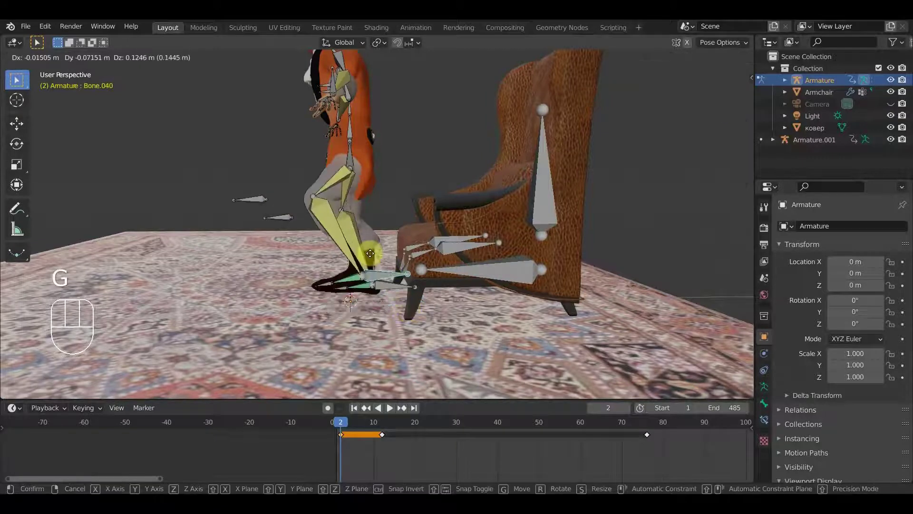
{"action": "left_click_drag", "start_coordinate": [368, 244], "coordinate": [438, 271]}
{"action": "left_click_drag", "start_coordinate": [438, 272], "coordinate": [533, 262]}
{"action": "left_click_drag", "start_coordinate": [464, 241], "coordinate": [375, 251]}
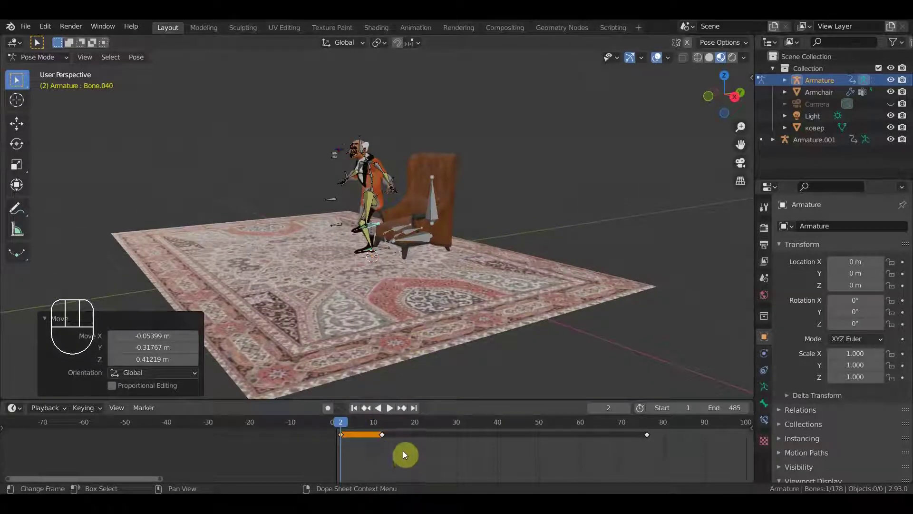
- Select all of the old man's bones and scrub through the first frames of the animation
{"action": "key", "text": "a"}
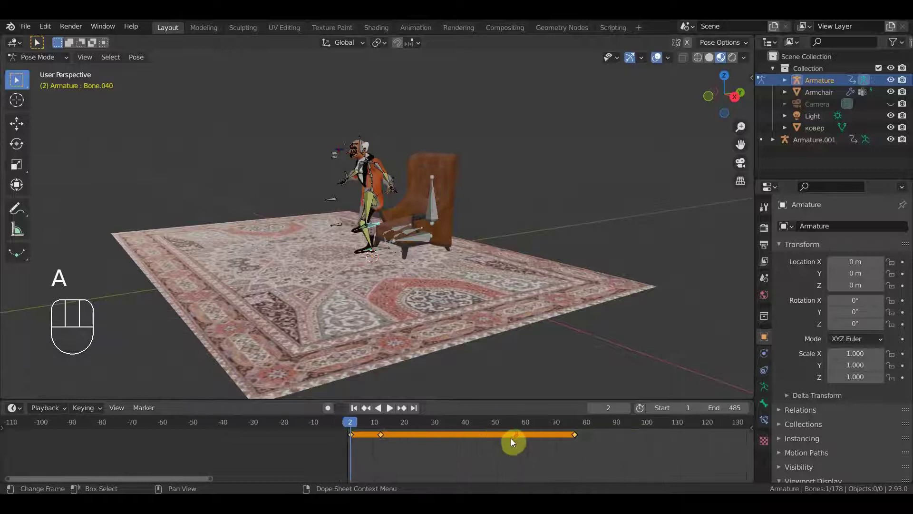
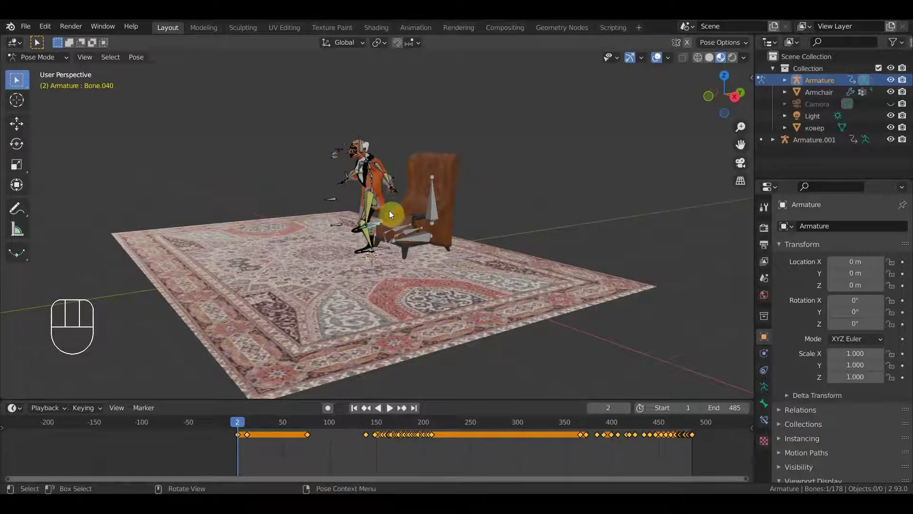
{"action": "key", "text": "a"}
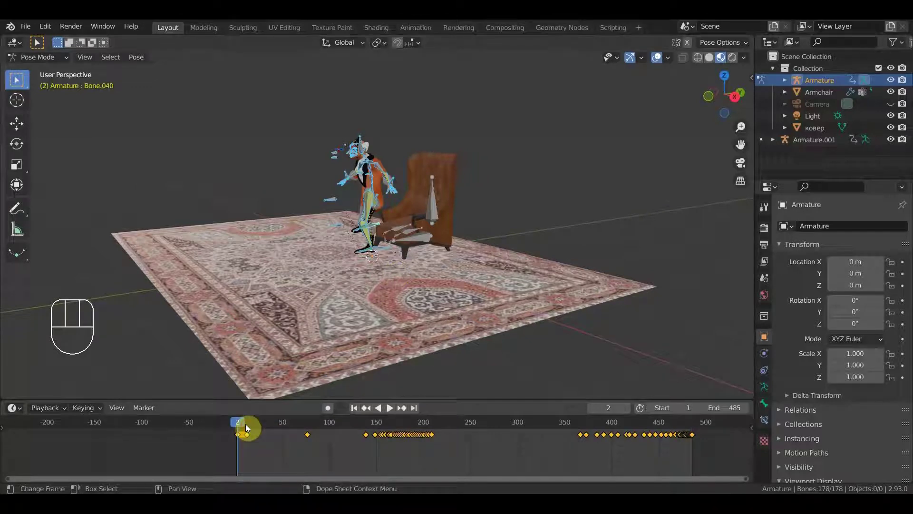
{"action": "left_click", "coordinate": [249, 431]}
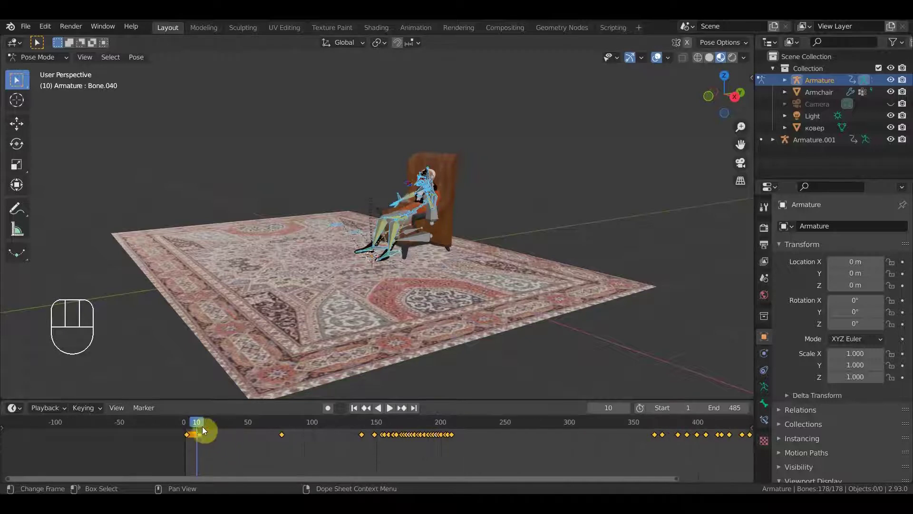
{"action": "left_click_drag", "start_coordinate": [203, 426], "coordinate": [230, 447]}
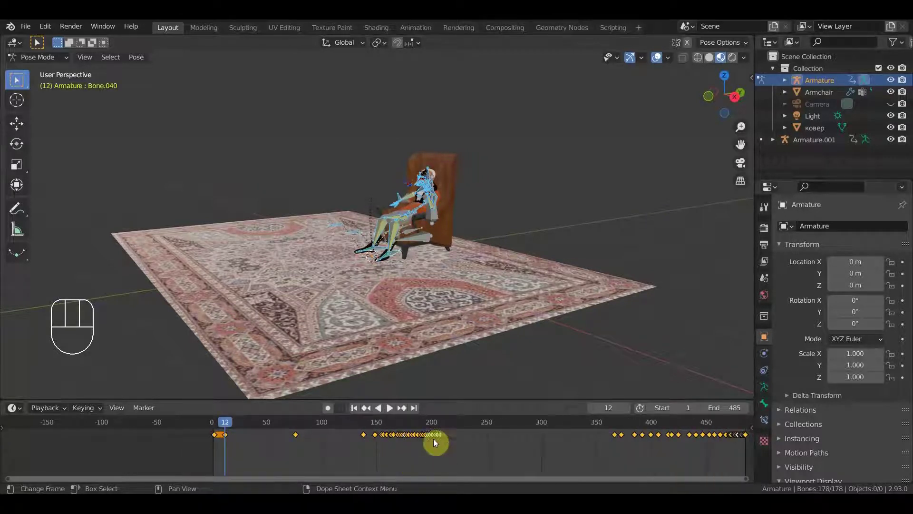
{"action": "key", "text": "a"}
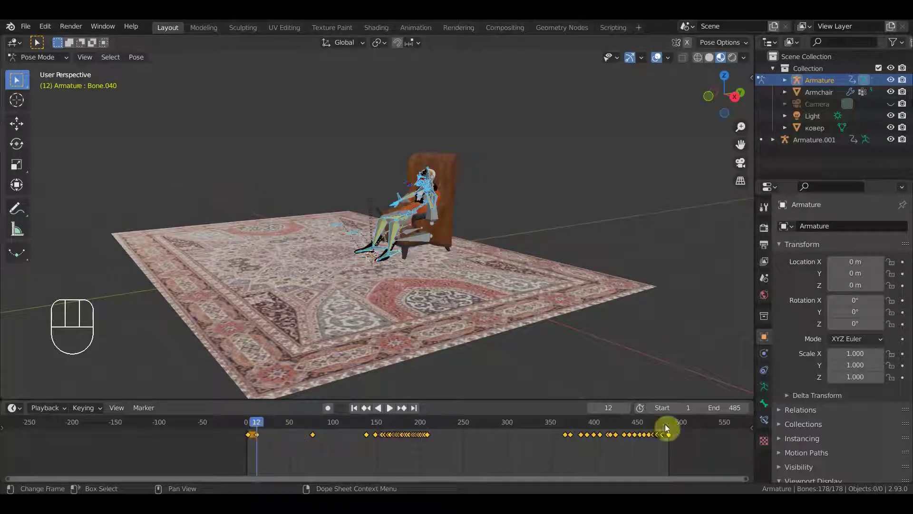
- Insert a Location & Rotation keyframe for all bones at the final frame 486, then grab the earliest key
{"action": "left_click_drag", "start_coordinate": [679, 449], "coordinate": [674, 309]}
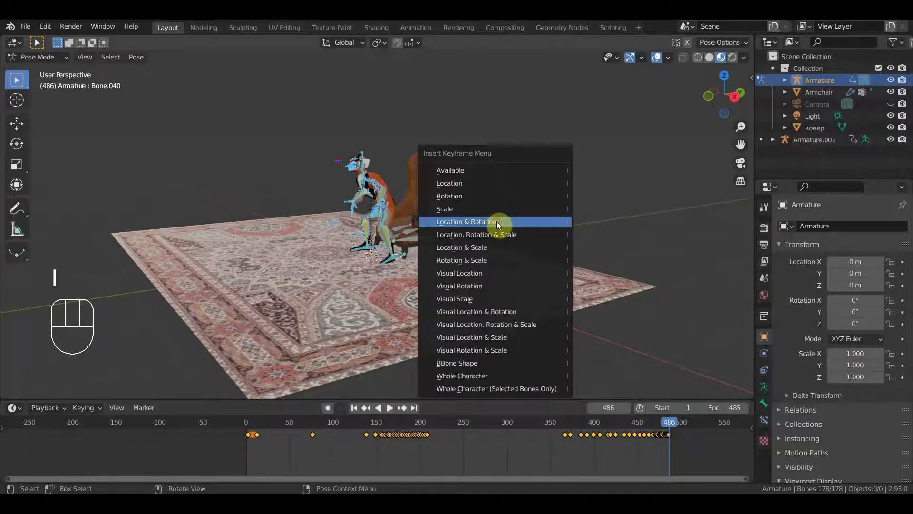
{"action": "left_click_drag", "start_coordinate": [254, 448], "coordinate": [227, 429]}
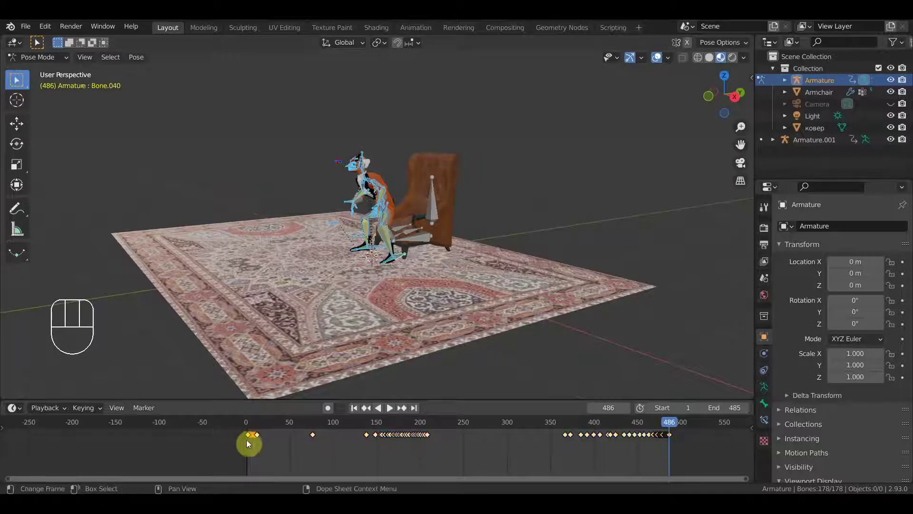
{"action": "key", "text": "g"}
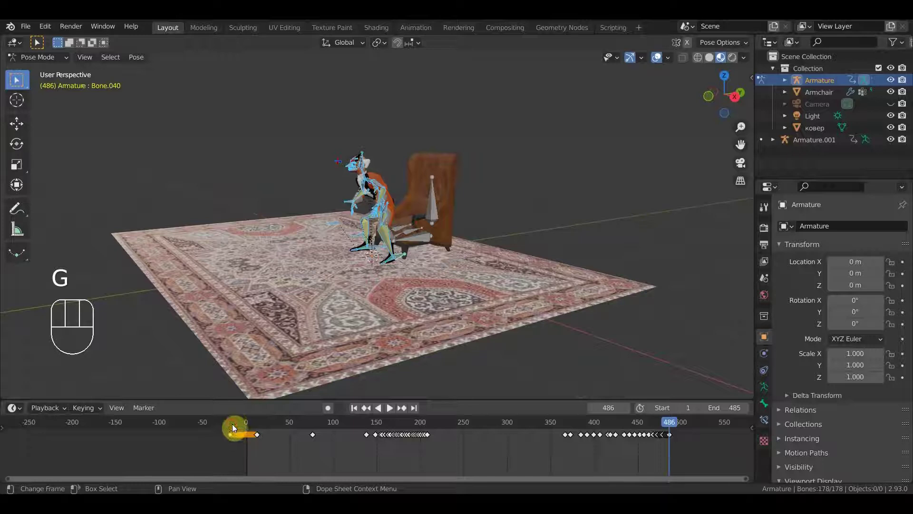
- Delete the stray keyframe left of frame 0 and start playing the animation
{"action": "left_click_drag", "start_coordinate": [244, 434], "coordinate": [234, 443]}
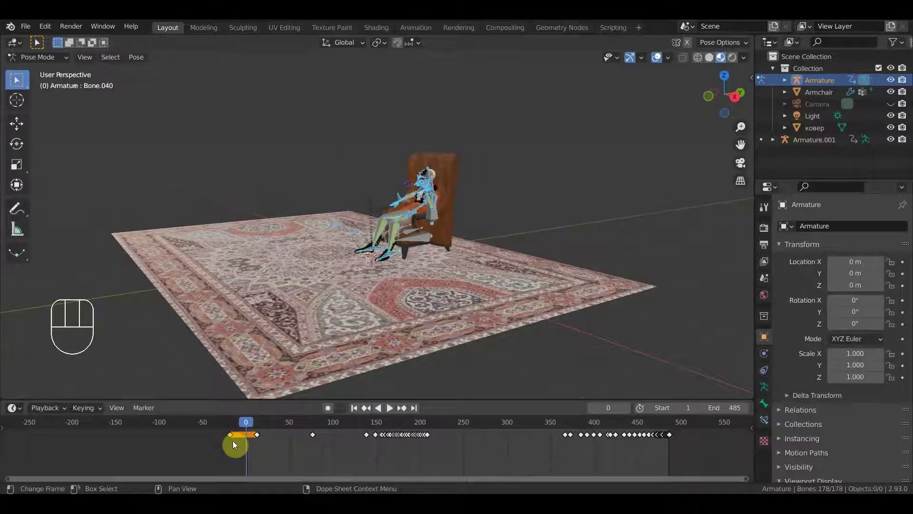
{"action": "key", "text": "Delete"}
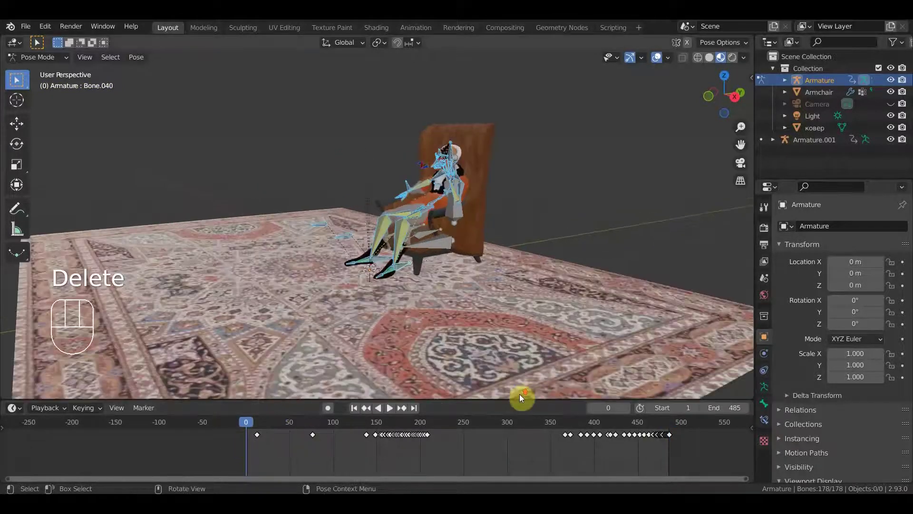
{"action": "left_click_drag", "start_coordinate": [603, 344], "coordinate": [554, 300]}
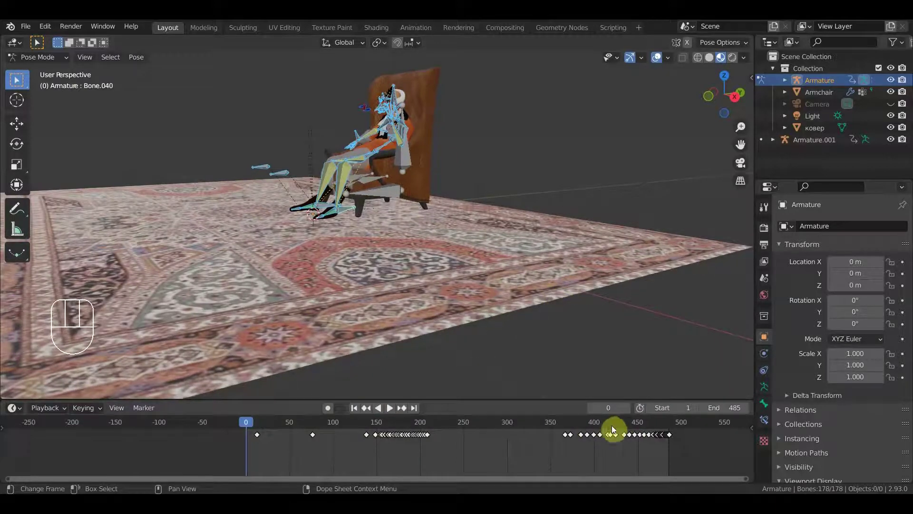
{"action": "left_click", "coordinate": [628, 426]}
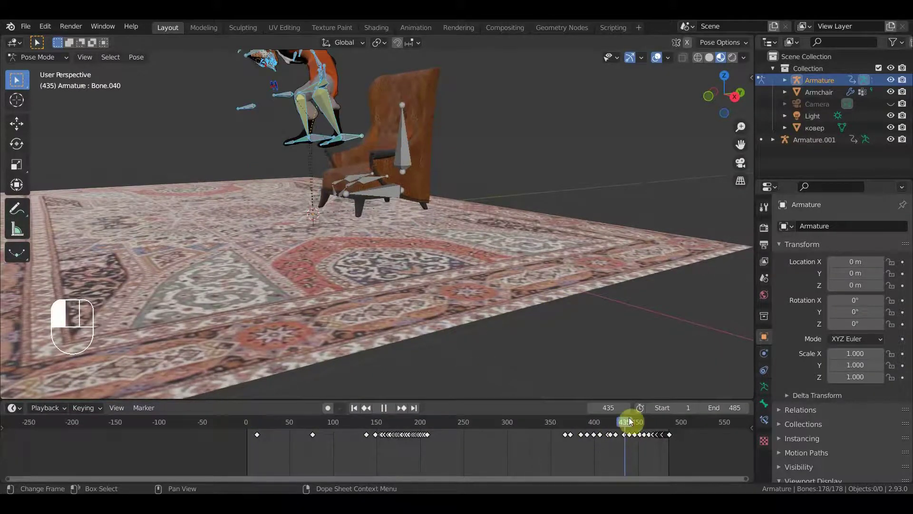
- Orbit around the armchair during playback to watch the old man from front, side and behind
{"action": "left_click_drag", "start_coordinate": [512, 304], "coordinate": [560, 306]}
{"action": "middle_click", "coordinate": [538, 290]}
{"action": "left_click_drag", "start_coordinate": [517, 348], "coordinate": [485, 318]}
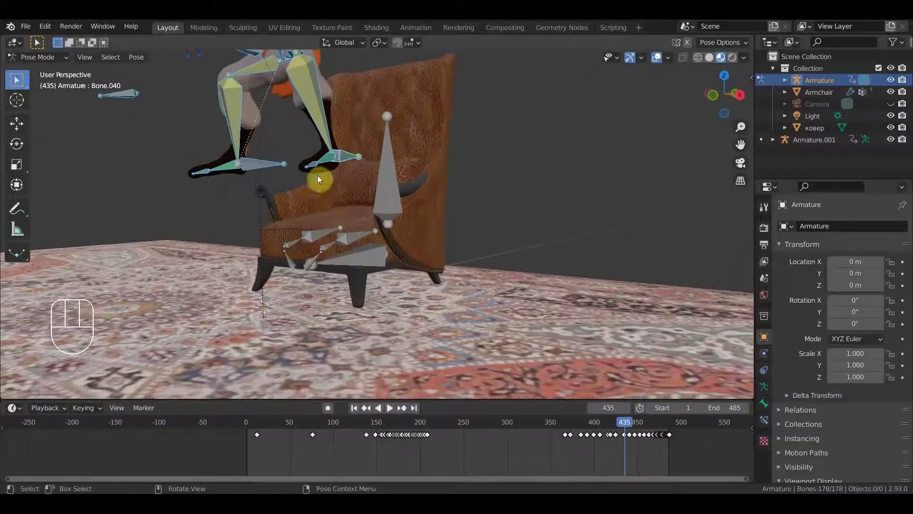
{"action": "left_click_drag", "start_coordinate": [375, 253], "coordinate": [412, 225]}
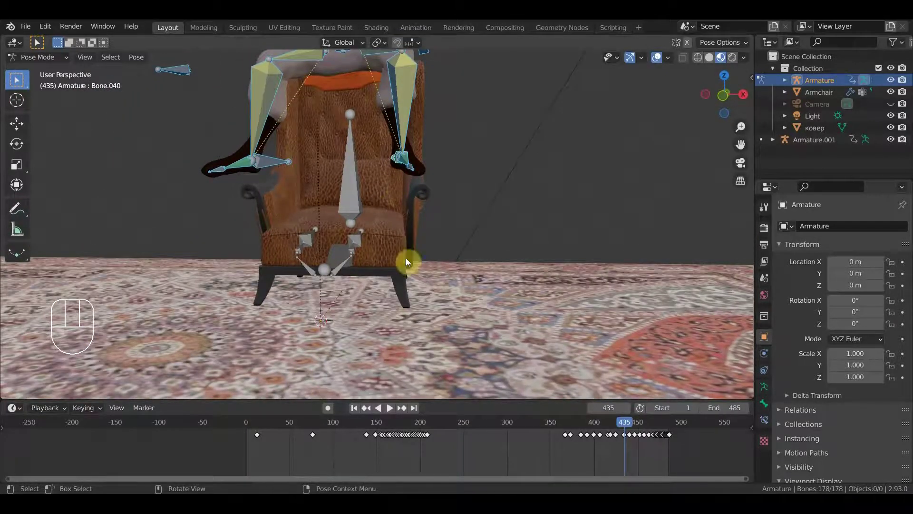
{"action": "left_click_drag", "start_coordinate": [422, 291], "coordinate": [356, 291]}
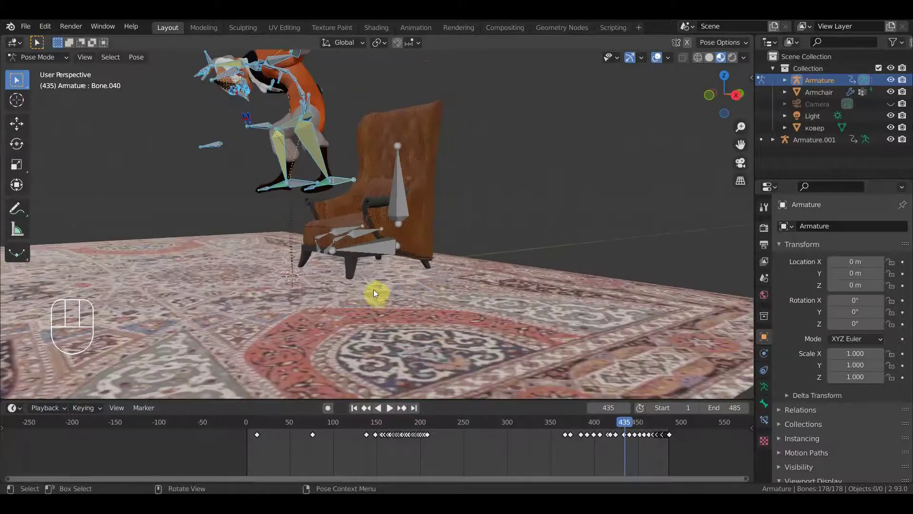
{"action": "left_click_drag", "start_coordinate": [379, 284], "coordinate": [333, 290]}
{"action": "left_click_drag", "start_coordinate": [361, 290], "coordinate": [370, 306]}
{"action": "left_click_drag", "start_coordinate": [367, 292], "coordinate": [475, 291]}
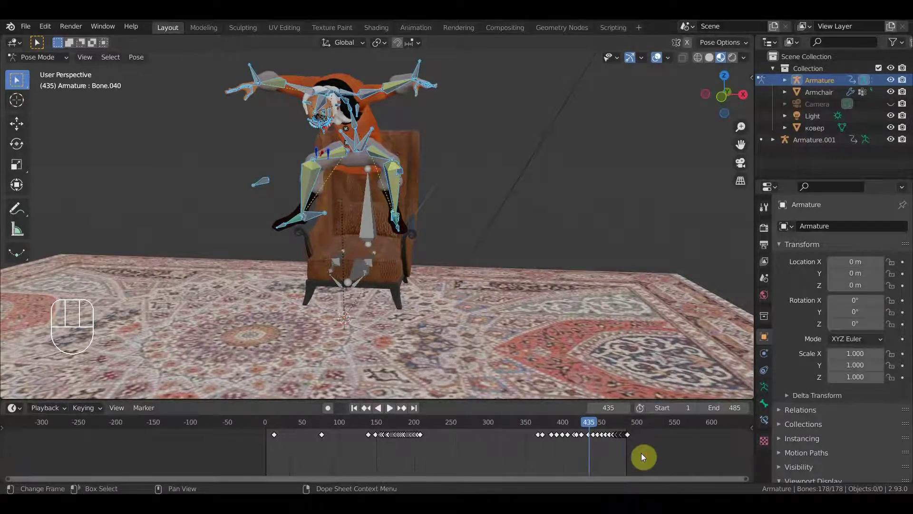
- Scrub through the later part of the animation while orbiting around the chair to about frame 270
{"action": "left_click_drag", "start_coordinate": [605, 458], "coordinate": [513, 479]}
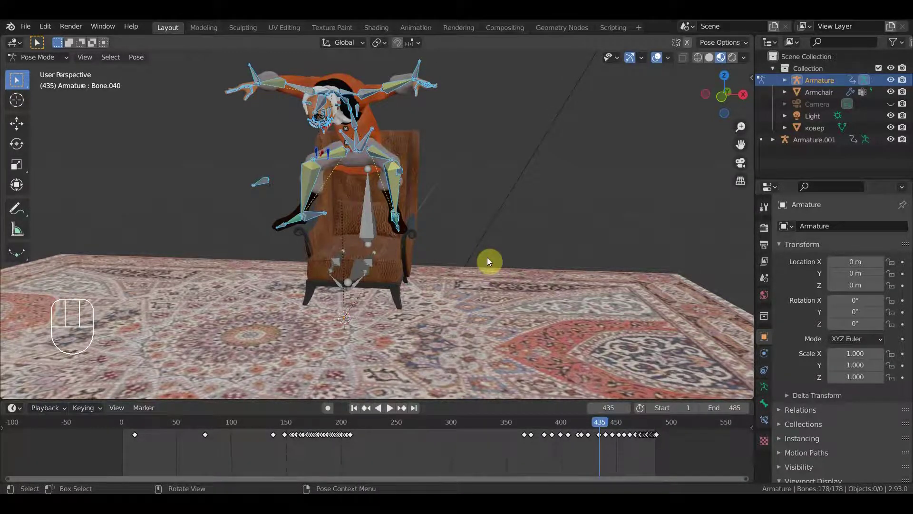
{"action": "left_click_drag", "start_coordinate": [486, 263], "coordinate": [604, 269]}
{"action": "left_click_drag", "start_coordinate": [571, 272], "coordinate": [405, 272]}
{"action": "left_click_drag", "start_coordinate": [373, 272], "coordinate": [381, 266]}
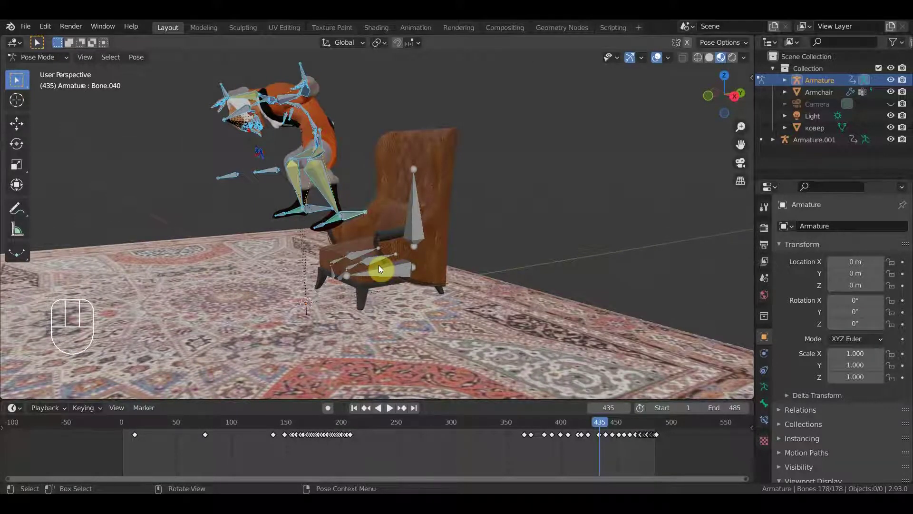
{"action": "left_click_drag", "start_coordinate": [353, 274], "coordinate": [417, 274]}
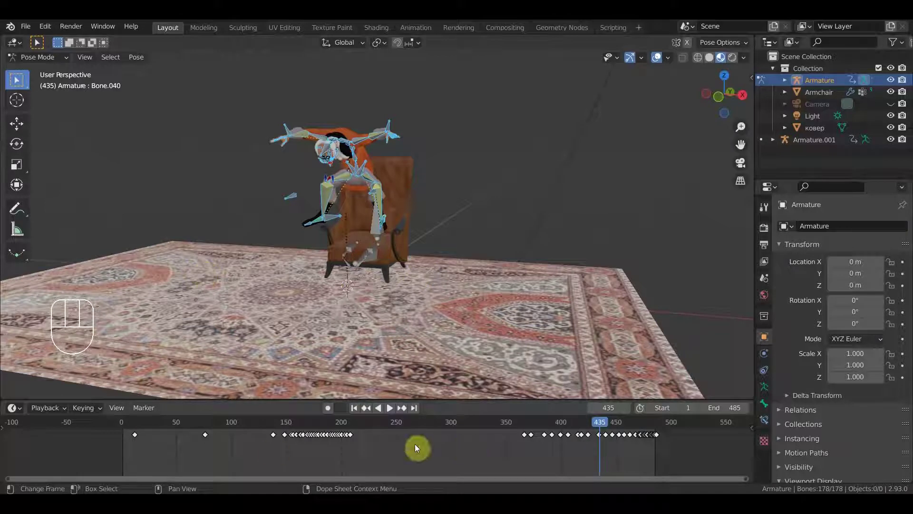
{"action": "left_click_drag", "start_coordinate": [163, 427], "coordinate": [198, 426]}
{"action": "left_click_drag", "start_coordinate": [291, 434], "coordinate": [421, 276]}
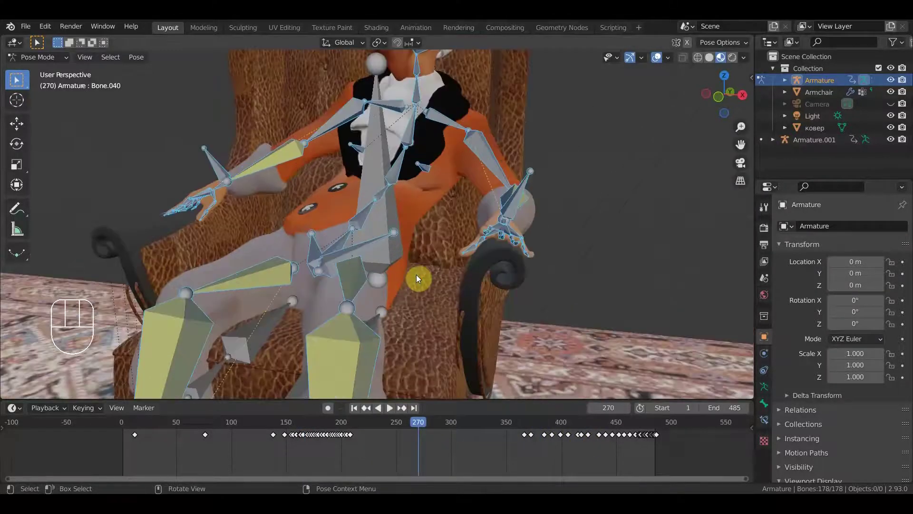
- Hide the bone overlay, zoom in on the old man's head and chest and step through frames
{"action": "middle_click", "coordinate": [500, 237]}
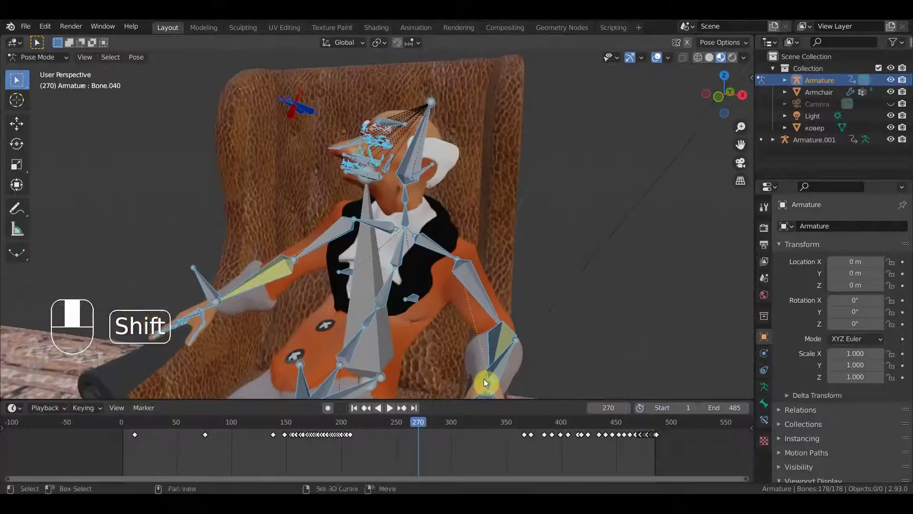
{"action": "left_click", "coordinate": [662, 61]}
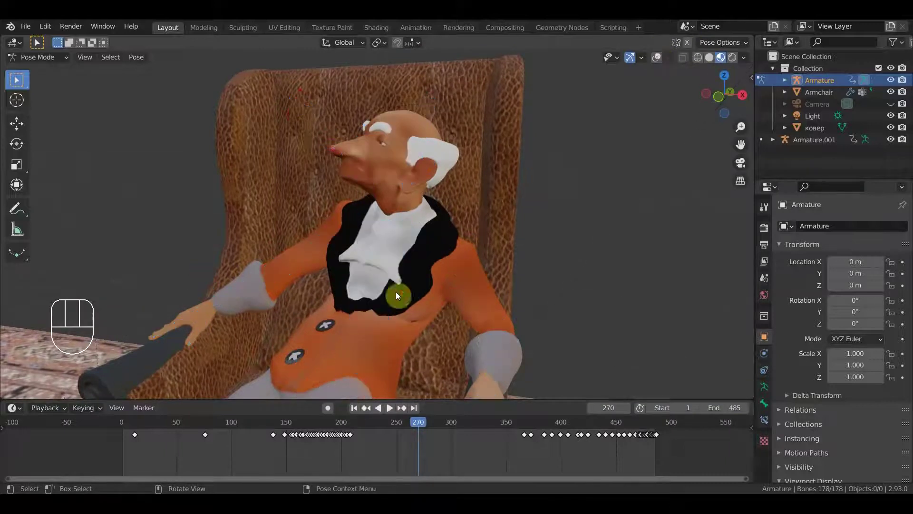
{"action": "left_click_drag", "start_coordinate": [492, 248], "coordinate": [493, 299]}
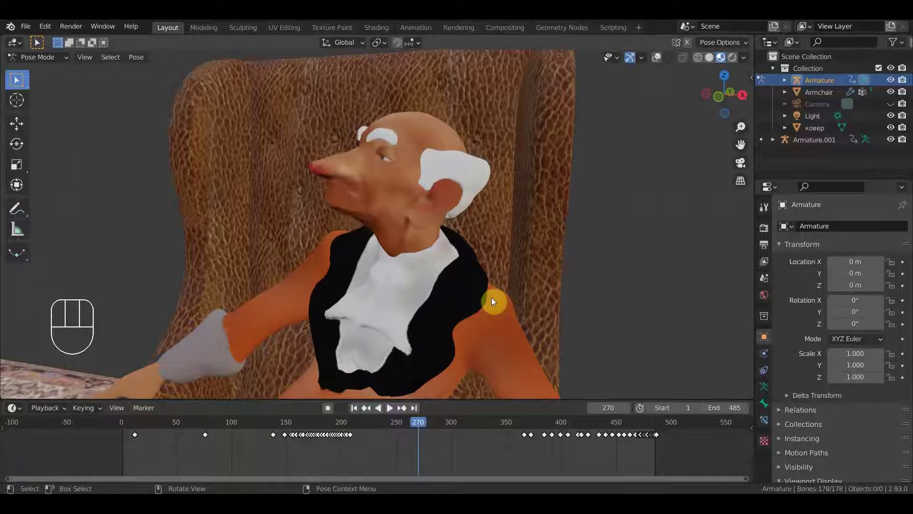
{"action": "left_click_drag", "start_coordinate": [576, 270], "coordinate": [639, 275]}
{"action": "left_click_drag", "start_coordinate": [580, 295], "coordinate": [479, 292]}
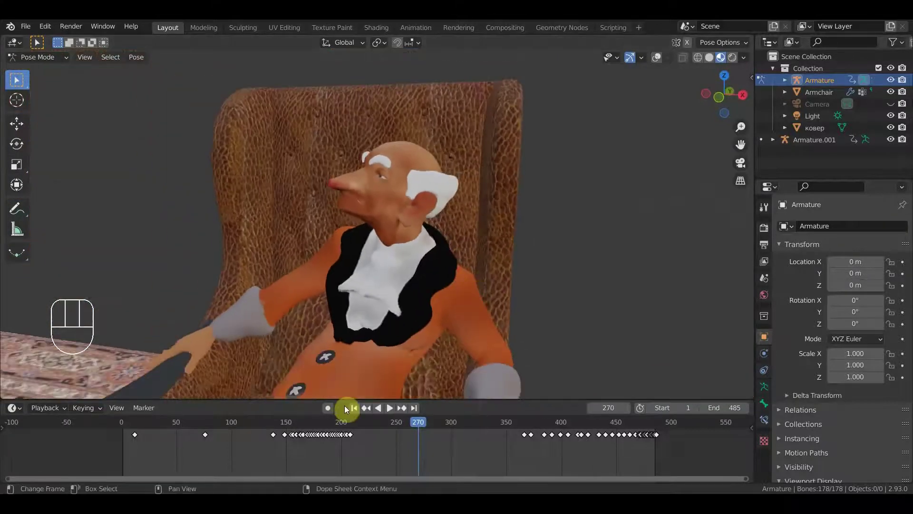
- Scrub frame by frame toward the moment the old man springs up from the armchair
{"action": "left_click", "coordinate": [332, 426]}
{"action": "left_click_drag", "start_coordinate": [345, 424], "coordinate": [536, 369]}
{"action": "left_click_drag", "start_coordinate": [573, 313], "coordinate": [589, 309]}
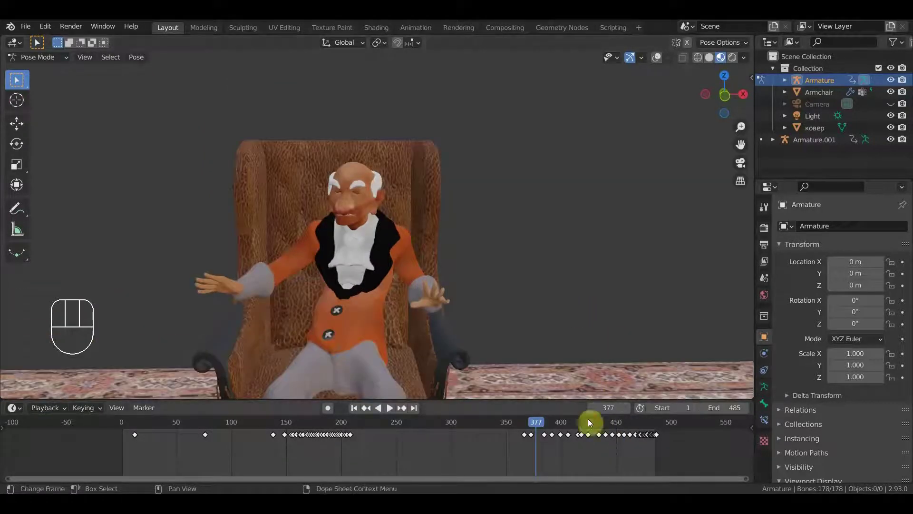
{"action": "left_click_drag", "start_coordinate": [570, 427], "coordinate": [523, 346]}
{"action": "left_click_drag", "start_coordinate": [558, 344], "coordinate": [596, 329]}
- Advance playback through frame 441 to the final frame 486, pull back to the whole scene and deselect all bones
{"action": "left_click_drag", "start_coordinate": [621, 421], "coordinate": [608, 275]}
{"action": "left_click_drag", "start_coordinate": [591, 285], "coordinate": [541, 294]}
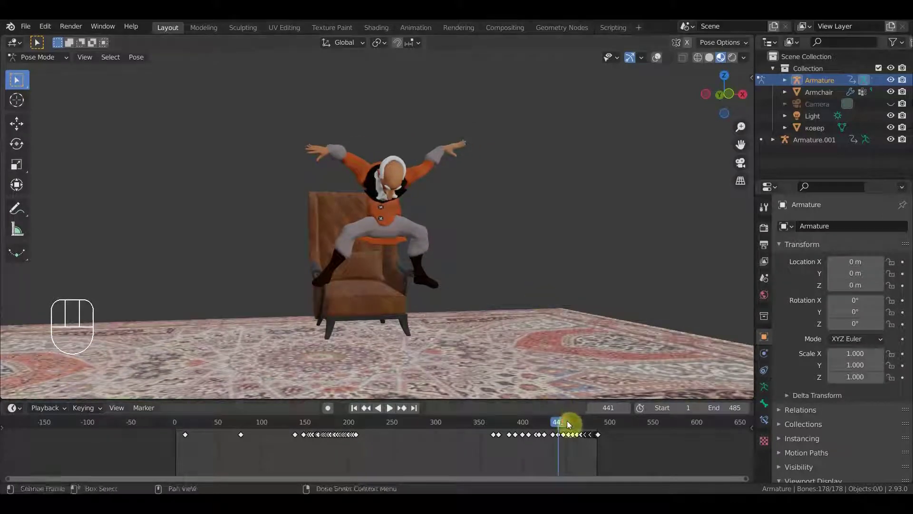
{"action": "left_click_drag", "start_coordinate": [580, 422], "coordinate": [536, 305]}
{"action": "left_click_drag", "start_coordinate": [498, 289], "coordinate": [472, 290]}
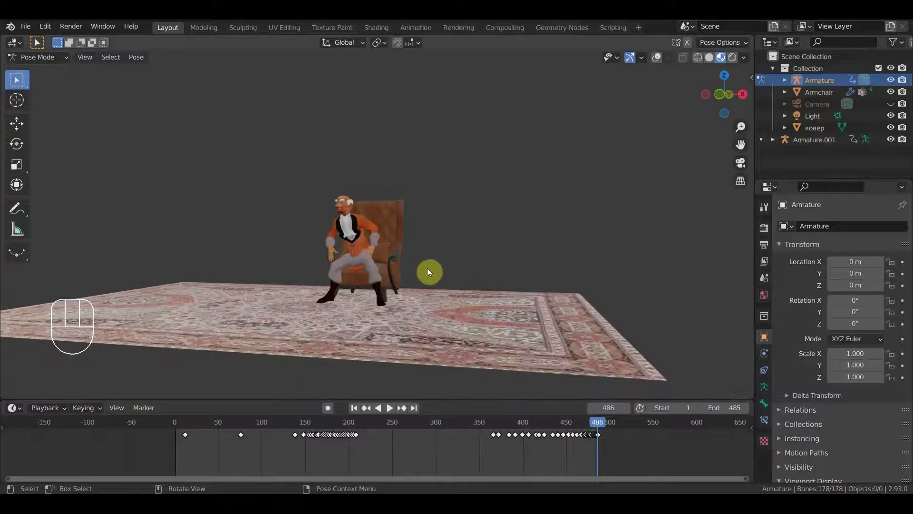
{"action": "middle_click", "coordinate": [430, 273]}
{"action": "left_click", "coordinate": [442, 315]}
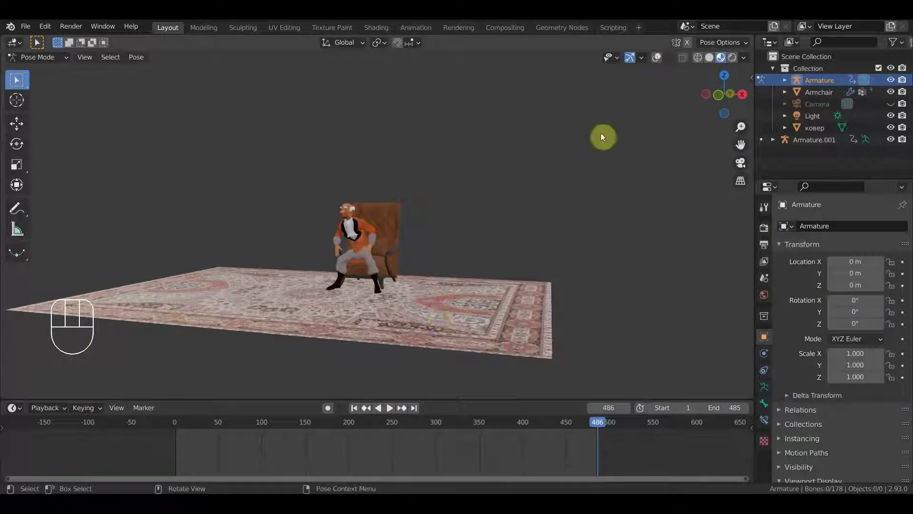
- Switch to Object Mode and delete the rug object
{"action": "left_click", "coordinate": [657, 58]}
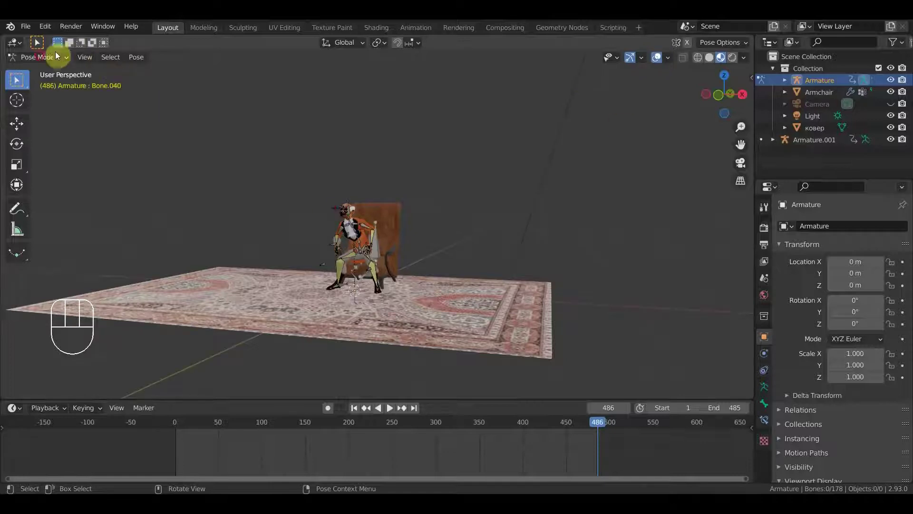
{"action": "left_click_drag", "start_coordinate": [43, 56], "coordinate": [75, 86]}
{"action": "left_click", "coordinate": [483, 321]}
{"action": "key", "text": "Delete"}
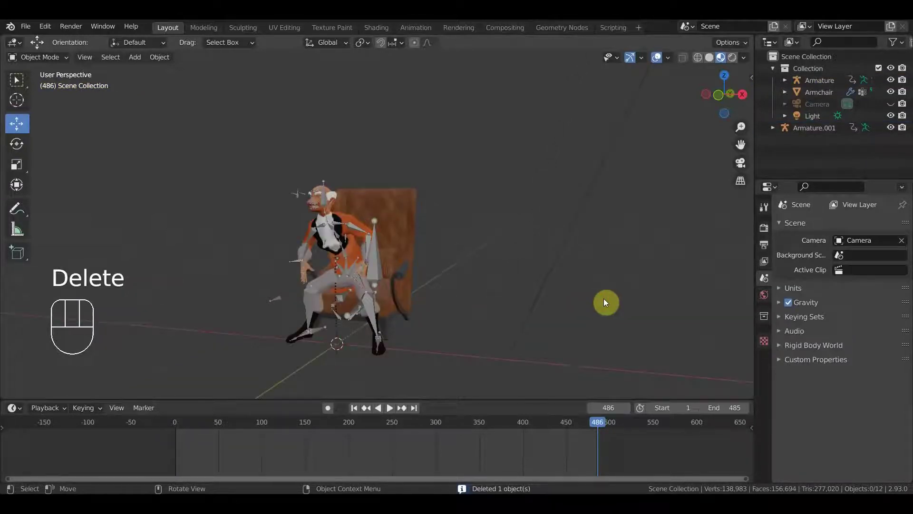
- Exclude the Collection from the view layer and drag Armature.001 into the Collection in the Outliner
{"action": "left_click_drag", "start_coordinate": [578, 305], "coordinate": [530, 303]}
{"action": "left_click_drag", "start_coordinate": [528, 304], "coordinate": [518, 304]}
{"action": "left_click_drag", "start_coordinate": [524, 304], "coordinate": [505, 308]}
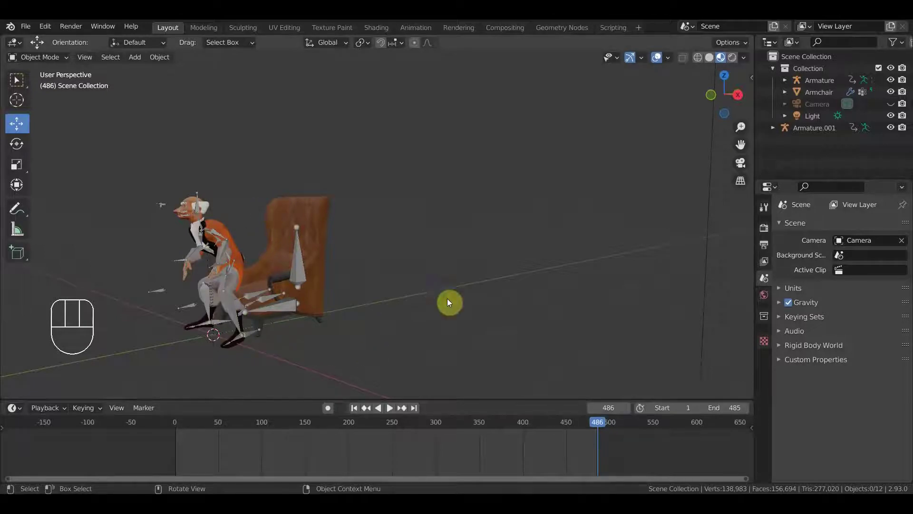
{"action": "left_click_drag", "start_coordinate": [421, 309], "coordinate": [346, 323]}
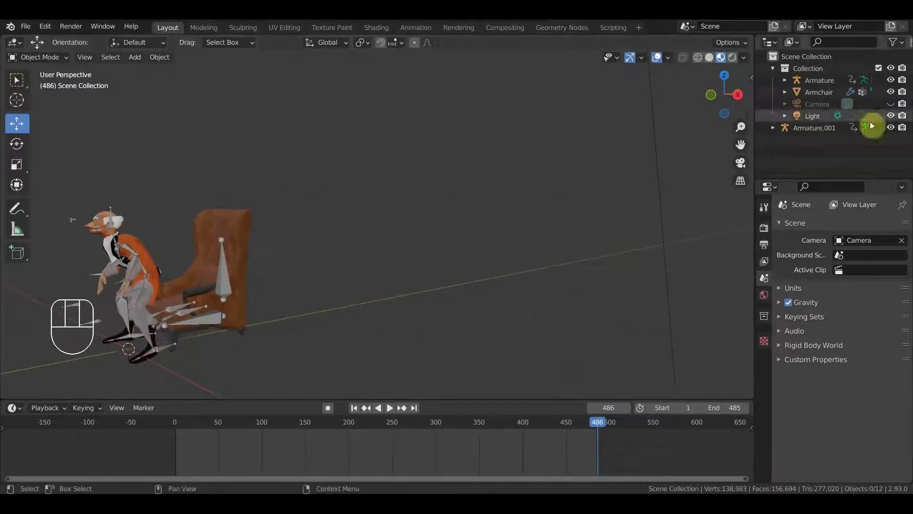
{"action": "left_click_drag", "start_coordinate": [546, 219], "coordinate": [669, 211]}
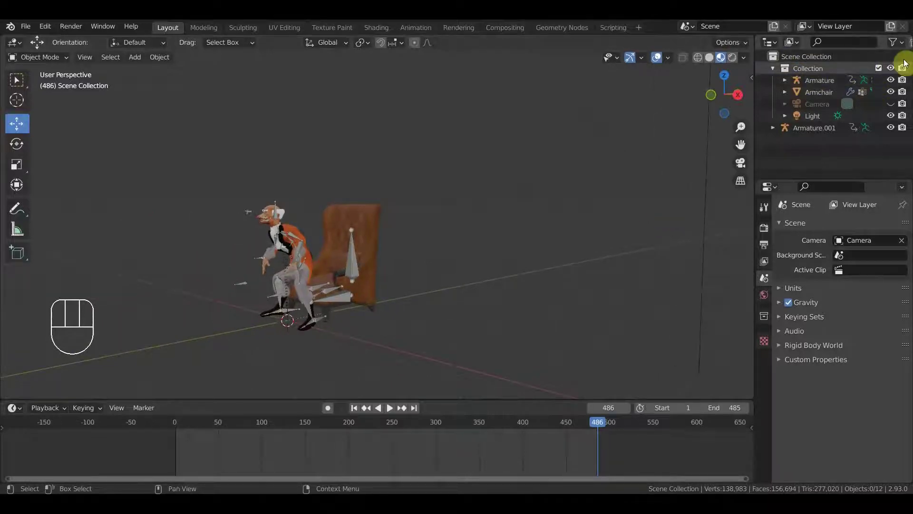
{"action": "left_click", "coordinate": [881, 70]}
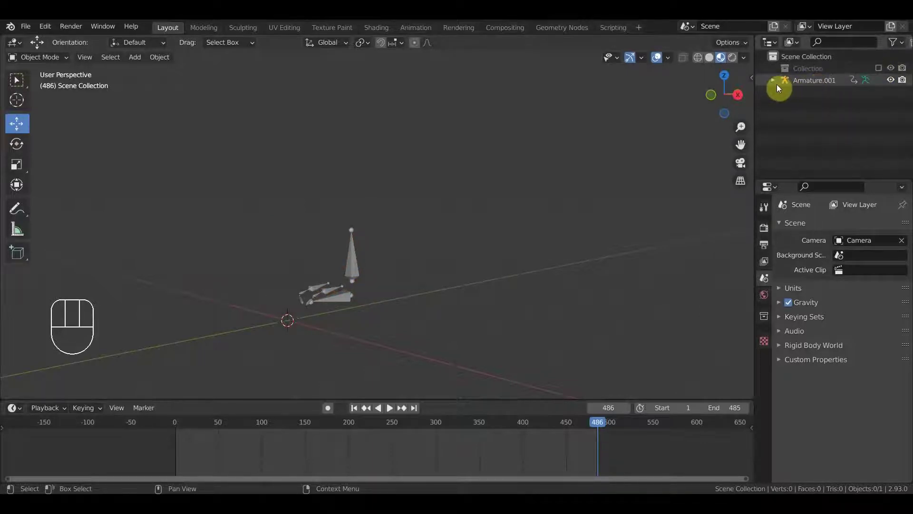
{"action": "left_click_drag", "start_coordinate": [820, 82], "coordinate": [820, 70]}
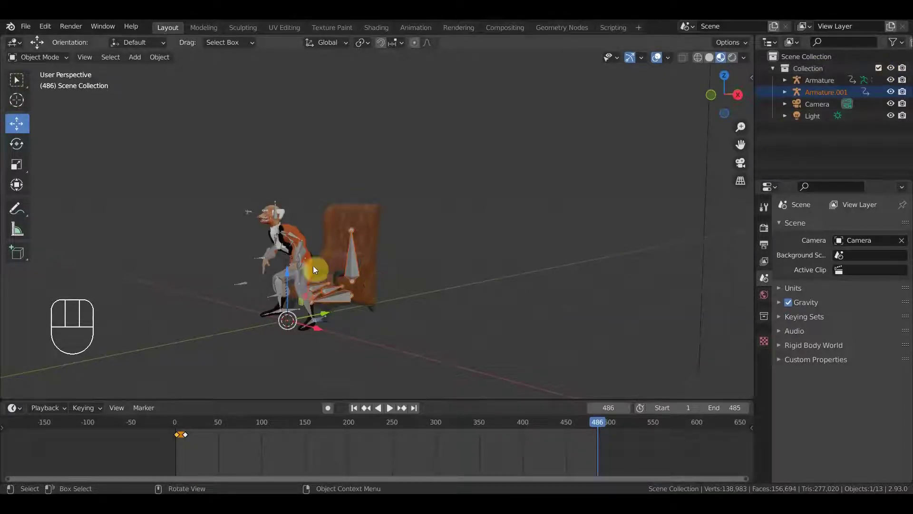
- Reveal the camera and light in the viewport and delete both
{"action": "left_click_drag", "start_coordinate": [381, 260], "coordinate": [482, 255]}
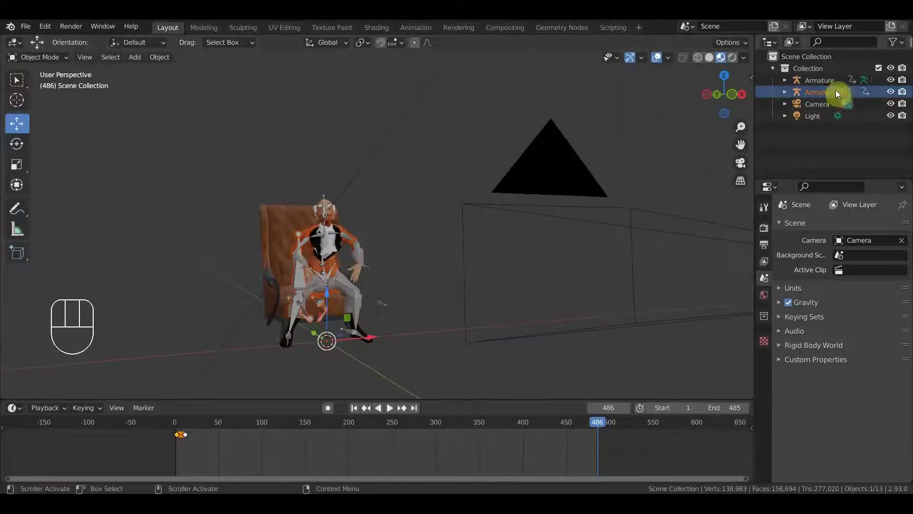
{"action": "key", "text": "Delete"}
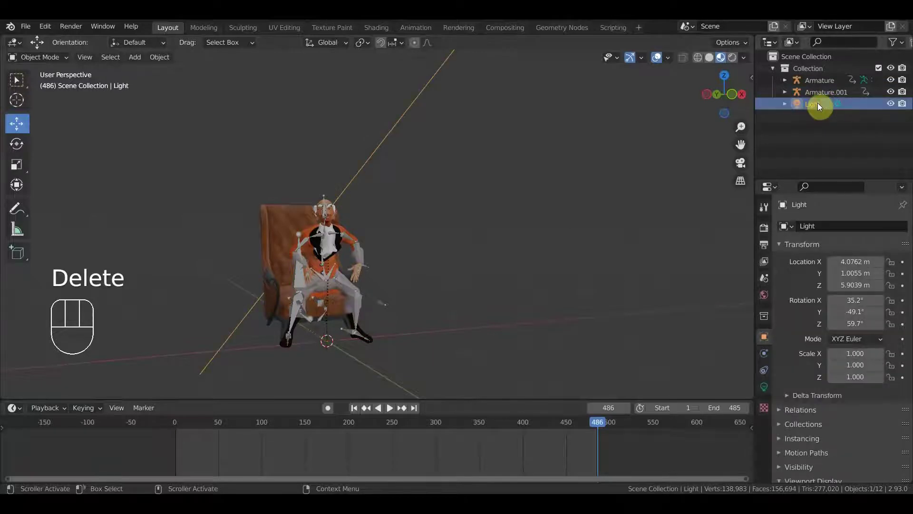
{"action": "key", "text": "Delete"}
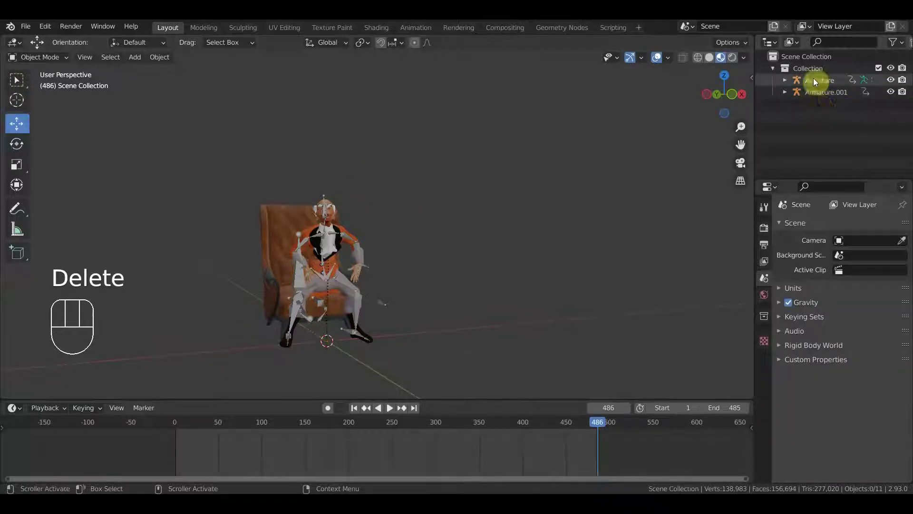
{"action": "middle_click", "coordinate": [384, 287]}
- Orbit around the old man and armchair to check the model from several sides
{"action": "left_click_drag", "start_coordinate": [339, 321], "coordinate": [339, 332]}
{"action": "left_click_drag", "start_coordinate": [365, 338], "coordinate": [385, 271]}
{"action": "left_click_drag", "start_coordinate": [339, 271], "coordinate": [217, 272]}
{"action": "middle_click", "coordinate": [351, 316]}
{"action": "middle_click", "coordinate": [316, 306]}
{"action": "left_click_drag", "start_coordinate": [296, 298], "coordinate": [397, 280]}
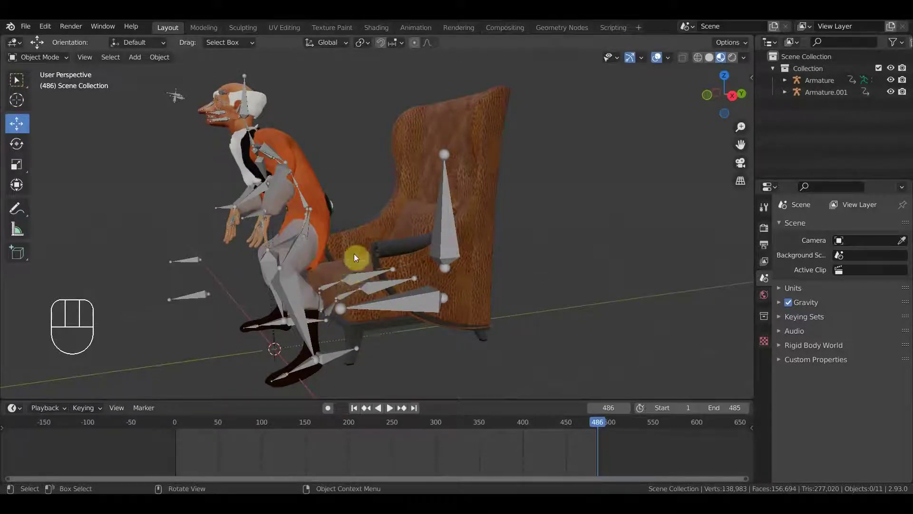
{"action": "left_click_drag", "start_coordinate": [349, 279], "coordinate": [546, 276]}
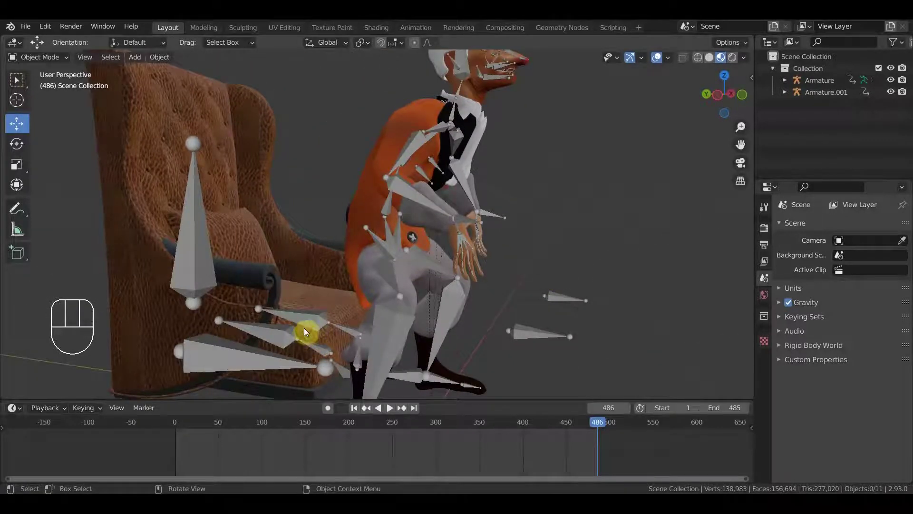
{"action": "left_click_drag", "start_coordinate": [357, 328], "coordinate": [269, 361]}
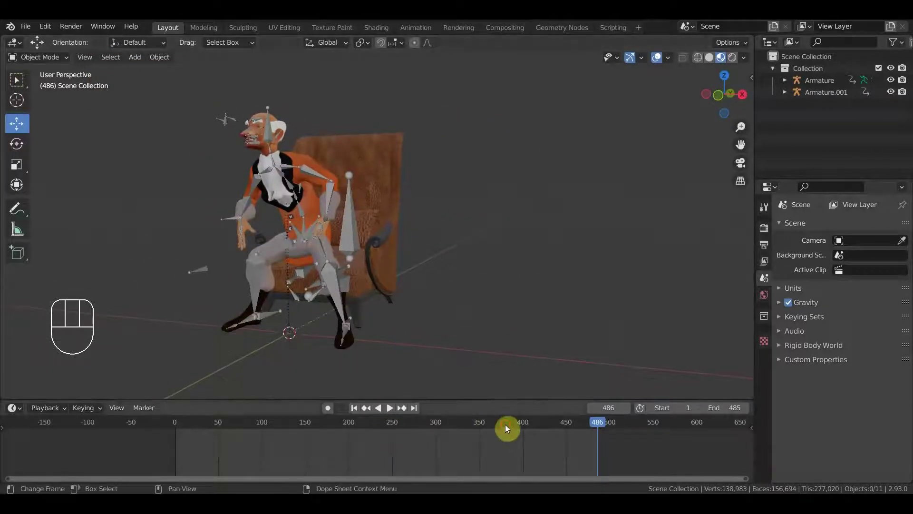
- Rewind the timeline to frame 1 and save the file as отец новый.анимация.blend
{"action": "left_click", "coordinate": [506, 426]}
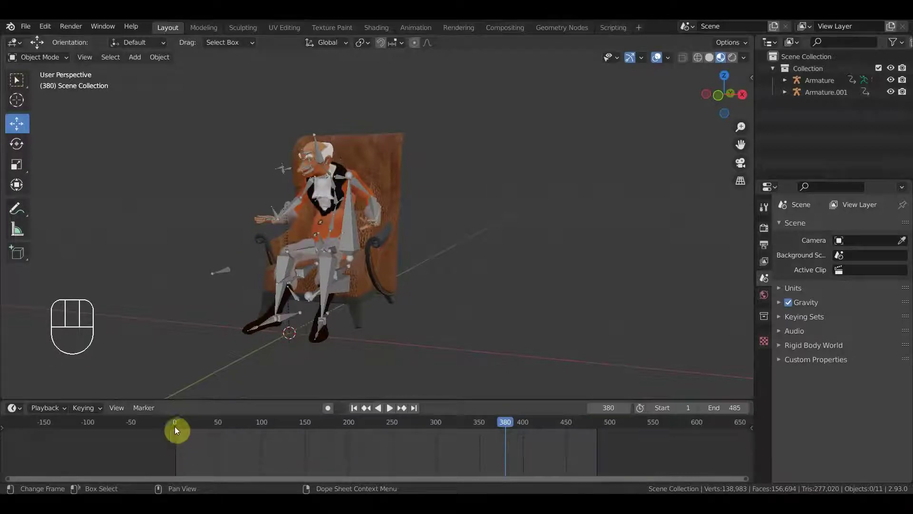
{"action": "left_click", "coordinate": [181, 424]}
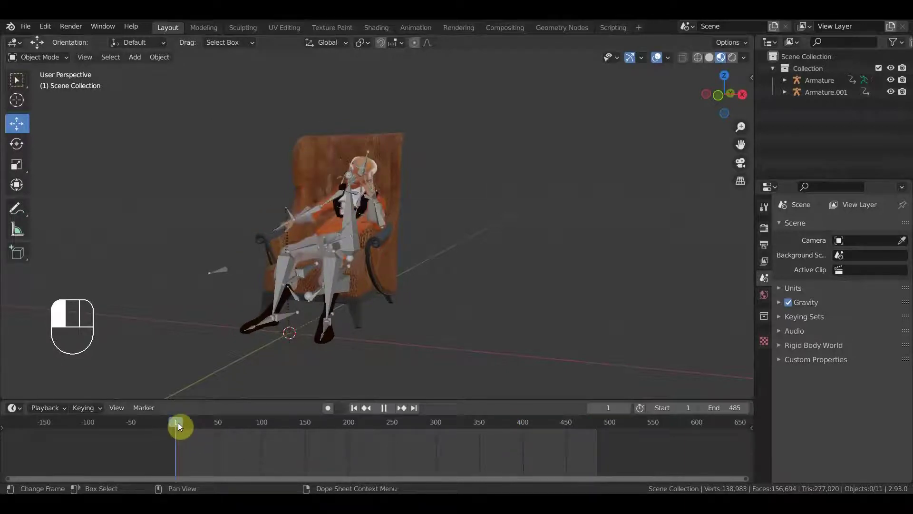
{"action": "left_click_drag", "start_coordinate": [31, 30], "coordinate": [417, 228]}
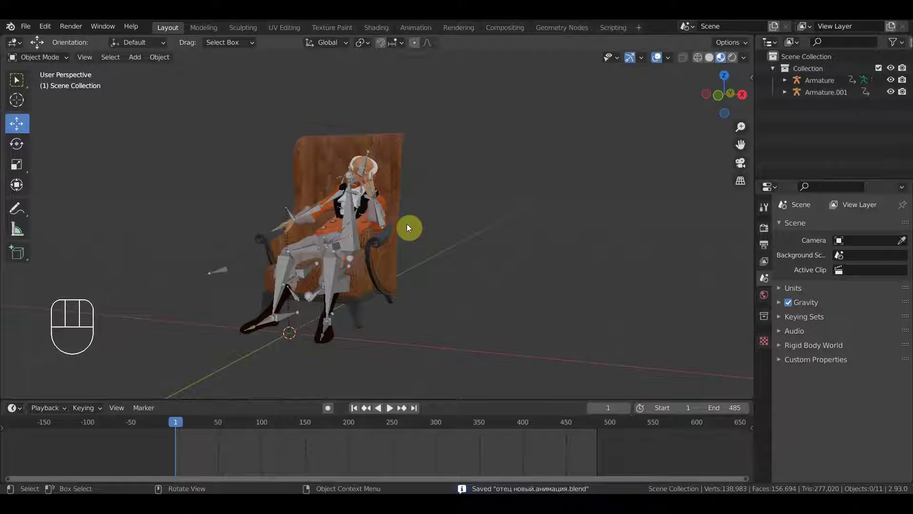
- Save the project as "отец новый.анимация.blend" and bring up the File View for opening another file
{"action": "left_click_drag", "start_coordinate": [401, 235], "coordinate": [520, 237]}
{"action": "left_click_drag", "start_coordinate": [521, 238], "coordinate": [404, 245]}
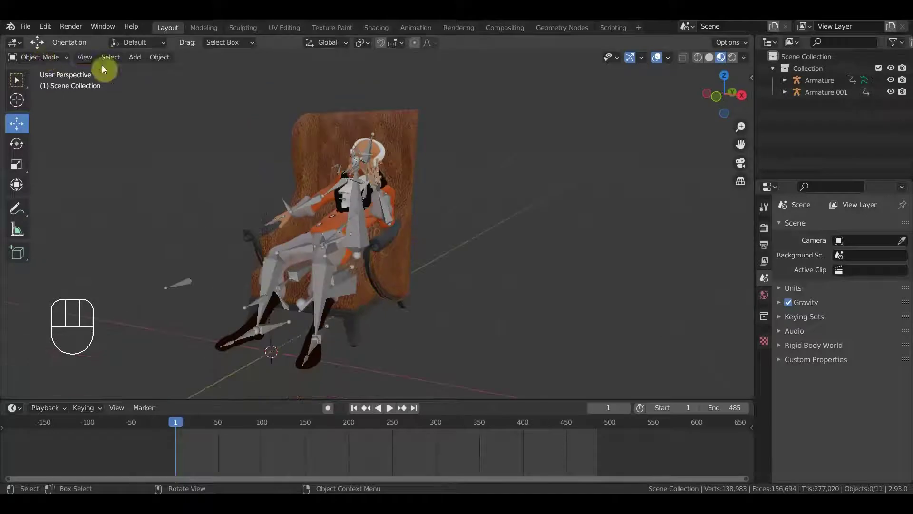
{"action": "left_click_drag", "start_coordinate": [149, 201], "coordinate": [140, 197]}
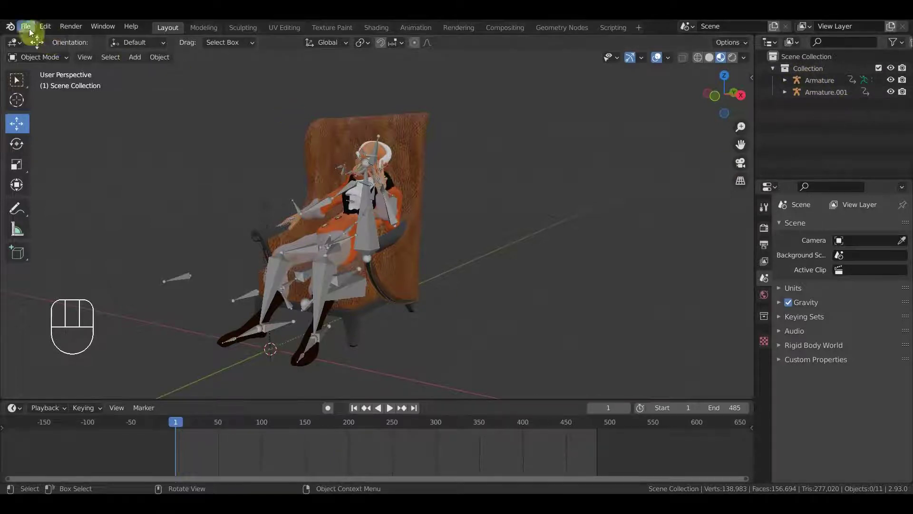
{"action": "left_click_drag", "start_coordinate": [26, 28], "coordinate": [60, 113]}
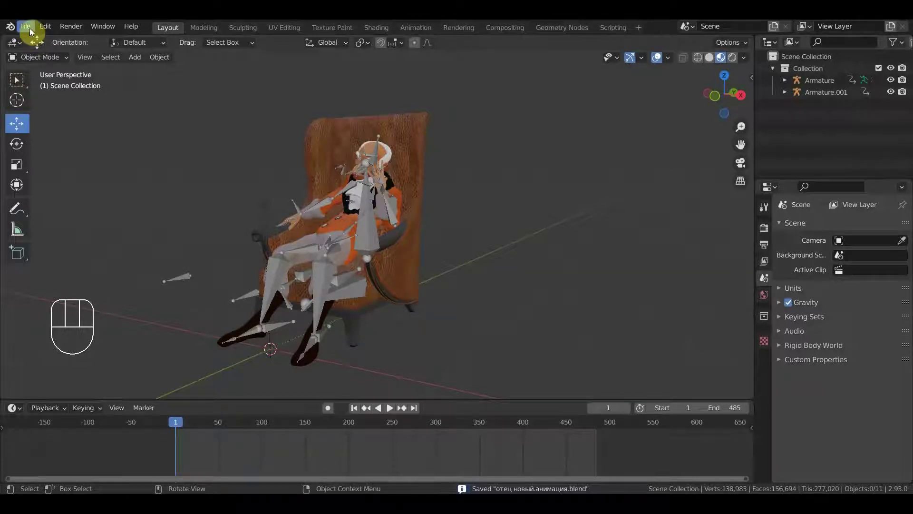
- Open "сцена ожидание.новая.blend" with the woman in the armchair and return to box selection
{"action": "left_click_drag", "start_coordinate": [33, 29], "coordinate": [48, 54]}
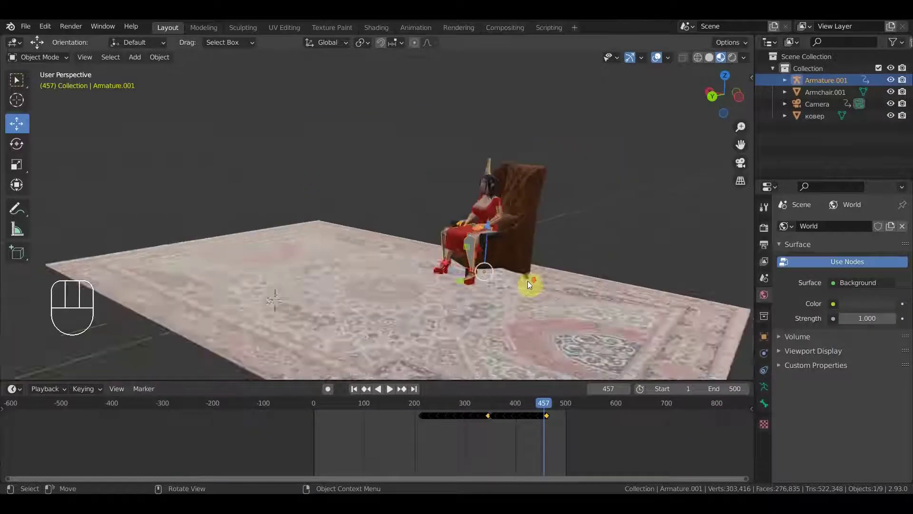
{"action": "left_click_drag", "start_coordinate": [546, 282], "coordinate": [458, 248]}
{"action": "left_click", "coordinate": [15, 79]}
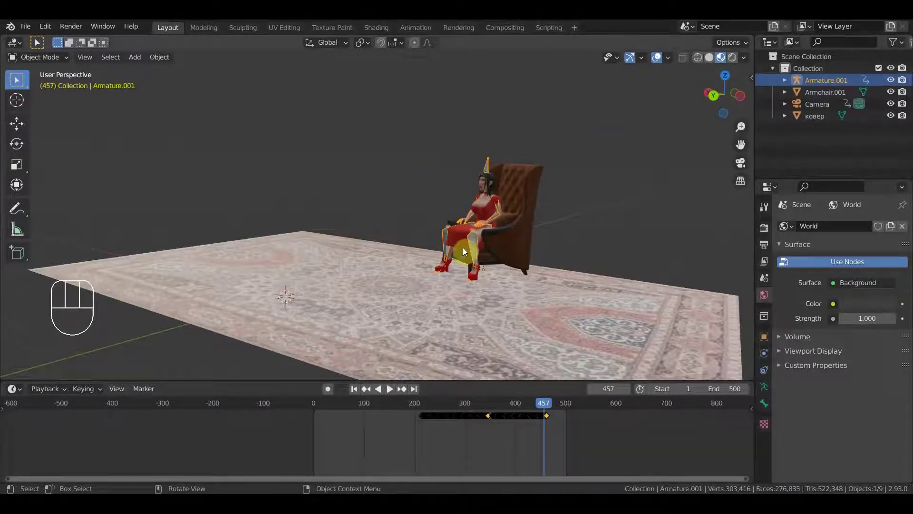
{"action": "middle_click", "coordinate": [424, 257]}
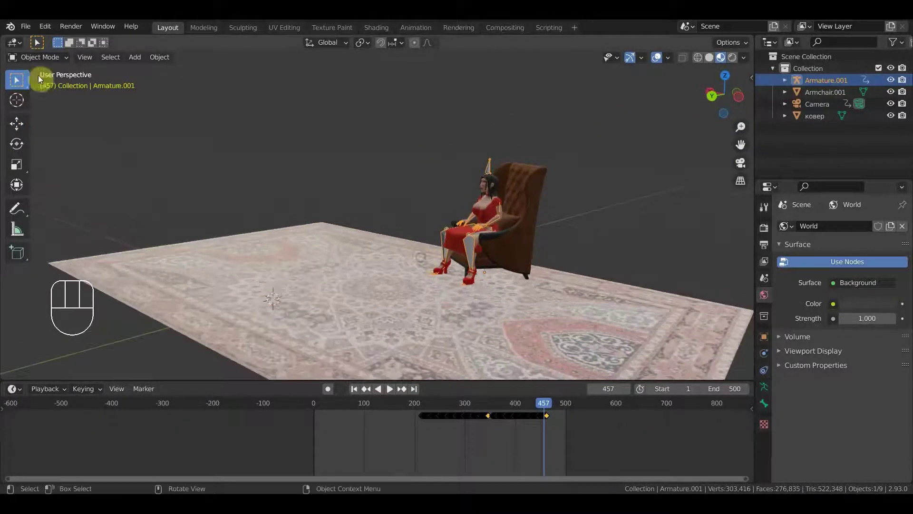
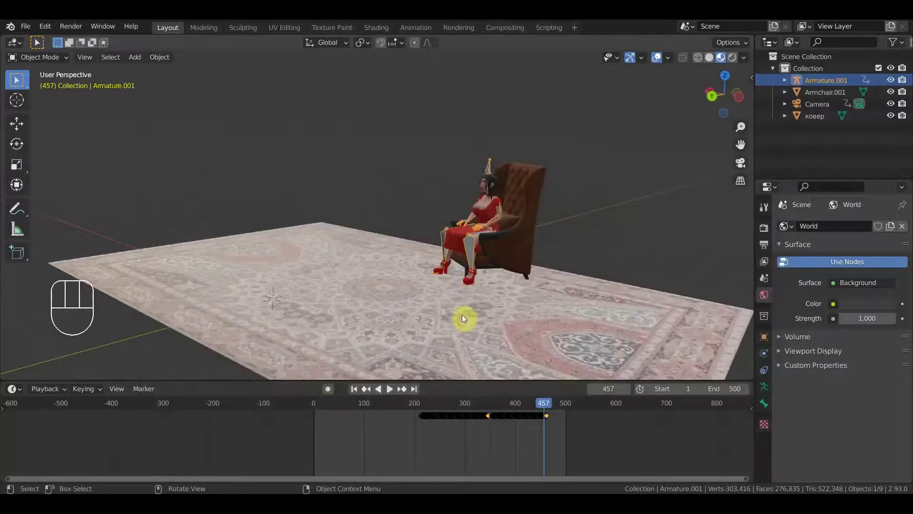
- Orbit around the seated old man and pull back to see the whole rug
{"action": "left_click_drag", "start_coordinate": [445, 308], "coordinate": [239, 319]}
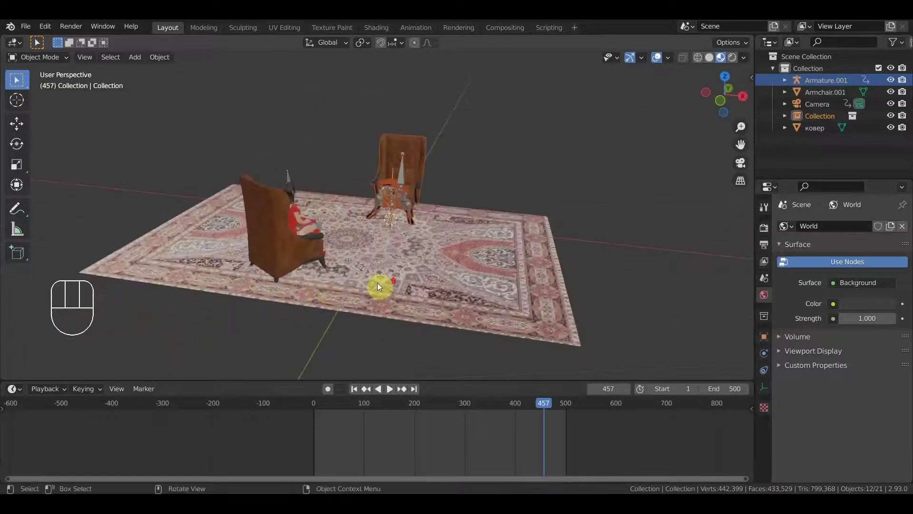
{"action": "left_click_drag", "start_coordinate": [431, 284], "coordinate": [350, 278]}
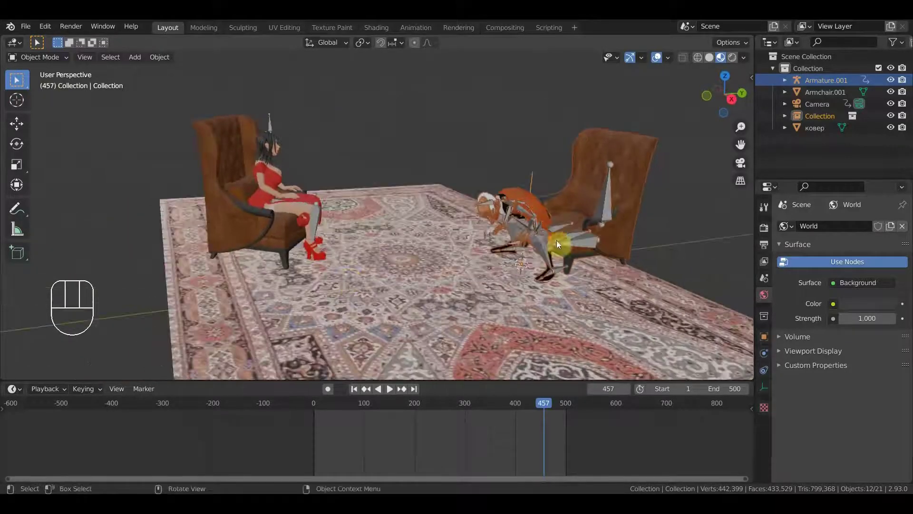
{"action": "left_click_drag", "start_coordinate": [642, 281], "coordinate": [35, 274]}
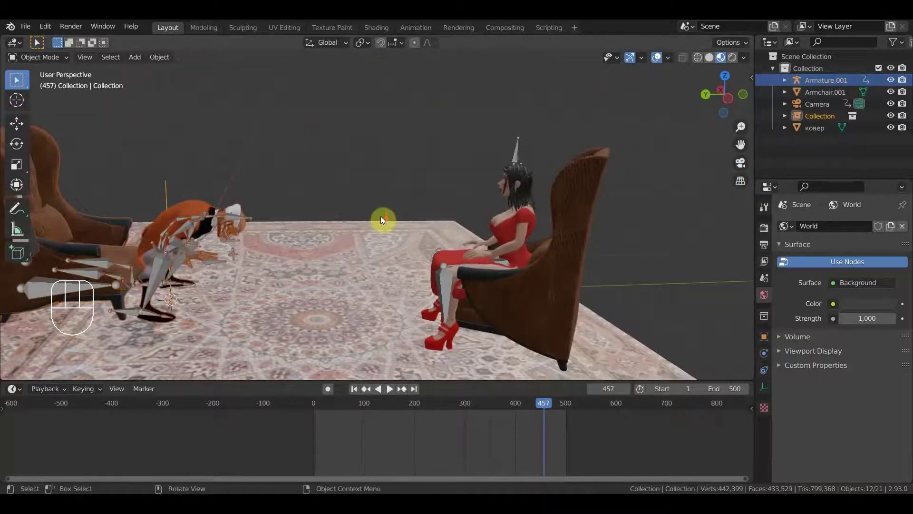
{"action": "left_click_drag", "start_coordinate": [358, 223], "coordinate": [350, 219]}
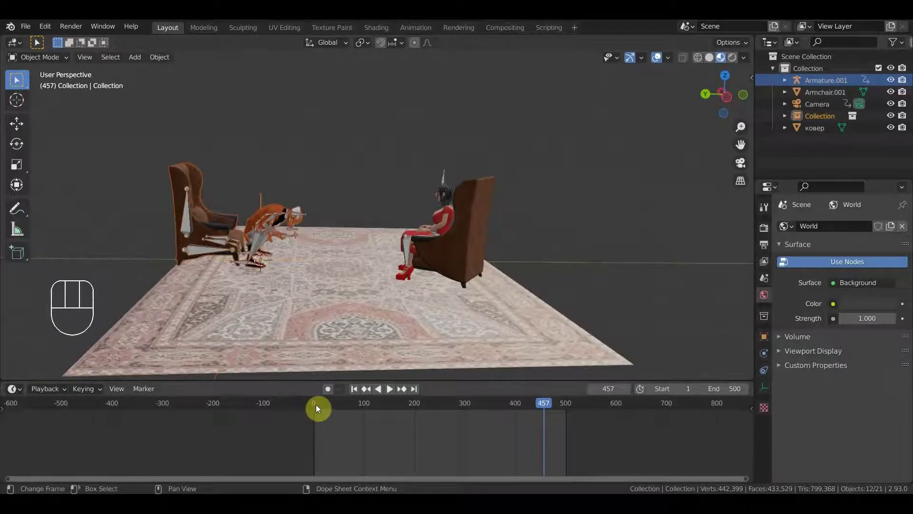
- Scrub the timeline back to frame 4 and look the armchair over from the side
{"action": "left_click_drag", "start_coordinate": [319, 406], "coordinate": [350, 307]}
{"action": "left_click_drag", "start_coordinate": [350, 307], "coordinate": [289, 308]}
{"action": "left_click_drag", "start_coordinate": [289, 304], "coordinate": [119, 306]}
{"action": "left_click_drag", "start_coordinate": [378, 262], "coordinate": [443, 277]}
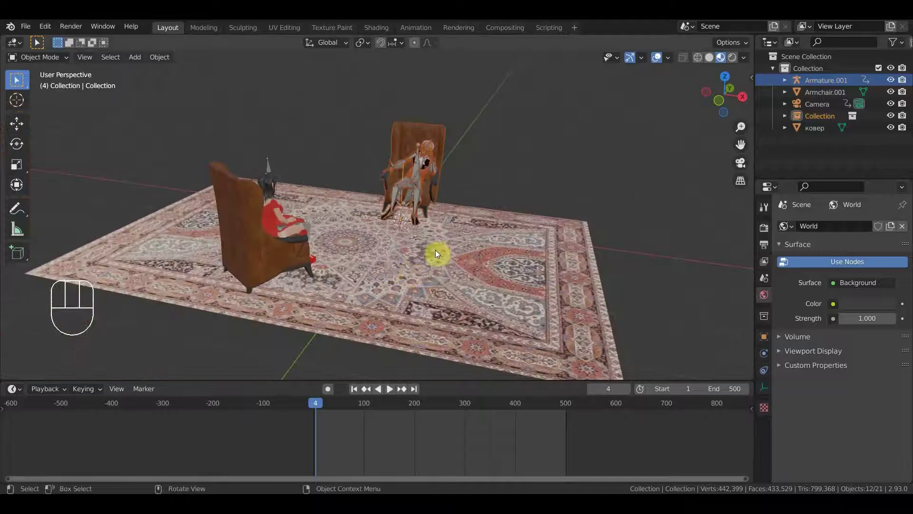
{"action": "left_click_drag", "start_coordinate": [369, 248], "coordinate": [314, 241]}
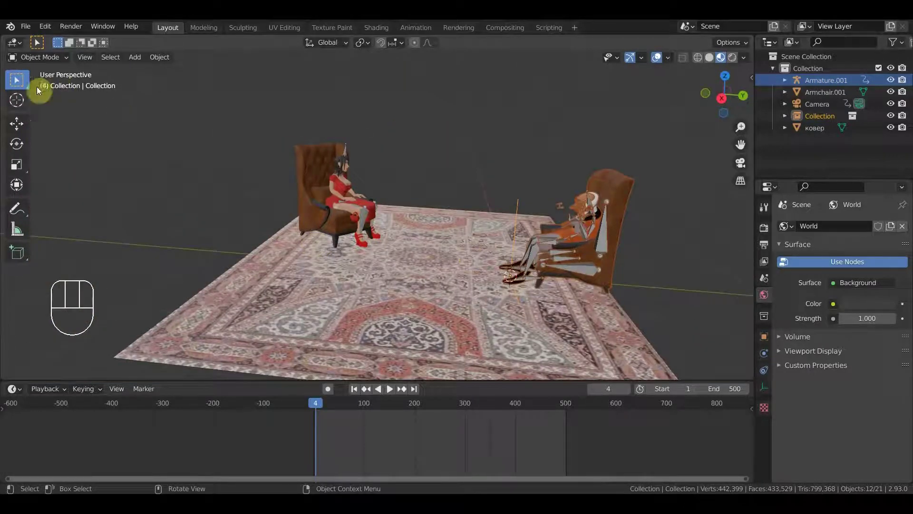
{"action": "left_click_drag", "start_coordinate": [562, 280], "coordinate": [536, 280]}
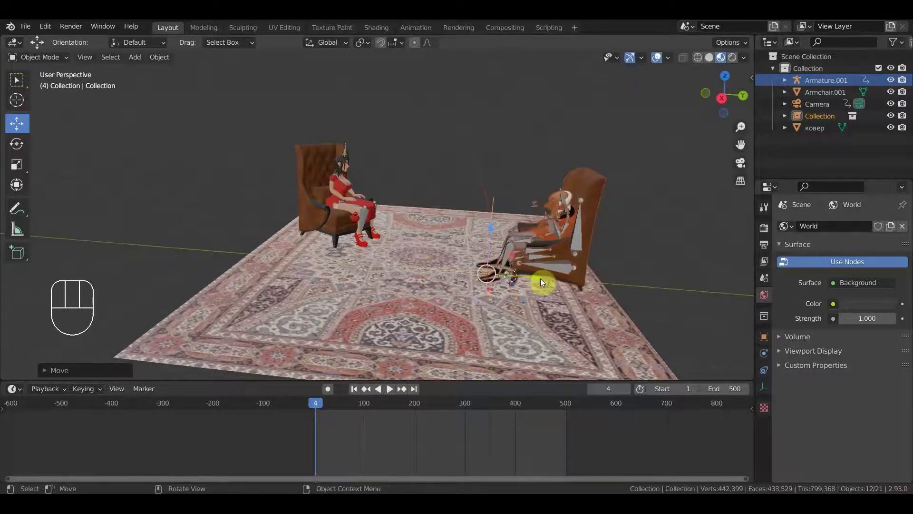
{"action": "left_click_drag", "start_coordinate": [548, 284], "coordinate": [661, 285]}
{"action": "middle_click", "coordinate": [602, 281]}
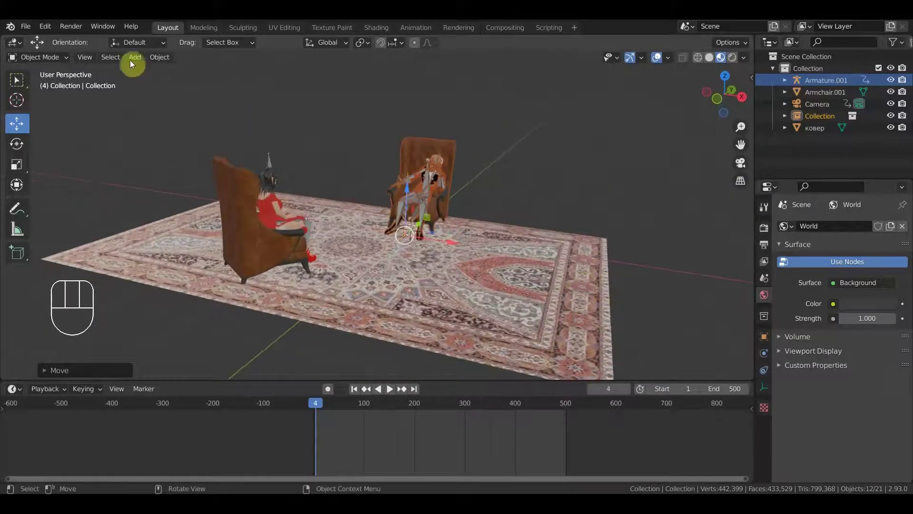
- Start File > Link to bring in the butler collection from another .blend file
{"action": "left_click_drag", "start_coordinate": [29, 28], "coordinate": [61, 146]}
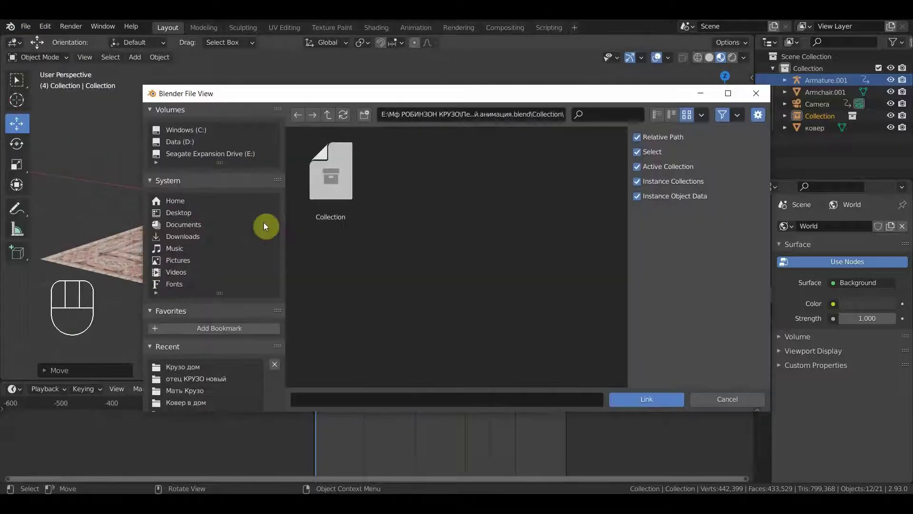
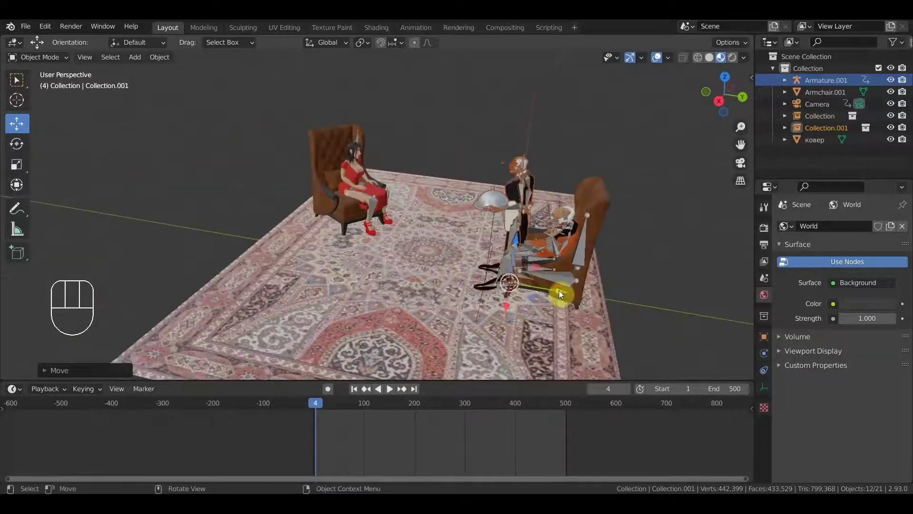
- From top view, move the linked butler (Collection.001) onto the rug beside the armchair
{"action": "left_click_drag", "start_coordinate": [543, 287], "coordinate": [511, 288]}
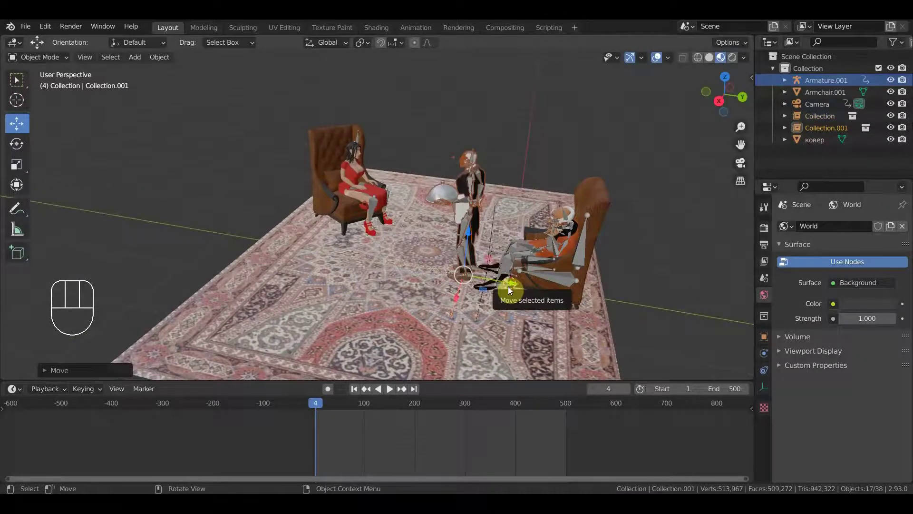
{"action": "key", "text": "KP_7"}
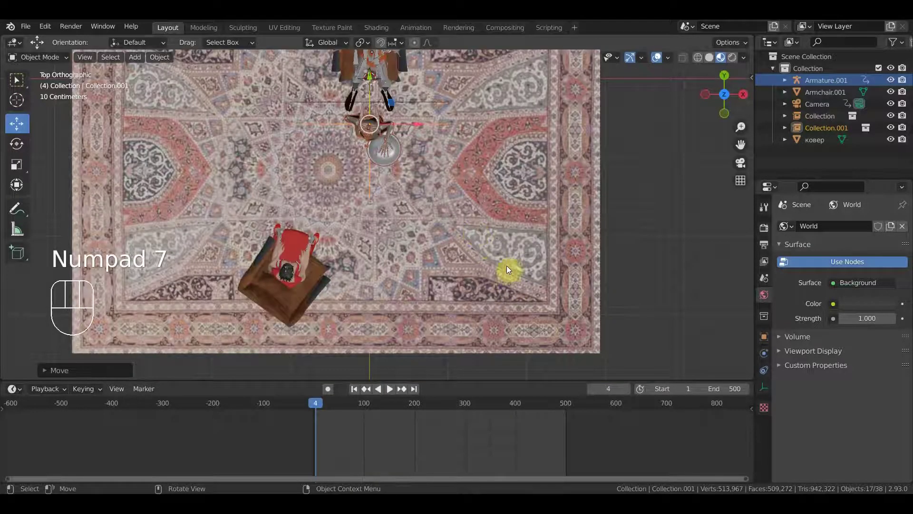
{"action": "key", "text": "r"}
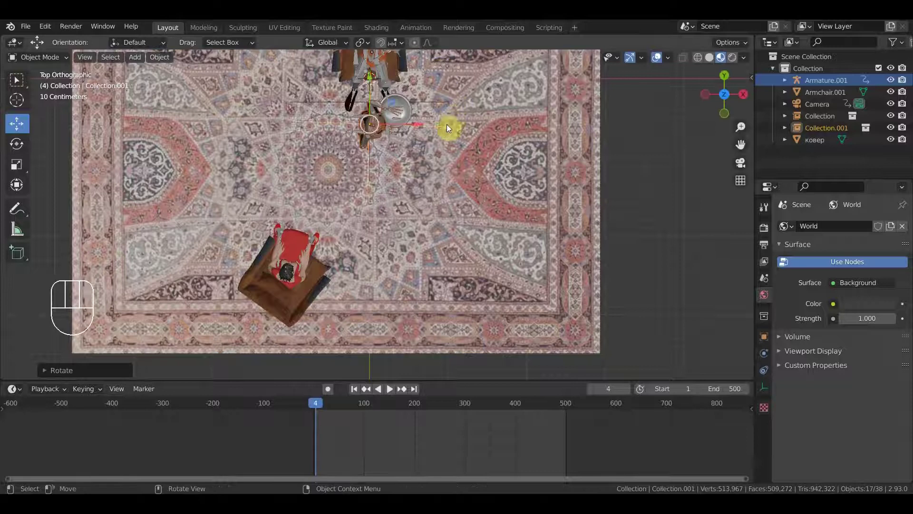
{"action": "left_click_drag", "start_coordinate": [424, 127], "coordinate": [296, 143]}
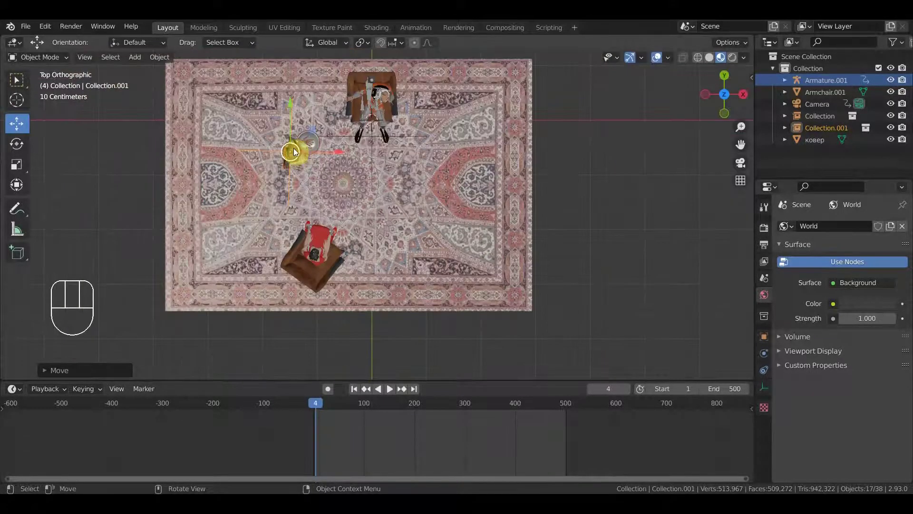
{"action": "left_click_drag", "start_coordinate": [292, 105], "coordinate": [289, 84]}
{"action": "left_click_drag", "start_coordinate": [346, 135], "coordinate": [330, 134]}
{"action": "middle_click", "coordinate": [395, 198]}
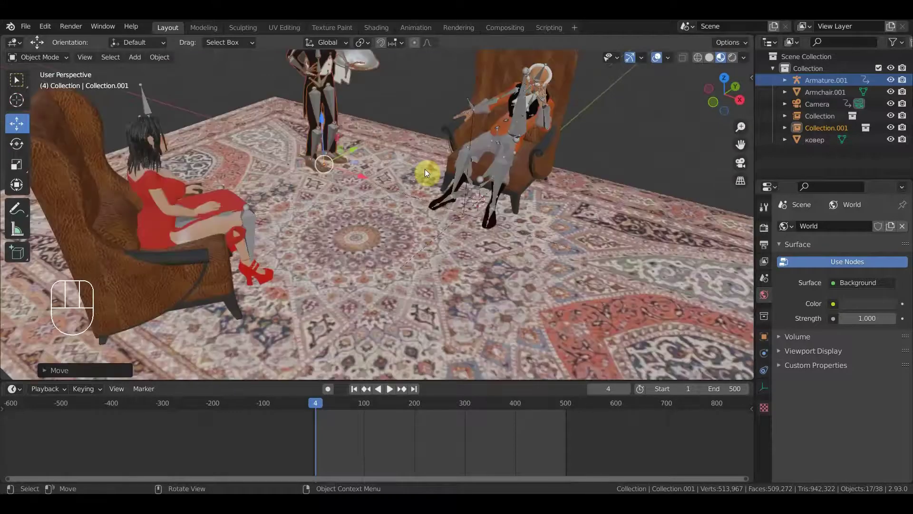
{"action": "middle_click", "coordinate": [451, 181]}
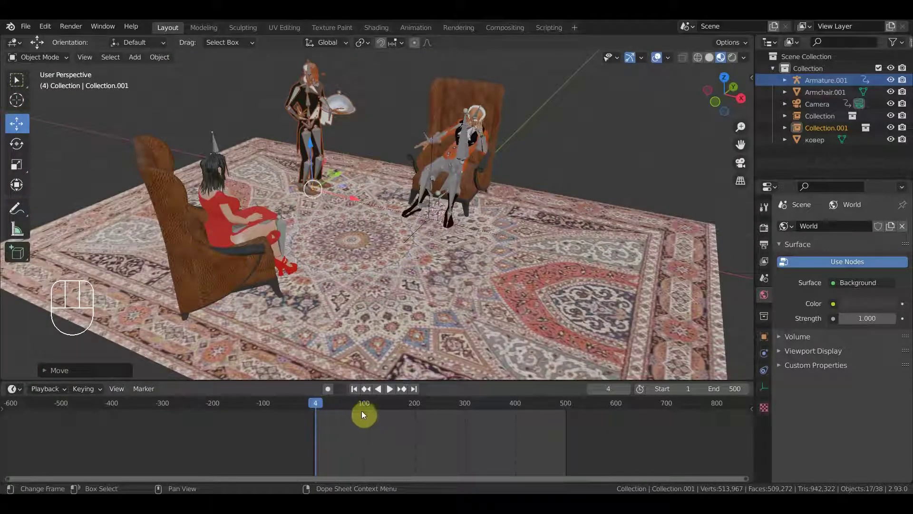
- Advance the animation to frame 62 and look down on the scene
{"action": "left_click_drag", "start_coordinate": [365, 412], "coordinate": [498, 267]}
{"action": "left_click_drag", "start_coordinate": [498, 267], "coordinate": [494, 300]}
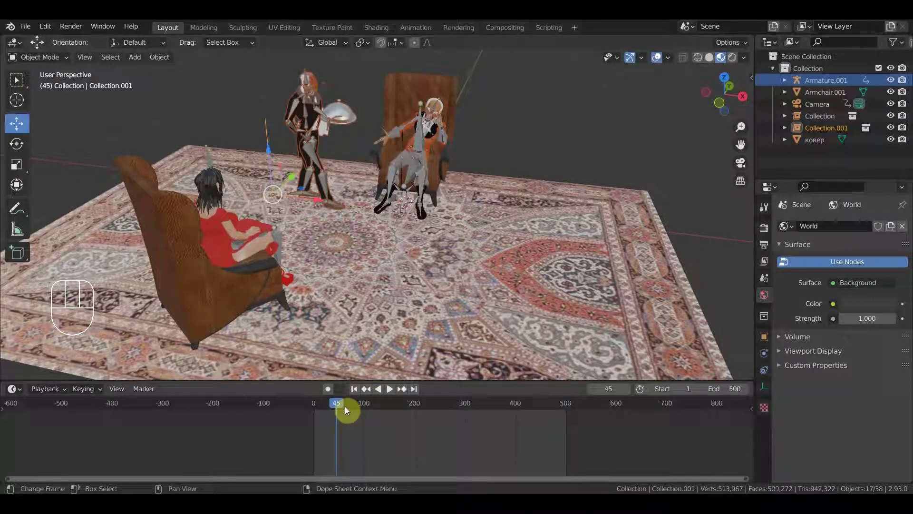
{"action": "left_click_drag", "start_coordinate": [346, 408], "coordinate": [405, 238]}
{"action": "left_click_drag", "start_coordinate": [405, 239], "coordinate": [419, 235]}
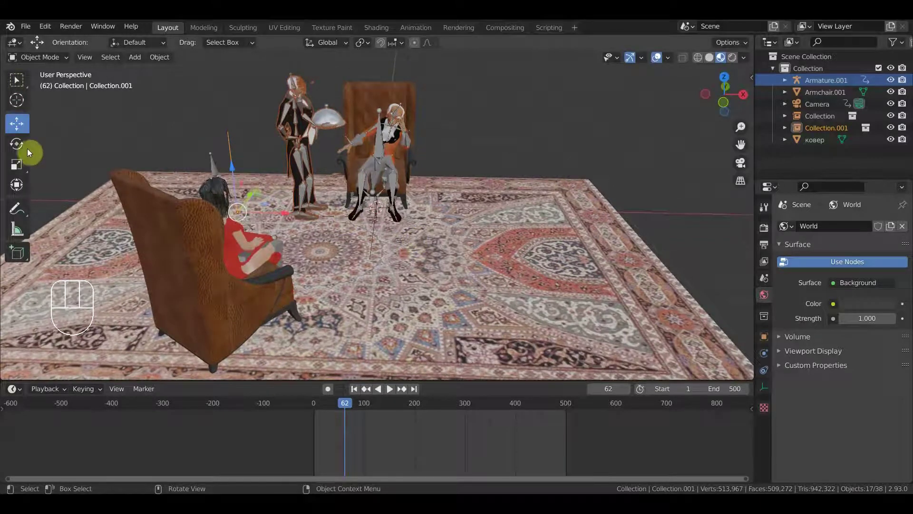
{"action": "left_click_drag", "start_coordinate": [294, 216], "coordinate": [260, 220]}
{"action": "left_click_drag", "start_coordinate": [354, 221], "coordinate": [232, 297]}
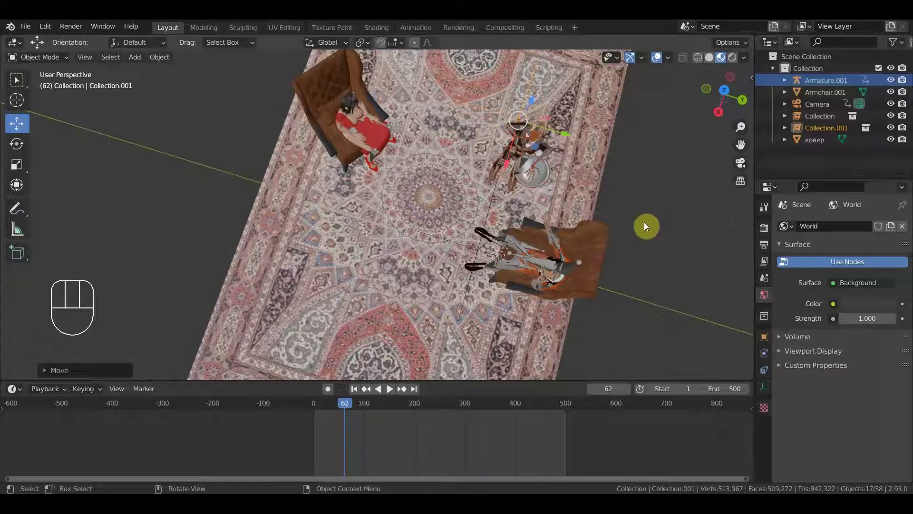
- Start rotating the butler a few degrees toward the armchair
{"action": "key", "text": "r"}
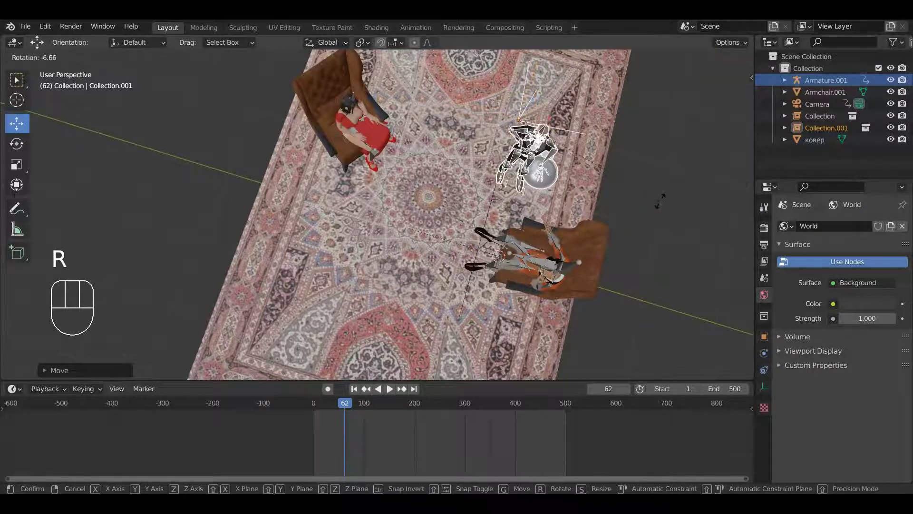
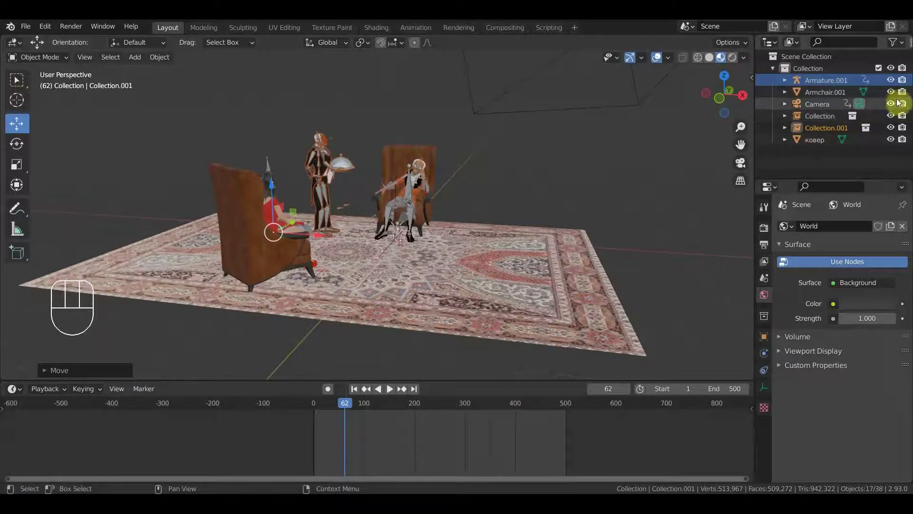
- Hide the camera in the Outliner and link in the dog collection from доберман3.анимация.blend
{"action": "left_click", "coordinate": [894, 101]}
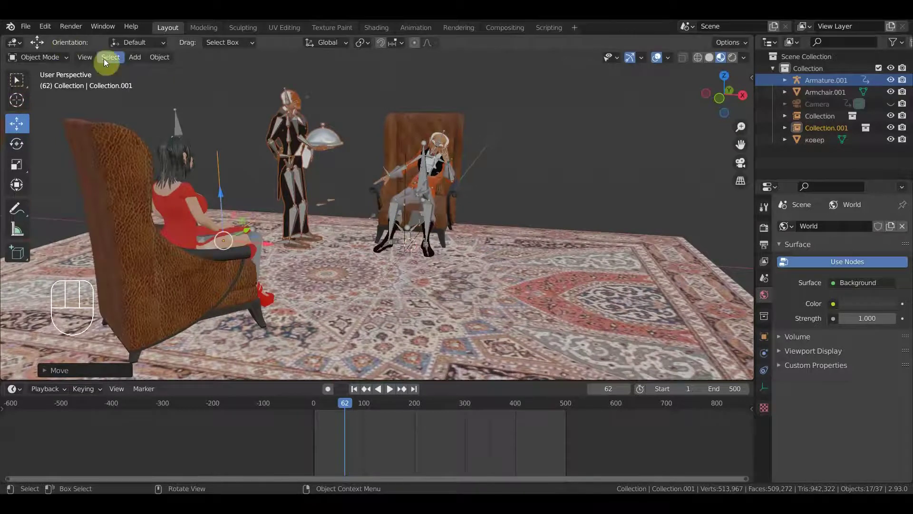
{"action": "left_click_drag", "start_coordinate": [28, 29], "coordinate": [64, 148]}
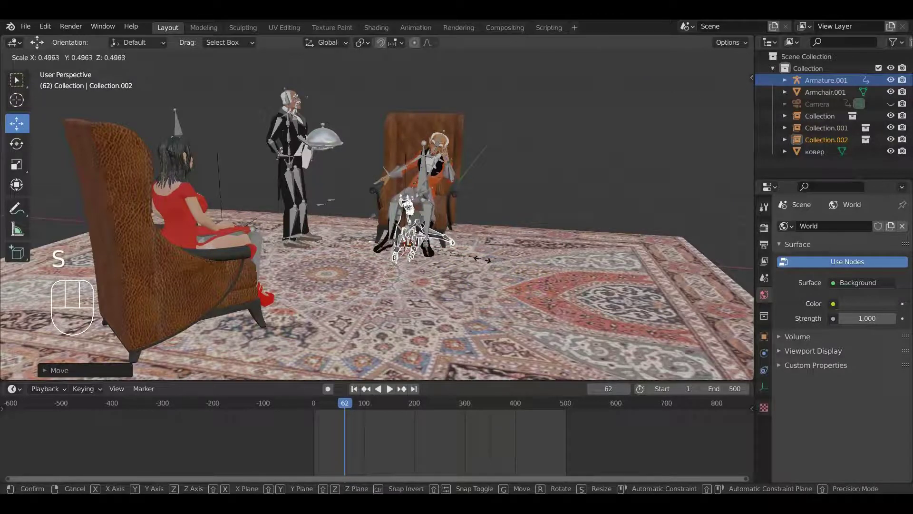
- Confirm the dog's half size and move it onto the rug beside the armchair
{"action": "left_click", "coordinate": [486, 260]}
{"action": "left_click_drag", "start_coordinate": [462, 244], "coordinate": [539, 279]}
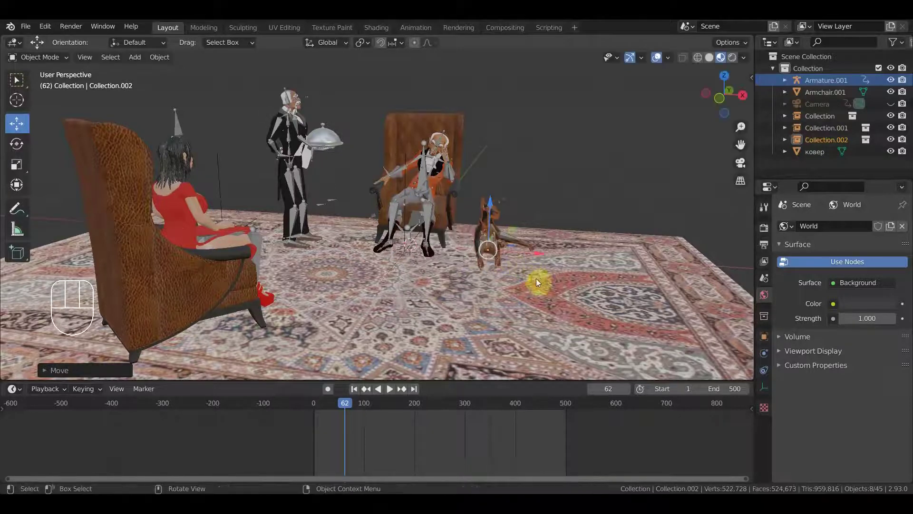
{"action": "left_click_drag", "start_coordinate": [568, 276], "coordinate": [523, 318]}
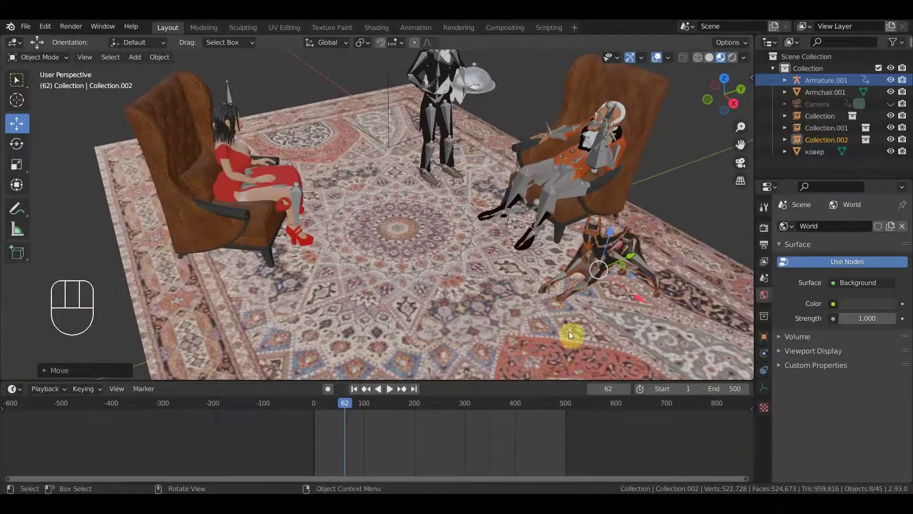
{"action": "left_click_drag", "start_coordinate": [608, 315], "coordinate": [625, 309]}
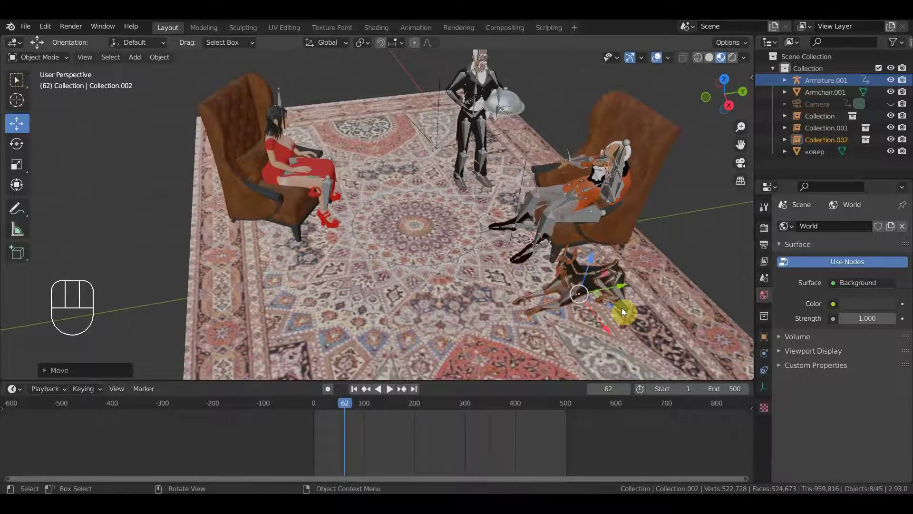
{"action": "left_click_drag", "start_coordinate": [617, 286], "coordinate": [588, 297]}
{"action": "left_click_drag", "start_coordinate": [619, 299], "coordinate": [672, 277]}
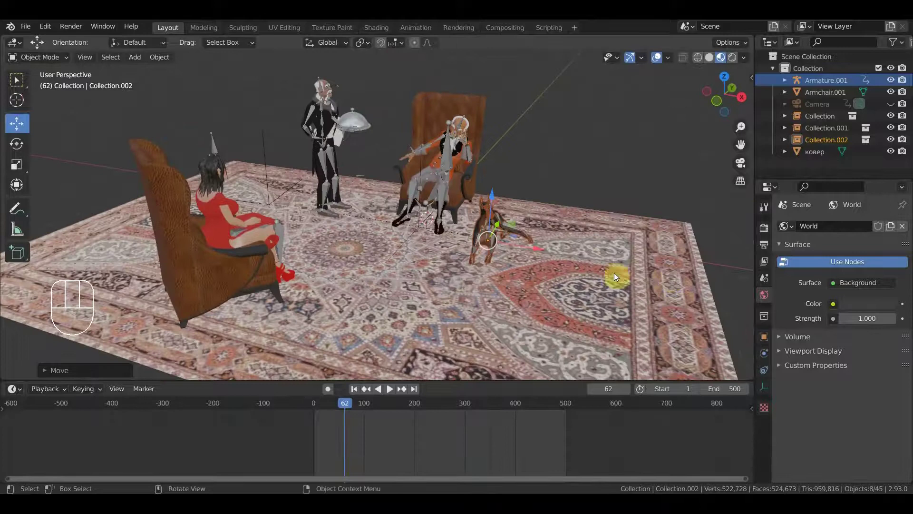
{"action": "left_click_drag", "start_coordinate": [609, 290], "coordinate": [609, 314]}
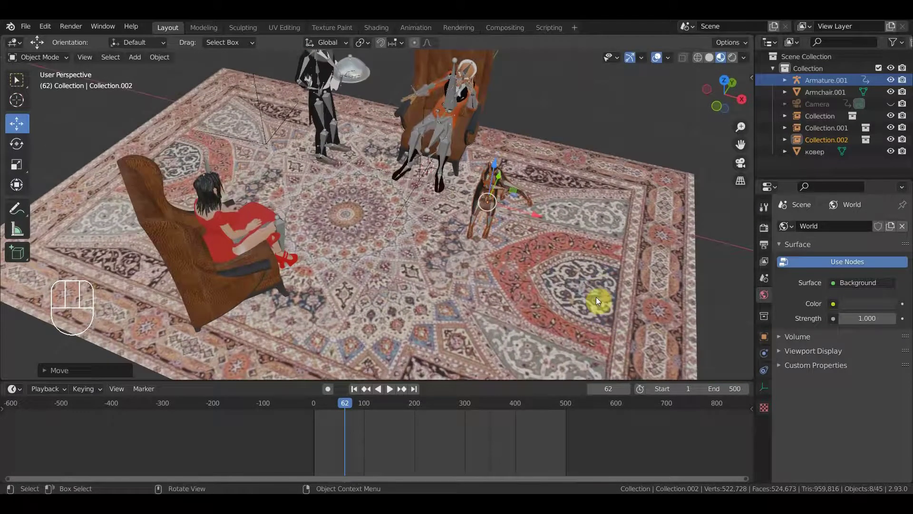
- From top view, rotate the dog about 29° to face a new direction, then return to perspective
{"action": "key", "text": "KP_7"}
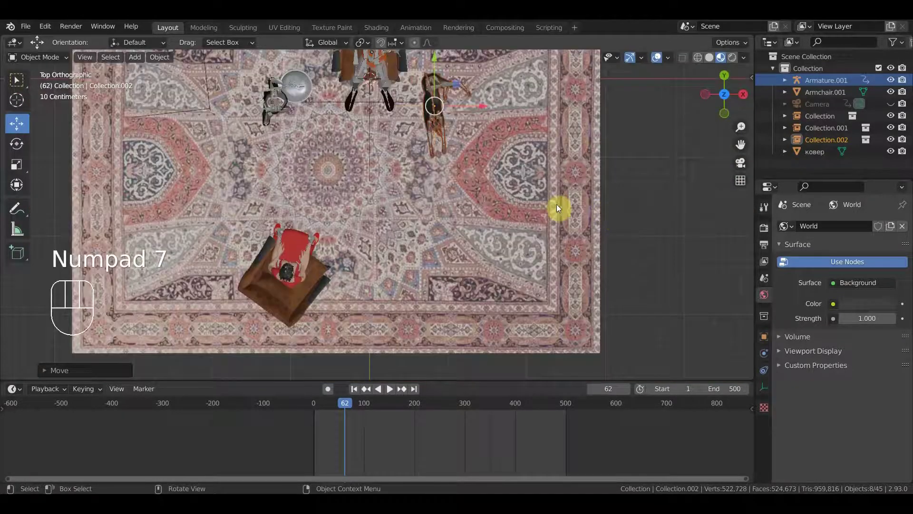
{"action": "key", "text": "r"}
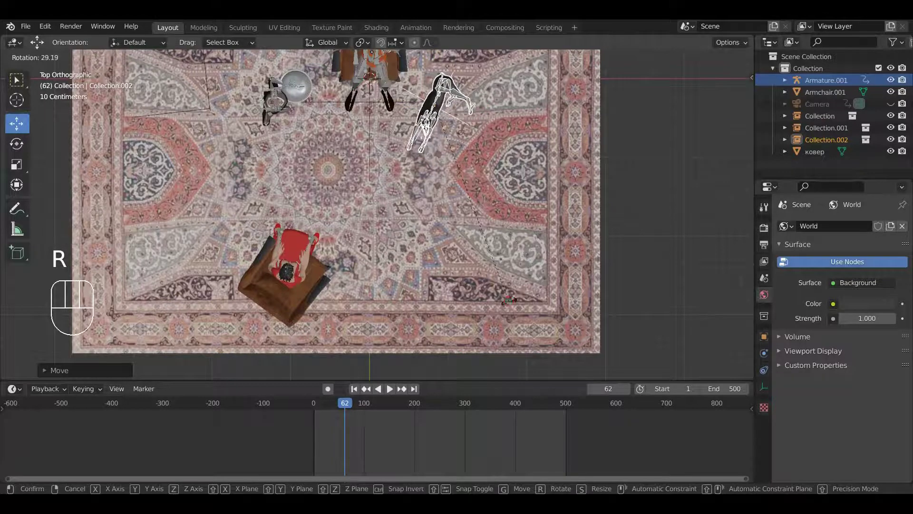
{"action": "left_click", "coordinate": [512, 303]}
{"action": "left_click_drag", "start_coordinate": [532, 239], "coordinate": [512, 200]}
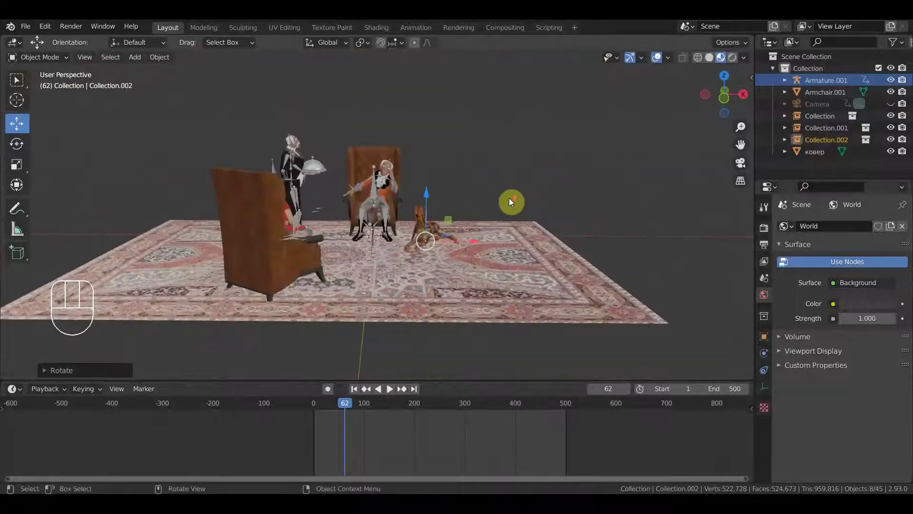
{"action": "left_click_drag", "start_coordinate": [513, 271], "coordinate": [504, 275]}
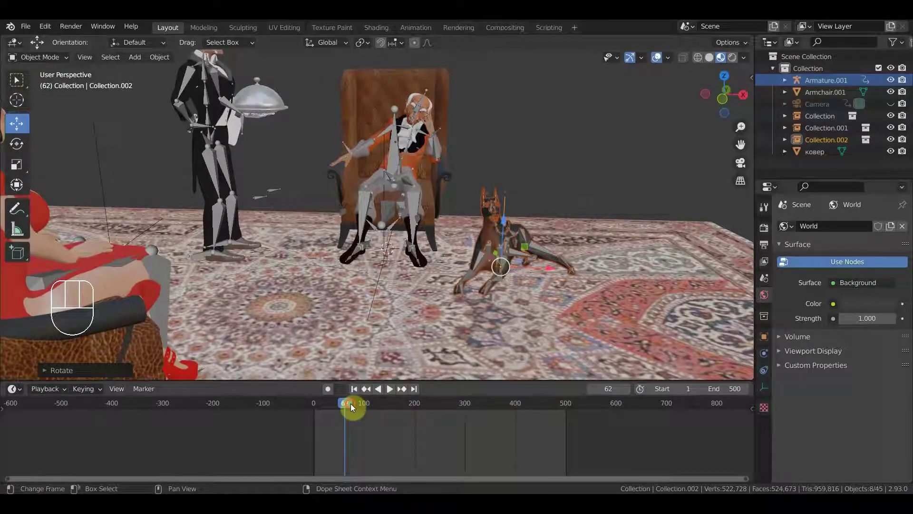
- Scrub to frame 414 and then 459, inspecting the dog and seated figure around the armchair
{"action": "left_click_drag", "start_coordinate": [416, 408], "coordinate": [514, 275]}
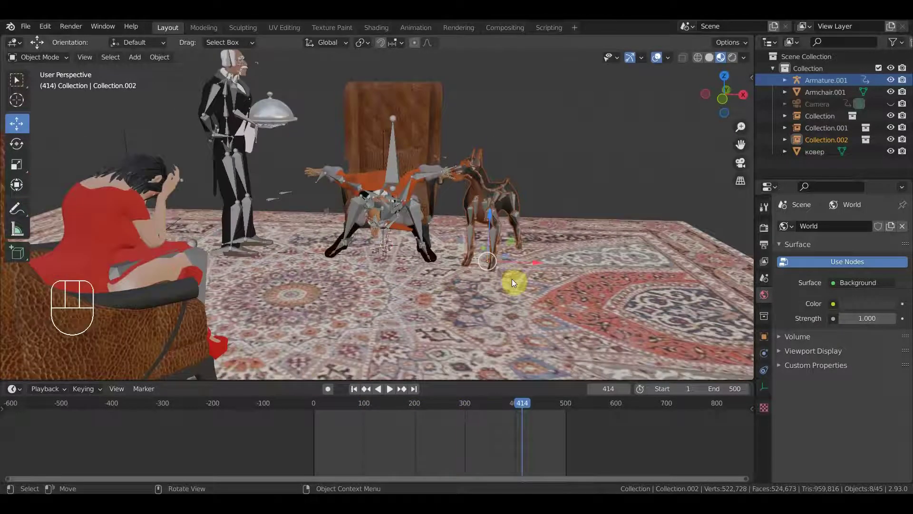
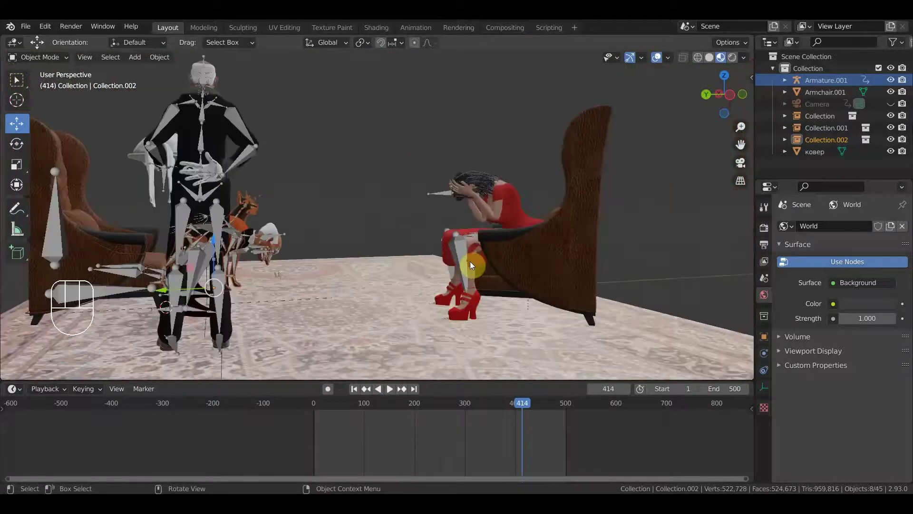
{"action": "left_click_drag", "start_coordinate": [462, 262], "coordinate": [249, 260]}
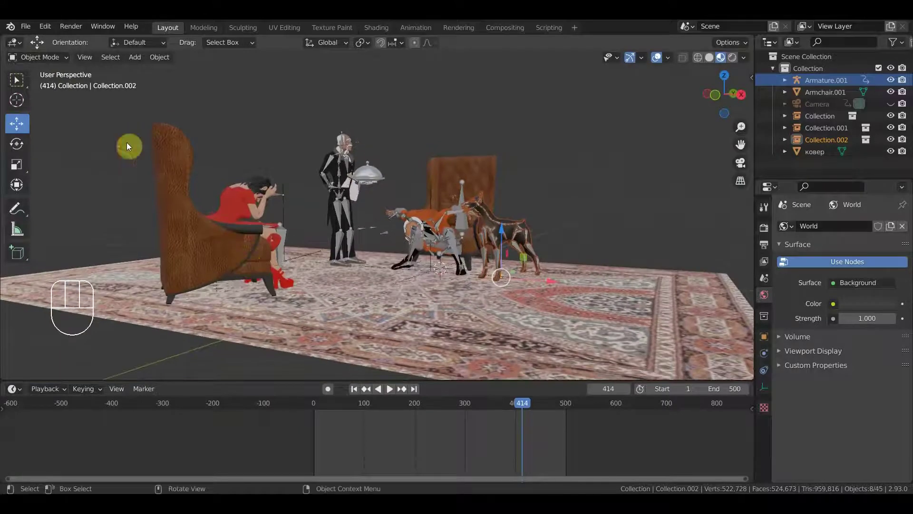
{"action": "left_click_drag", "start_coordinate": [498, 273], "coordinate": [543, 279]}
{"action": "middle_click", "coordinate": [544, 280]}
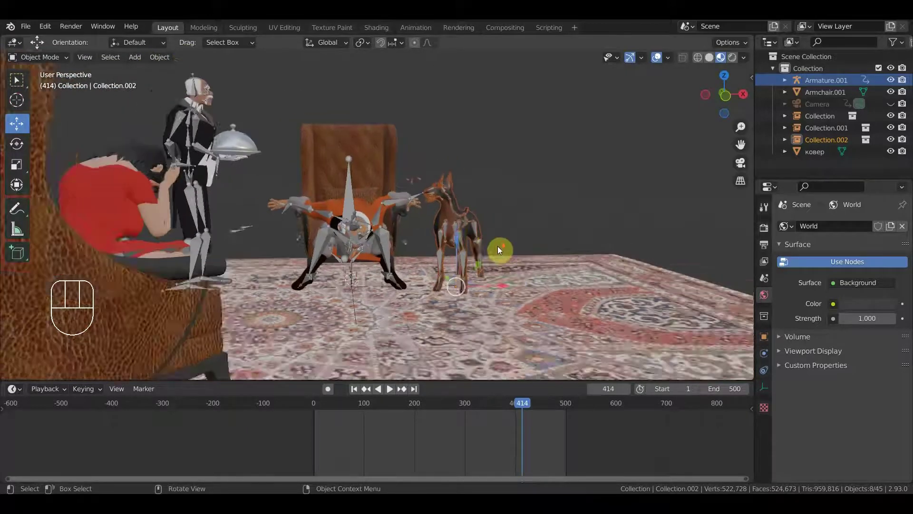
{"action": "left_click_drag", "start_coordinate": [498, 253], "coordinate": [484, 257]}
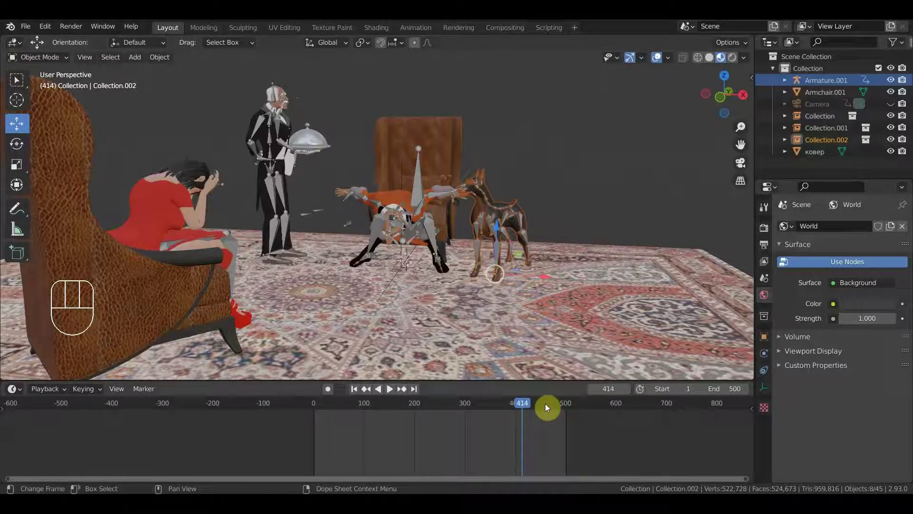
{"action": "left_click_drag", "start_coordinate": [543, 402], "coordinate": [294, 296]}
{"action": "left_click_drag", "start_coordinate": [294, 295], "coordinate": [202, 282]}
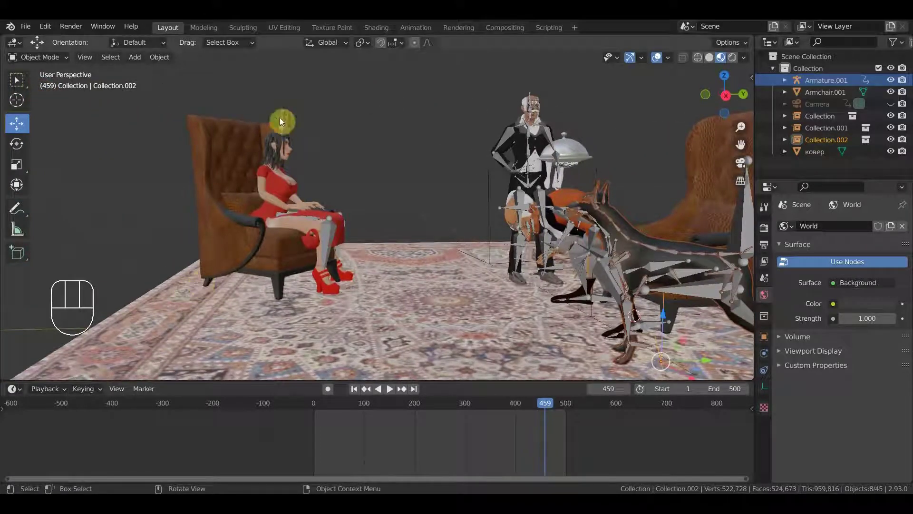
- Select Armature.001 in Pose Mode and slide its keyframes later in the Dope Sheet
{"action": "left_click", "coordinate": [283, 119]}
{"action": "left_click_drag", "start_coordinate": [569, 448], "coordinate": [415, 403]}
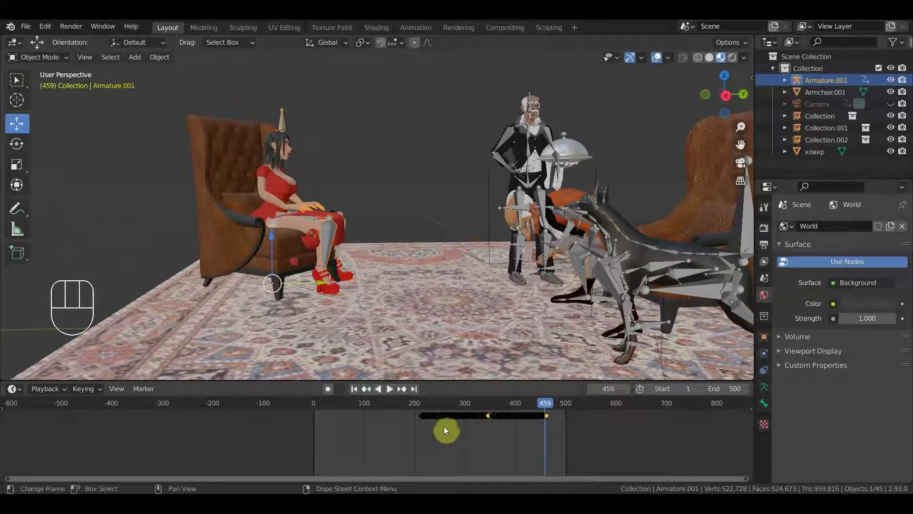
{"action": "left_click", "coordinate": [39, 66]}
{"action": "left_click", "coordinate": [45, 60]}
{"action": "left_click", "coordinate": [283, 124]}
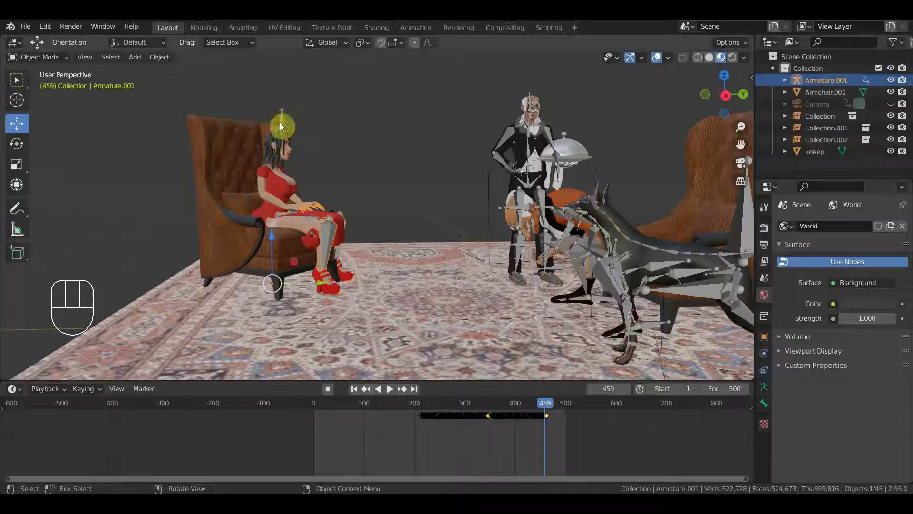
{"action": "left_click_drag", "start_coordinate": [51, 59], "coordinate": [55, 97]}
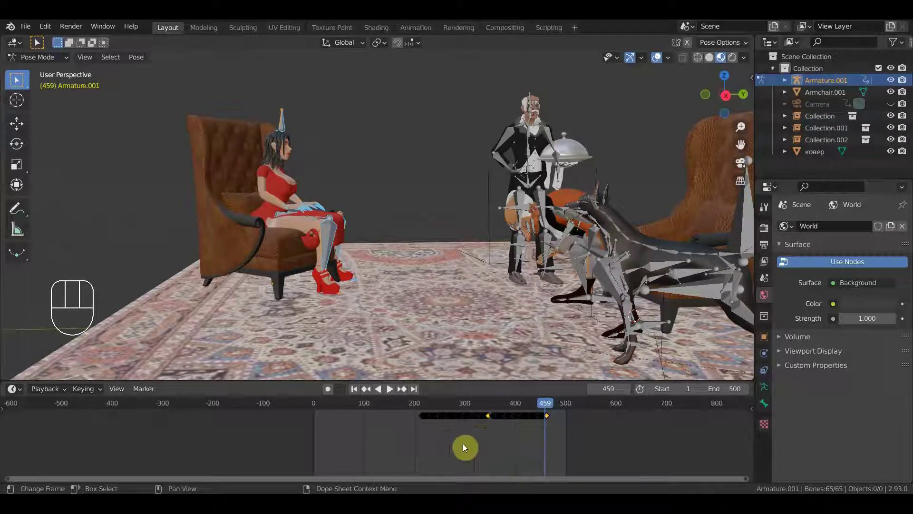
{"action": "key", "text": "g"}
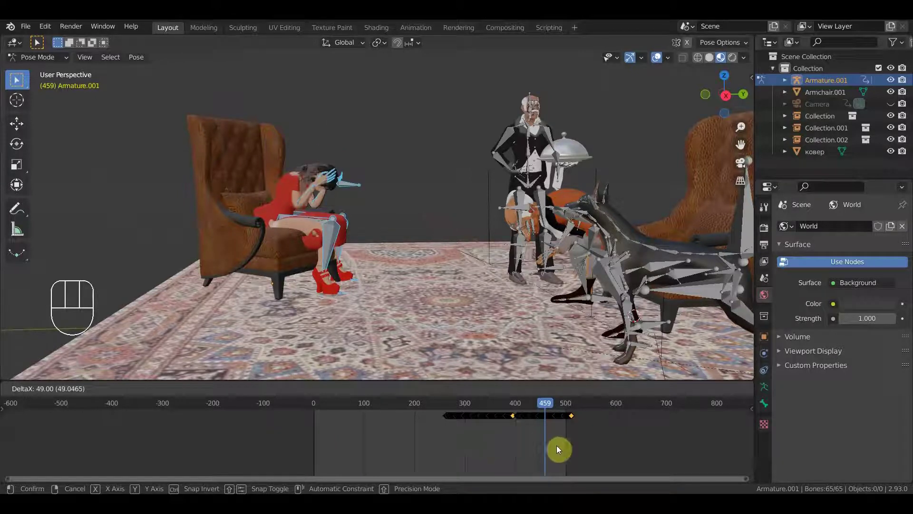
{"action": "key", "text": "g"}
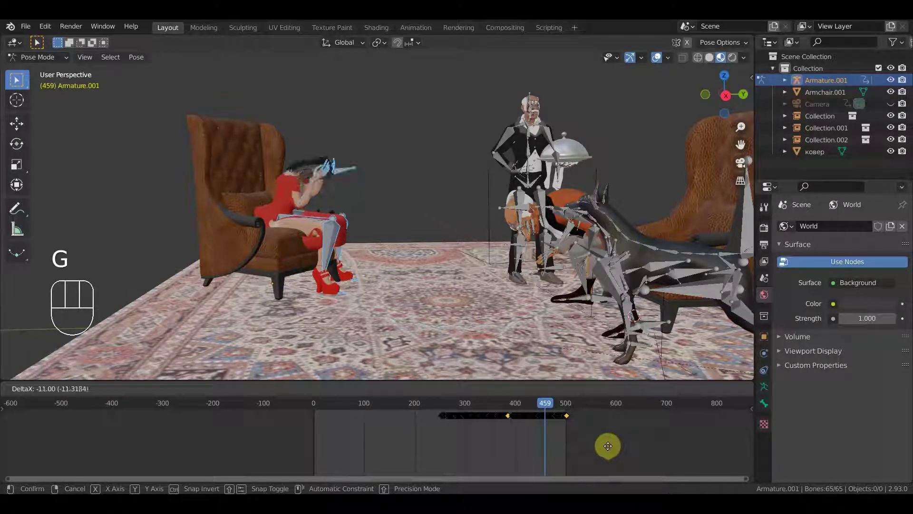
{"action": "left_click_drag", "start_coordinate": [510, 372], "coordinate": [596, 376]}
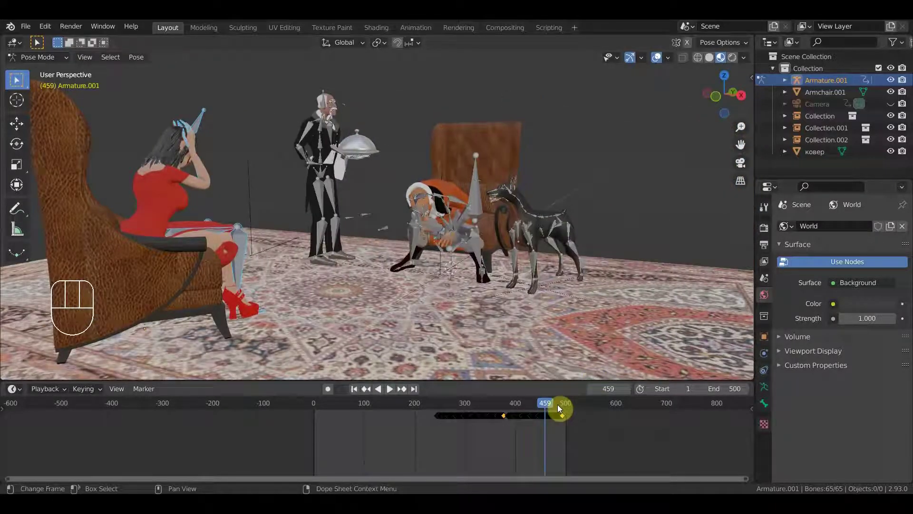
- Advance to frame 483, hide the skeleton overlays and review the old man rising beside the dog and butler
{"action": "left_click_drag", "start_coordinate": [561, 406], "coordinate": [541, 325]}
{"action": "middle_click", "coordinate": [542, 325]}
{"action": "left_click_drag", "start_coordinate": [546, 325], "coordinate": [564, 322]}
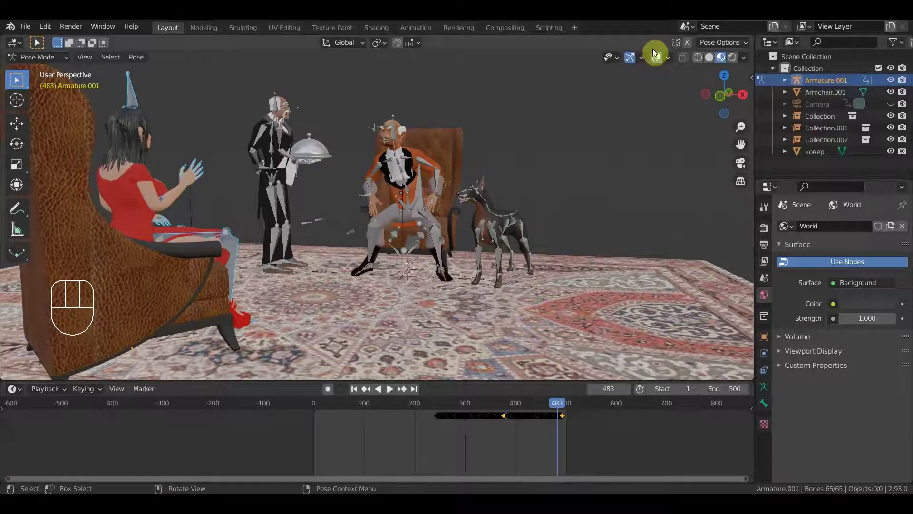
{"action": "left_click", "coordinate": [663, 57]}
{"action": "left_click_drag", "start_coordinate": [584, 204], "coordinate": [540, 203]}
{"action": "left_click_drag", "start_coordinate": [540, 203], "coordinate": [167, 219]}
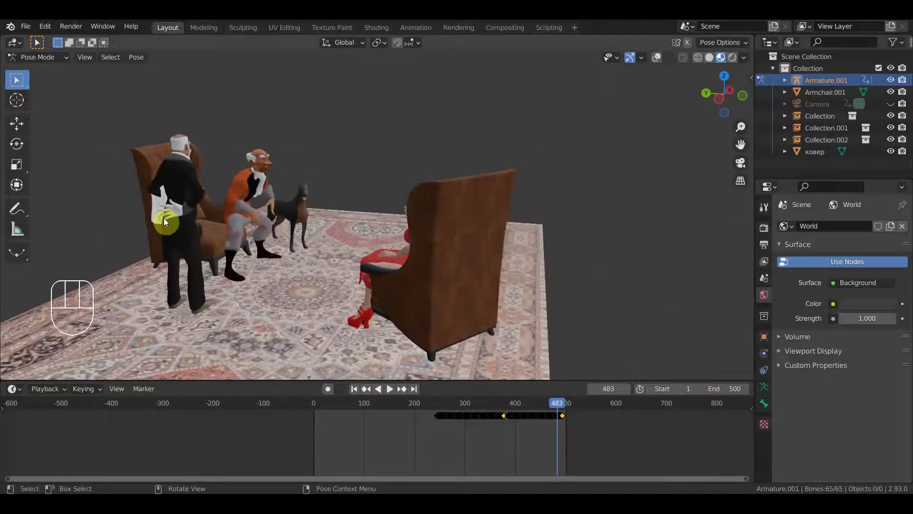
{"action": "left_click_drag", "start_coordinate": [203, 207], "coordinate": [223, 212]}
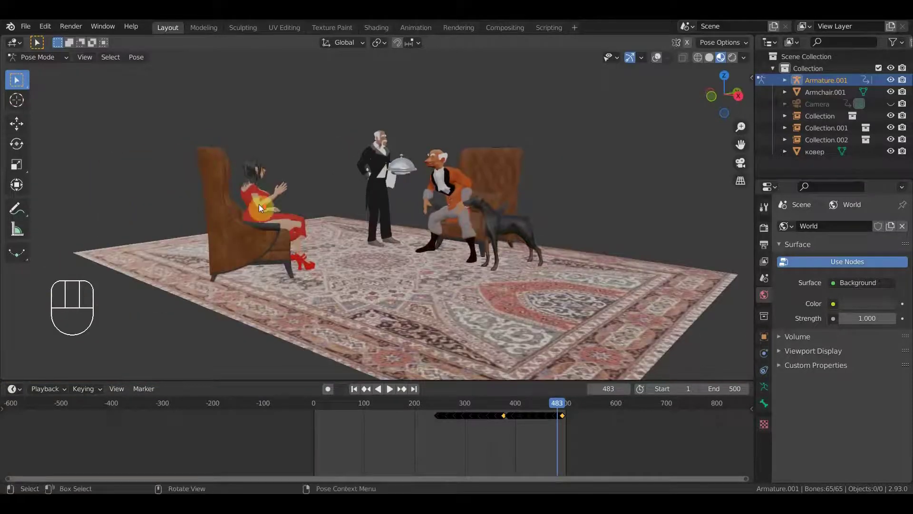
{"action": "left_click_drag", "start_coordinate": [459, 231], "coordinate": [487, 232]}
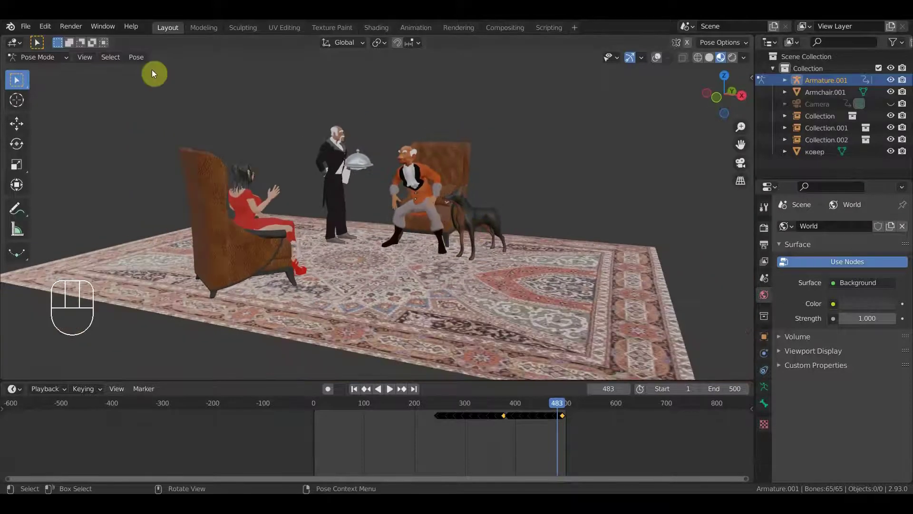
- Save the scene as "сцена ожидание.новая.blend" and bring up the browser to open another file
{"action": "left_click_drag", "start_coordinate": [509, 209], "coordinate": [474, 211]}
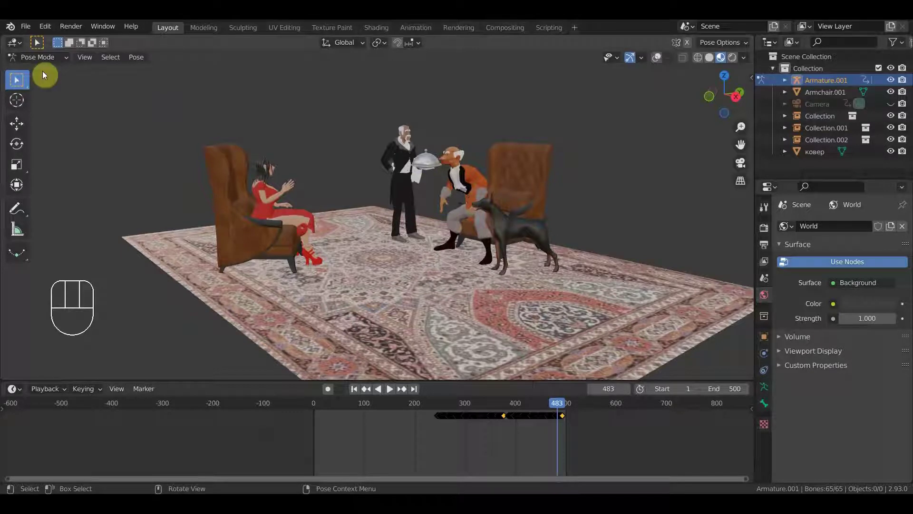
{"action": "left_click_drag", "start_coordinate": [208, 164], "coordinate": [503, 168]}
{"action": "left_click_drag", "start_coordinate": [493, 163], "coordinate": [405, 156]}
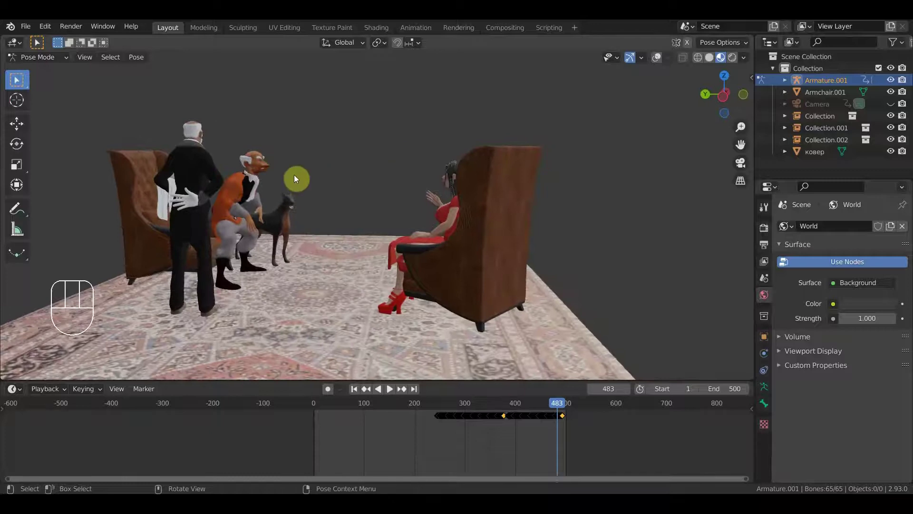
{"action": "left_click_drag", "start_coordinate": [353, 187], "coordinate": [188, 190]}
{"action": "left_click_drag", "start_coordinate": [27, 29], "coordinate": [65, 118]}
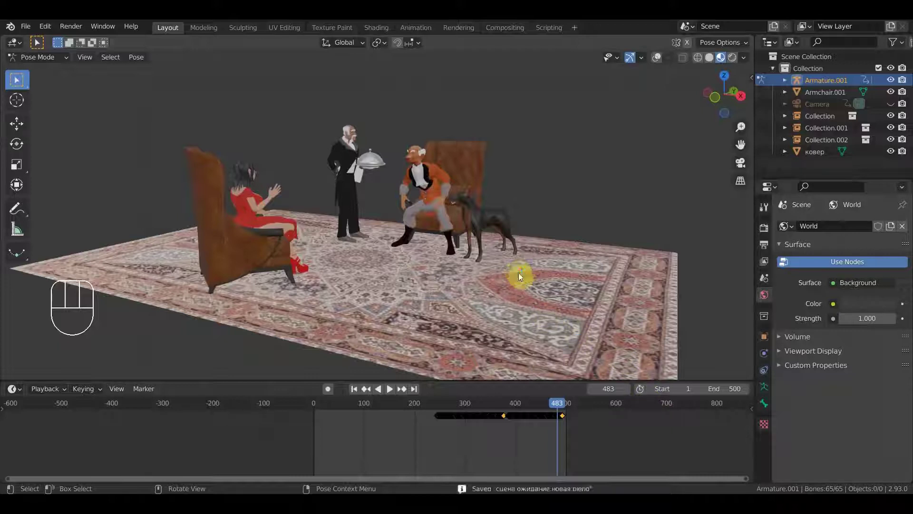
{"action": "left_click_drag", "start_coordinate": [531, 224], "coordinate": [533, 214]}
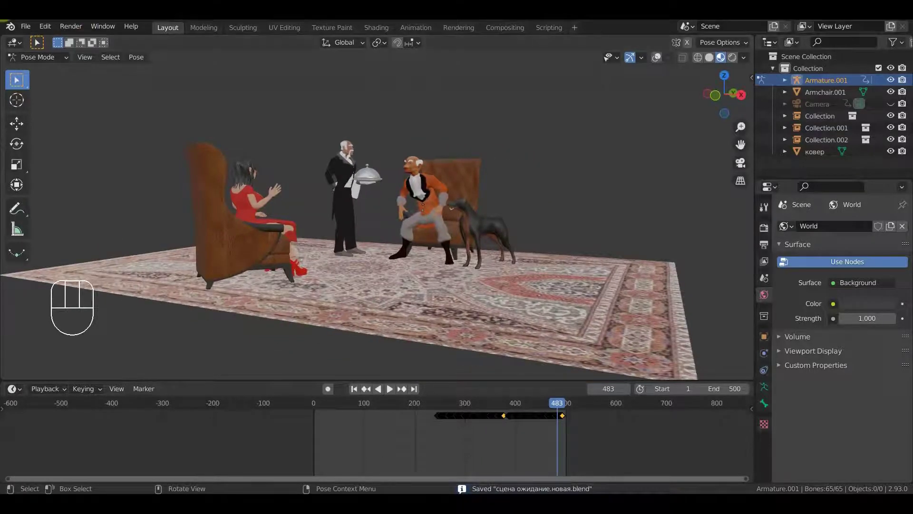
- Use the File menu, then orbit back to view the whole purple building
{"action": "left_click_drag", "start_coordinate": [31, 27], "coordinate": [53, 55]}
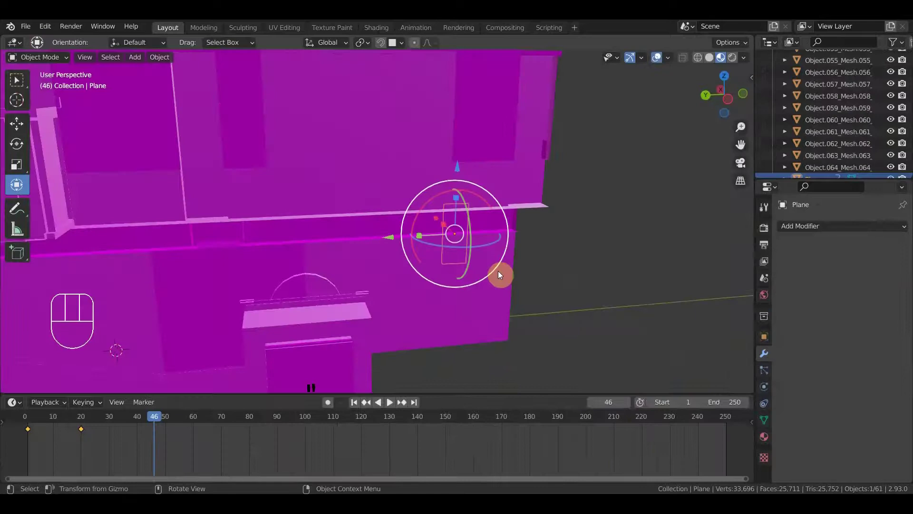
{"action": "left_click_drag", "start_coordinate": [522, 262], "coordinate": [551, 258]}
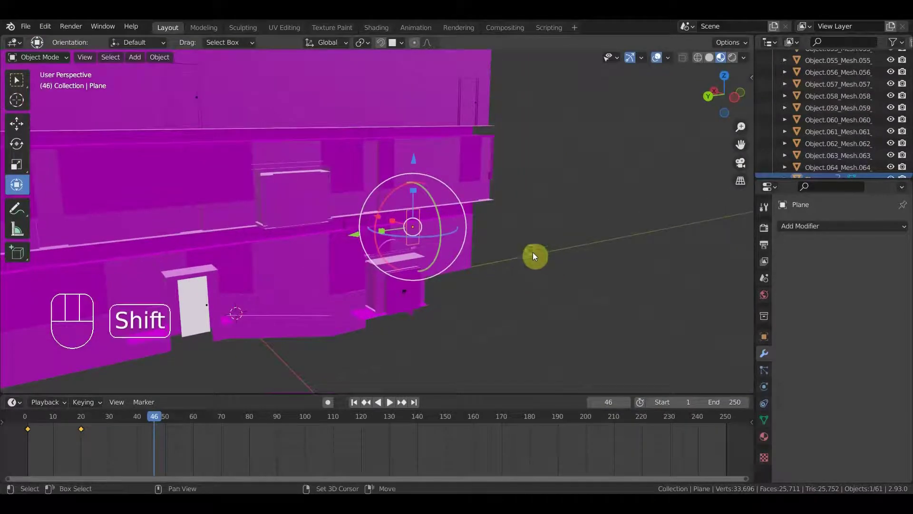
{"action": "left_click_drag", "start_coordinate": [559, 258], "coordinate": [651, 273]}
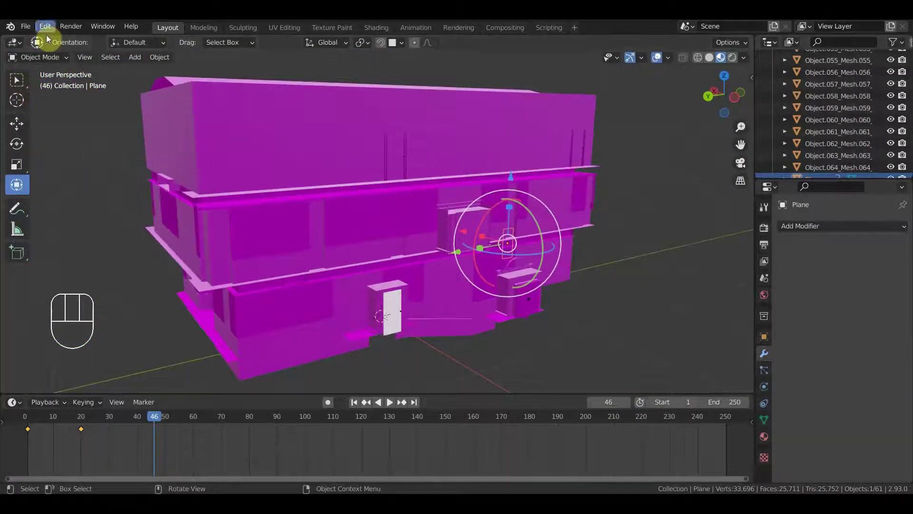
- Restore the scene's missing textures from the Текстуры folder and move the view into the courtyard toward the wooden door
{"action": "left_click_drag", "start_coordinate": [25, 27], "coordinate": [207, 298]}
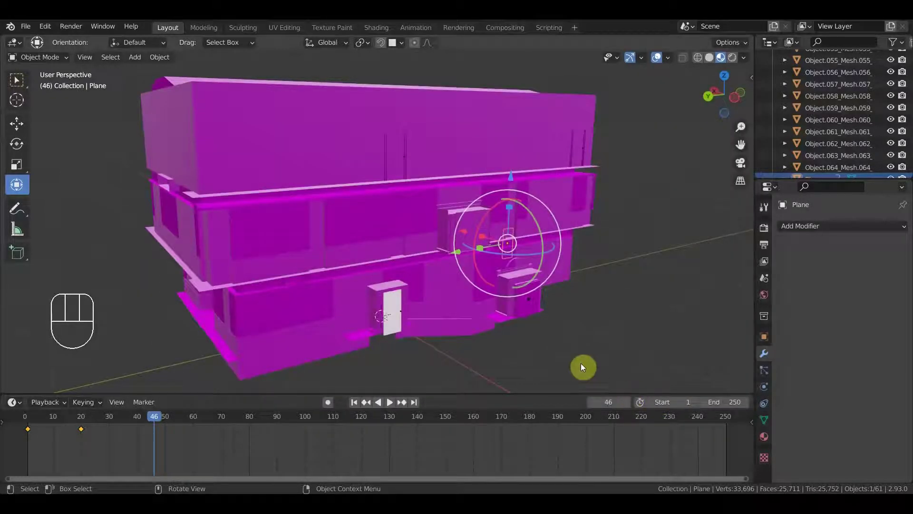
{"action": "left_click_drag", "start_coordinate": [548, 324], "coordinate": [557, 323]}
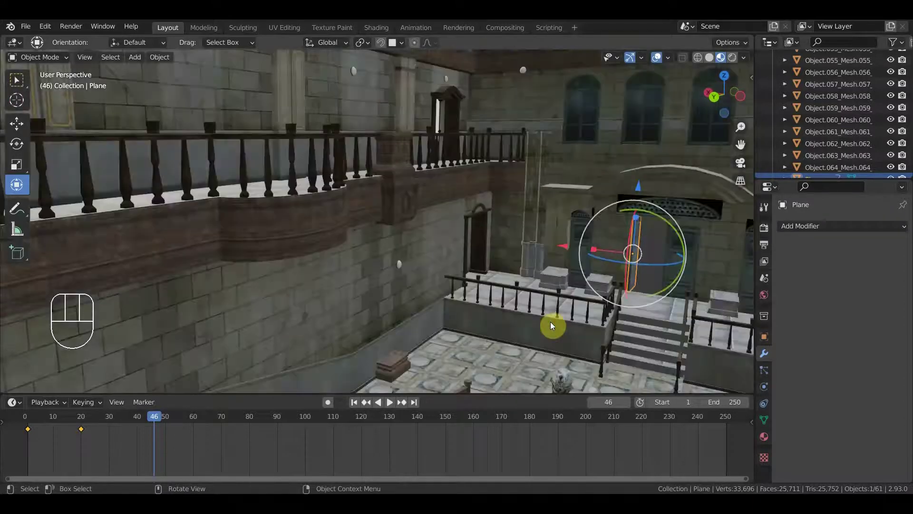
{"action": "left_click_drag", "start_coordinate": [618, 315], "coordinate": [636, 315]}
{"action": "left_click_drag", "start_coordinate": [631, 322], "coordinate": [452, 305]}
{"action": "left_click_drag", "start_coordinate": [481, 305], "coordinate": [540, 310]}
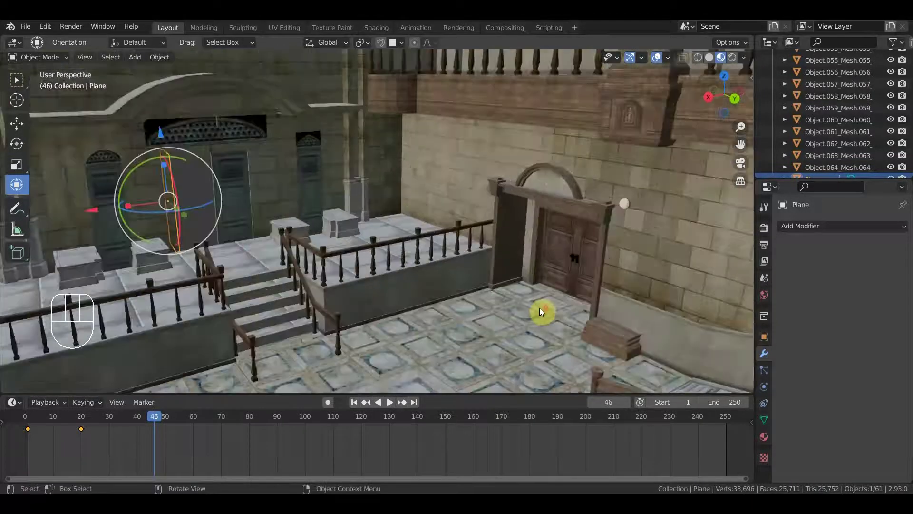
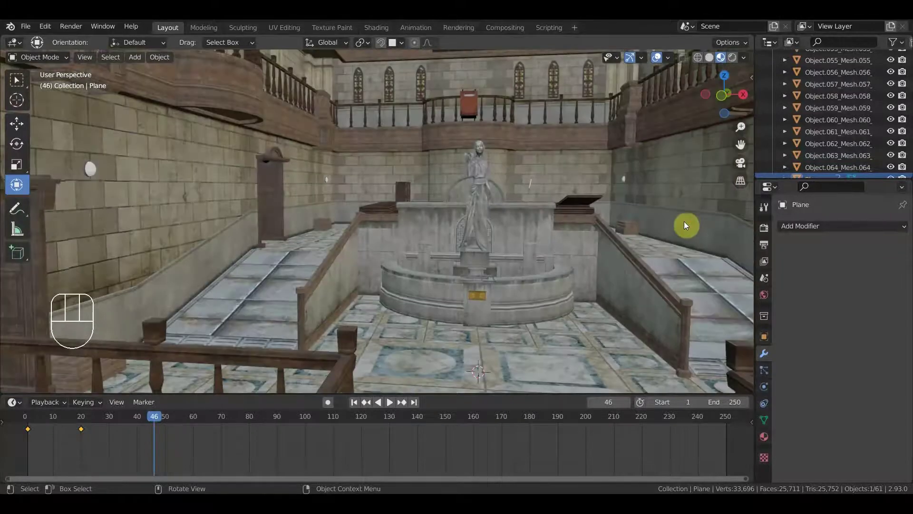
- Scrub the timeline to frame 147 and back to frame 1 to check the plane's motion
{"action": "left_click_drag", "start_coordinate": [685, 235], "coordinate": [667, 244]}
{"action": "left_click", "coordinate": [29, 423]}
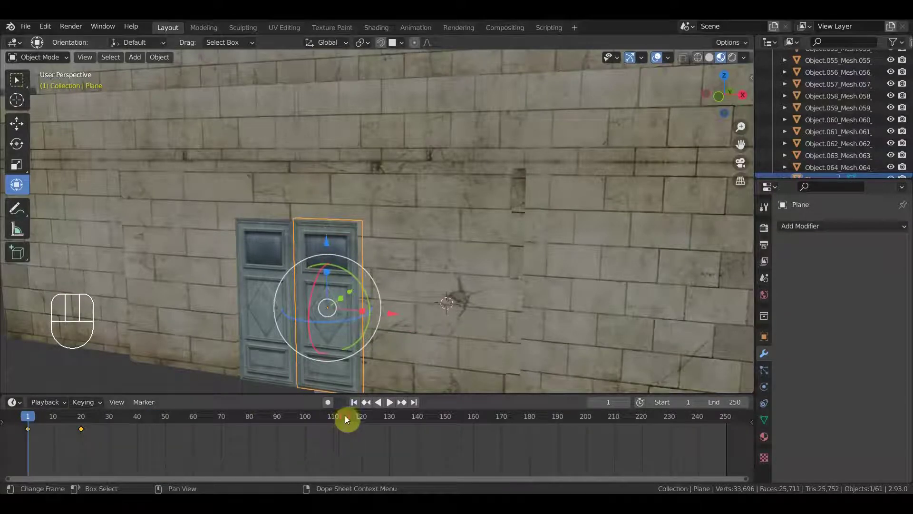
{"action": "left_click", "coordinate": [347, 417]}
{"action": "left_click", "coordinate": [440, 418]}
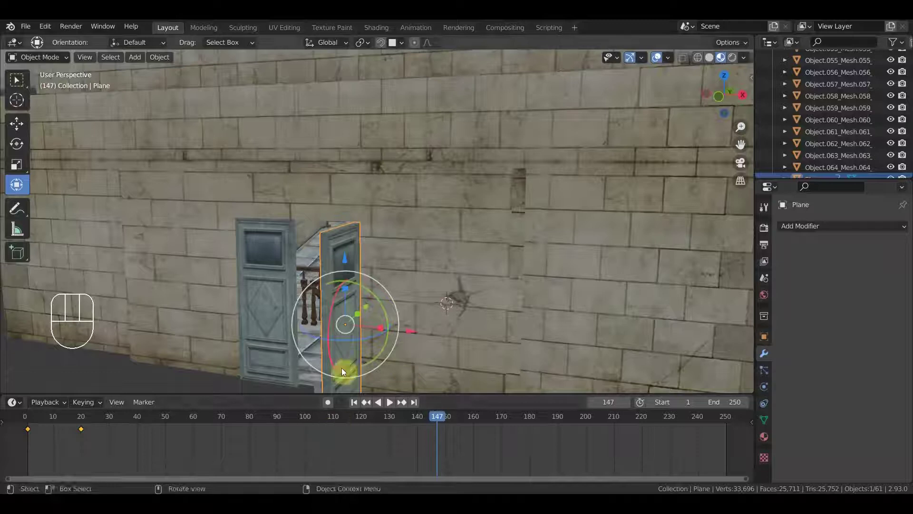
{"action": "left_click", "coordinate": [30, 420]}
- Box-select all of the plane's test keyframes and delete them
{"action": "left_click_drag", "start_coordinate": [113, 451], "coordinate": [22, 425]}
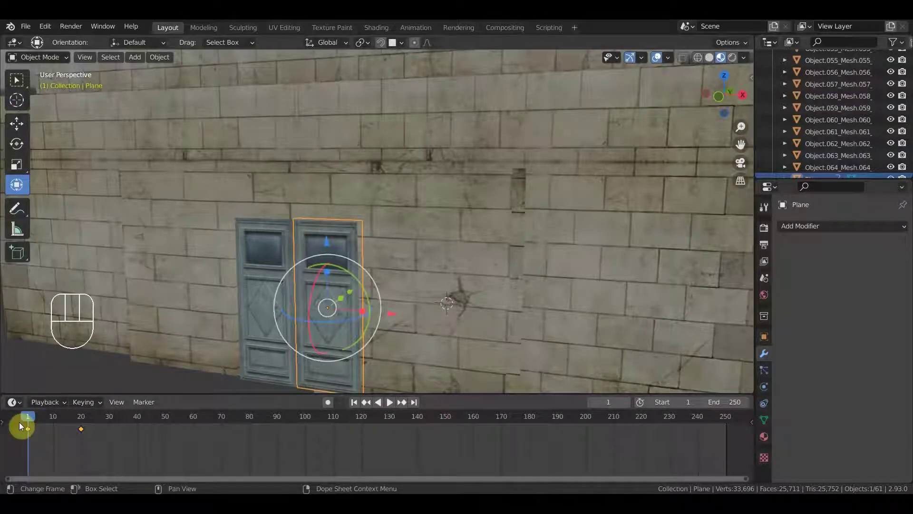
{"action": "key", "text": "Delete"}
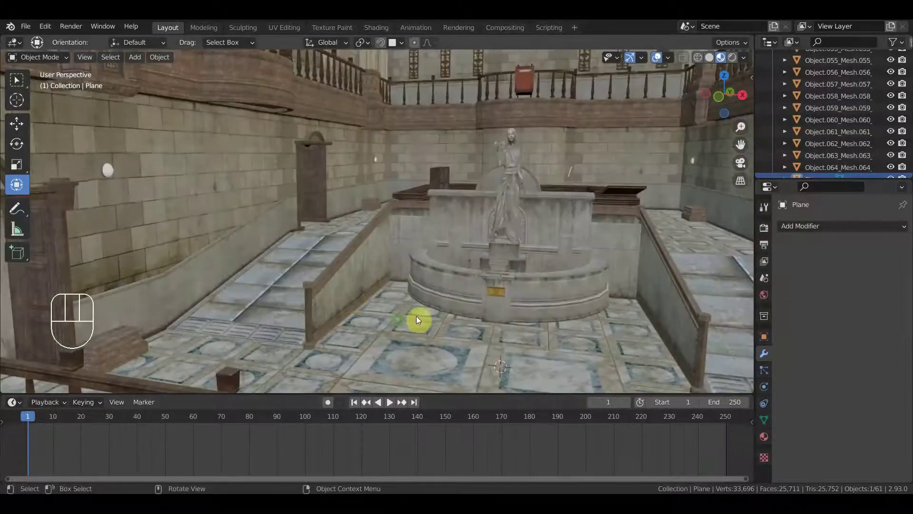
{"action": "left_click_drag", "start_coordinate": [390, 324], "coordinate": [377, 327]}
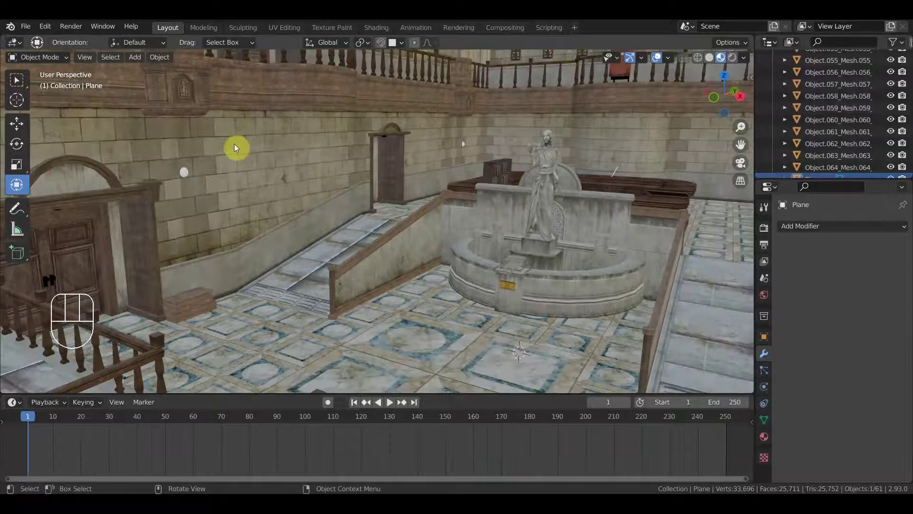
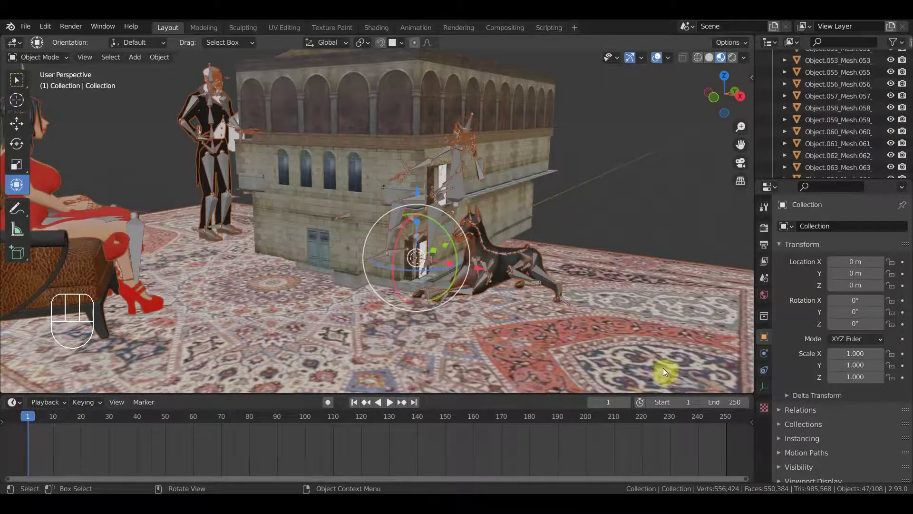
- Scale the character group down to 0.08 and move it into the courtyard at floor level
{"action": "key", "text": "s"}
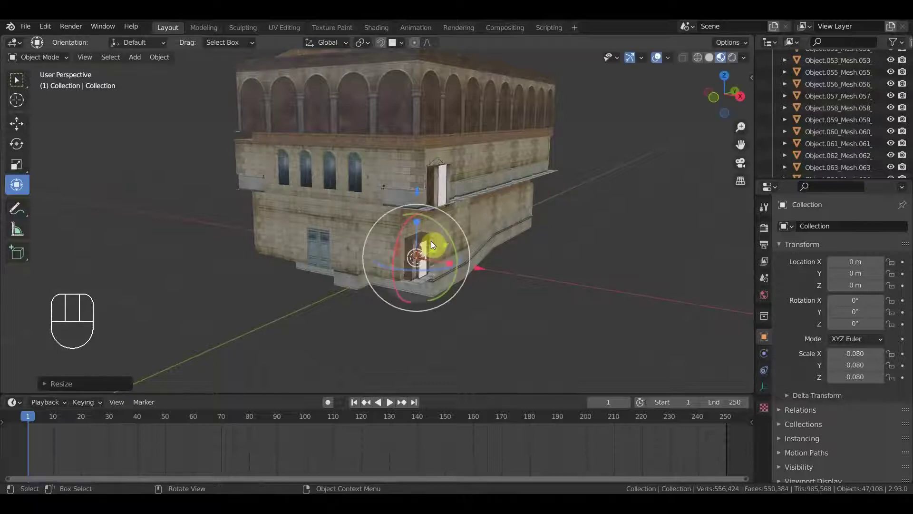
{"action": "left_click_drag", "start_coordinate": [522, 305], "coordinate": [444, 282]}
{"action": "left_click_drag", "start_coordinate": [482, 306], "coordinate": [393, 317]}
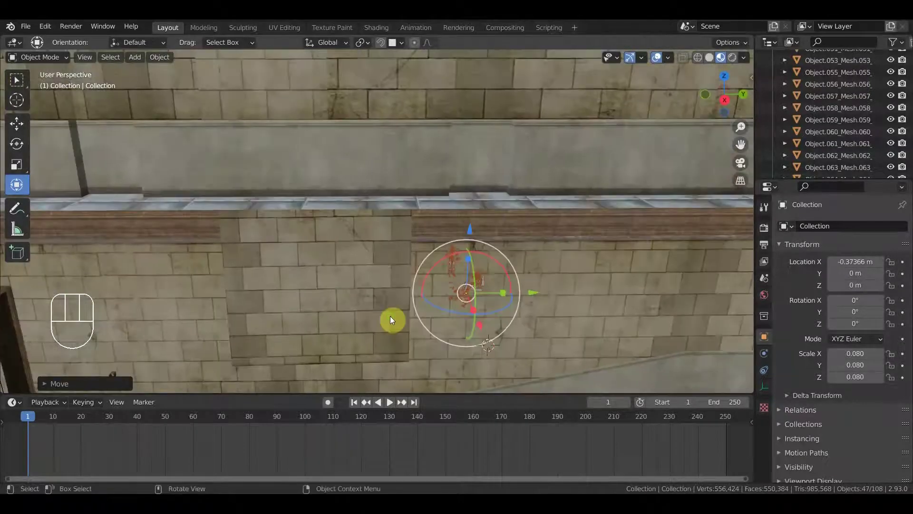
{"action": "left_click_drag", "start_coordinate": [476, 340], "coordinate": [562, 310]}
{"action": "left_click_drag", "start_coordinate": [321, 284], "coordinate": [332, 220]}
{"action": "left_click_drag", "start_coordinate": [343, 249], "coordinate": [356, 312]}
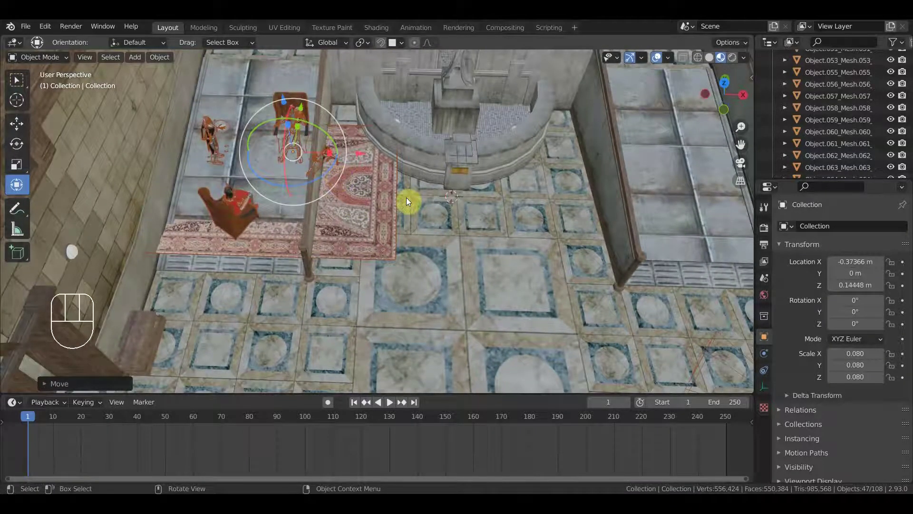
- From top view, position the group on the courtyard floor and rotate it 90 degrees
{"action": "key", "text": "KP_7"}
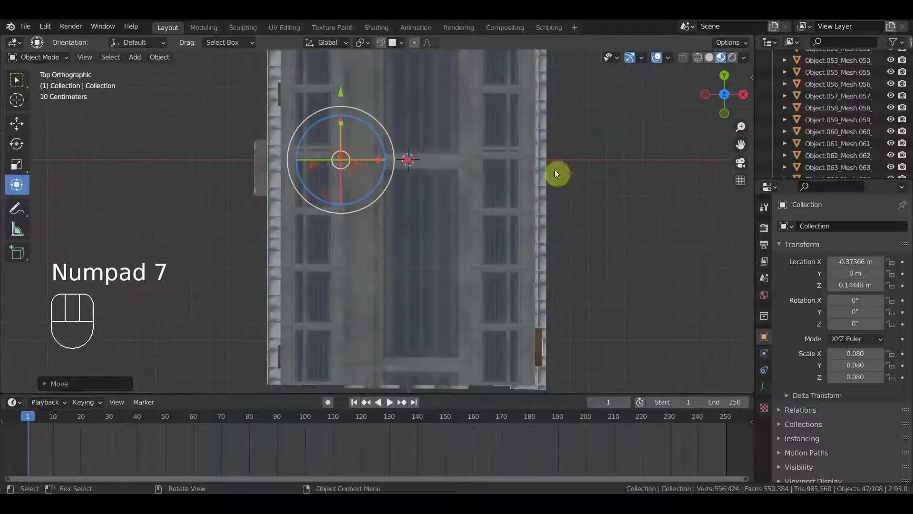
{"action": "left_click", "coordinate": [683, 58]}
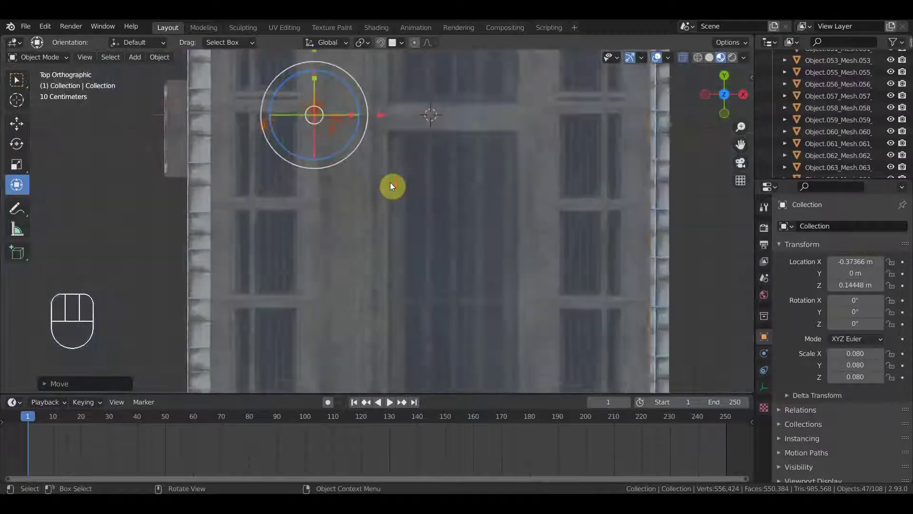
{"action": "left_click_drag", "start_coordinate": [390, 143], "coordinate": [327, 91]}
{"action": "left_click_drag", "start_coordinate": [339, 83], "coordinate": [349, 177]}
{"action": "left_click_drag", "start_coordinate": [404, 246], "coordinate": [467, 275]}
{"action": "left_click_drag", "start_coordinate": [397, 175], "coordinate": [400, 194]}
- Check the group from the side near the stairs and lower it onto the tiled floor
{"action": "left_click_drag", "start_coordinate": [475, 223], "coordinate": [333, 97]}
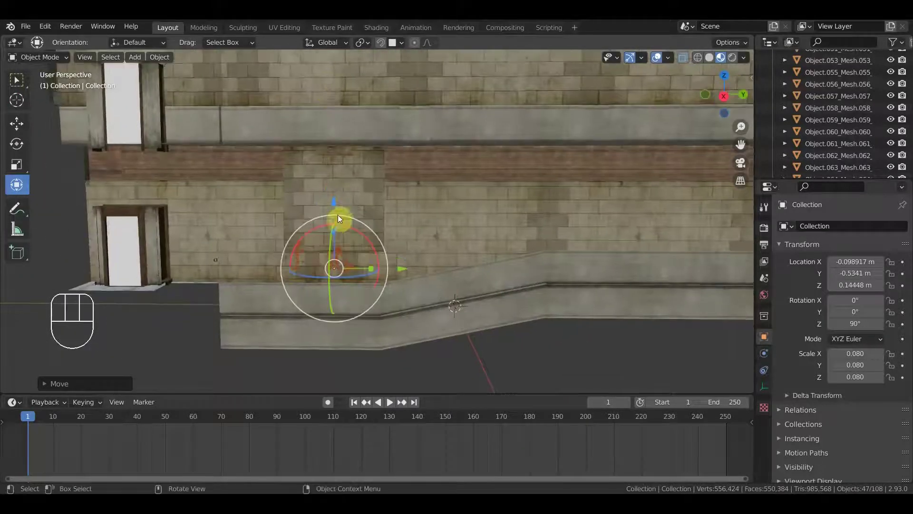
{"action": "left_click_drag", "start_coordinate": [338, 195], "coordinate": [347, 197]}
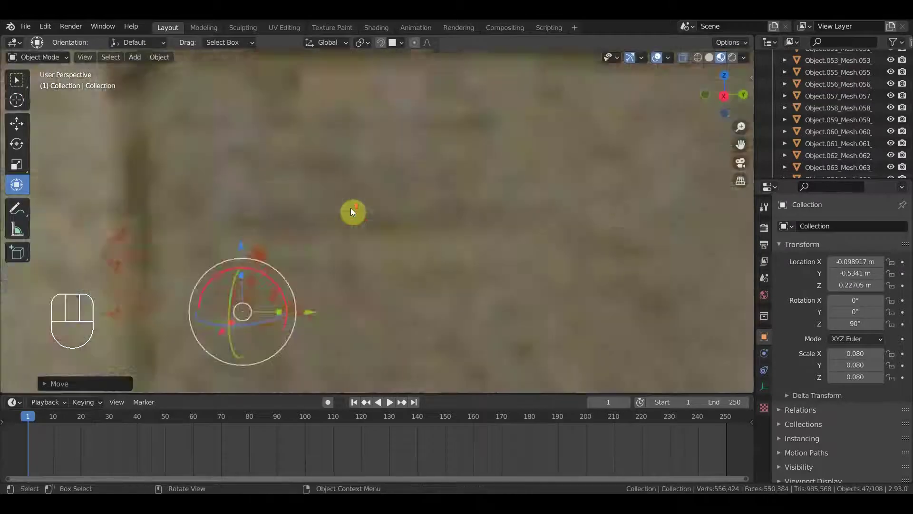
{"action": "left_click_drag", "start_coordinate": [314, 237], "coordinate": [268, 232]}
{"action": "left_click_drag", "start_coordinate": [295, 231], "coordinate": [348, 213]}
{"action": "left_click_drag", "start_coordinate": [332, 211], "coordinate": [343, 280]}
{"action": "left_click_drag", "start_coordinate": [355, 280], "coordinate": [409, 286]}
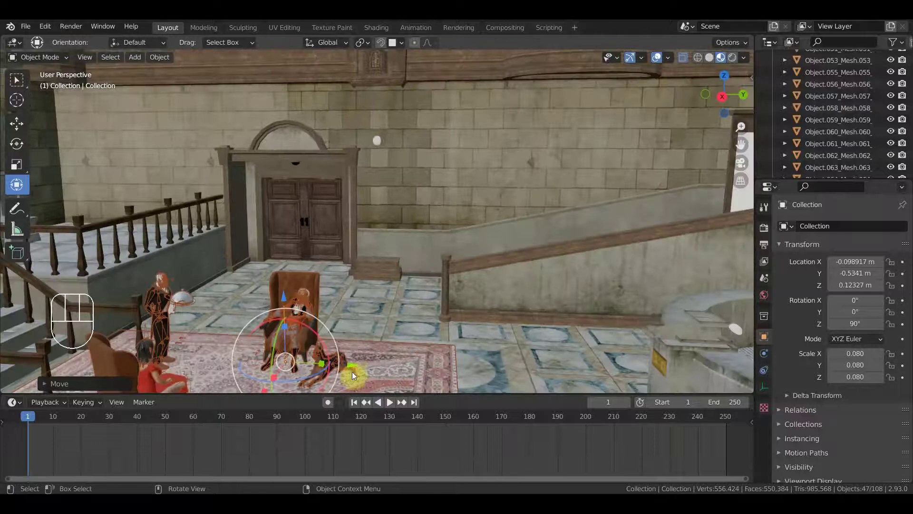
- Slide the group forward on the rug and inspect the old man in the armchair and the dog up close
{"action": "left_click_drag", "start_coordinate": [366, 364], "coordinate": [499, 53]}
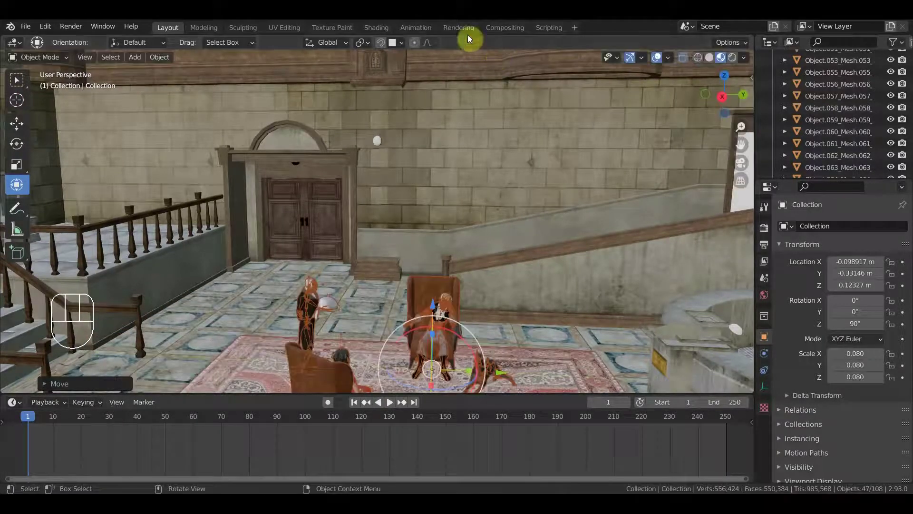
{"action": "left_click_drag", "start_coordinate": [311, 299], "coordinate": [392, 308]}
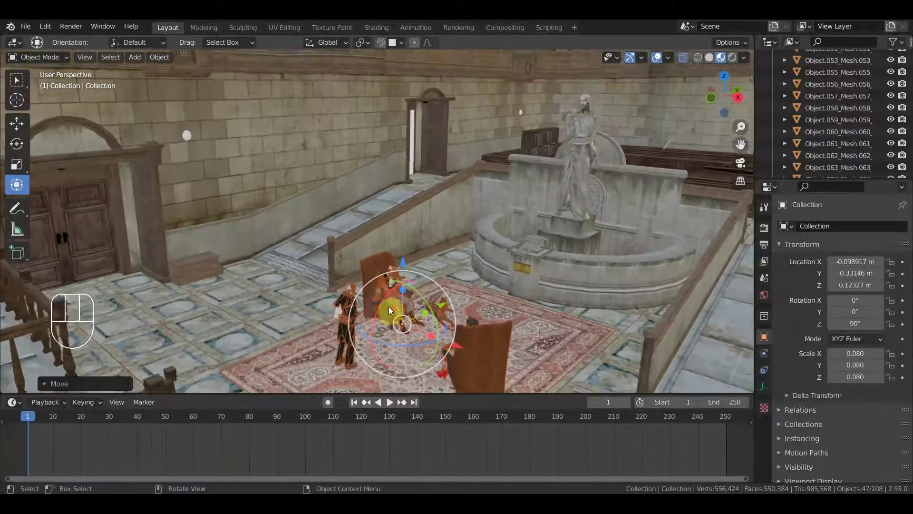
{"action": "left_click_drag", "start_coordinate": [441, 303], "coordinate": [486, 281]}
{"action": "left_click_drag", "start_coordinate": [508, 266], "coordinate": [511, 180]}
{"action": "left_click_drag", "start_coordinate": [492, 197], "coordinate": [300, 205]}
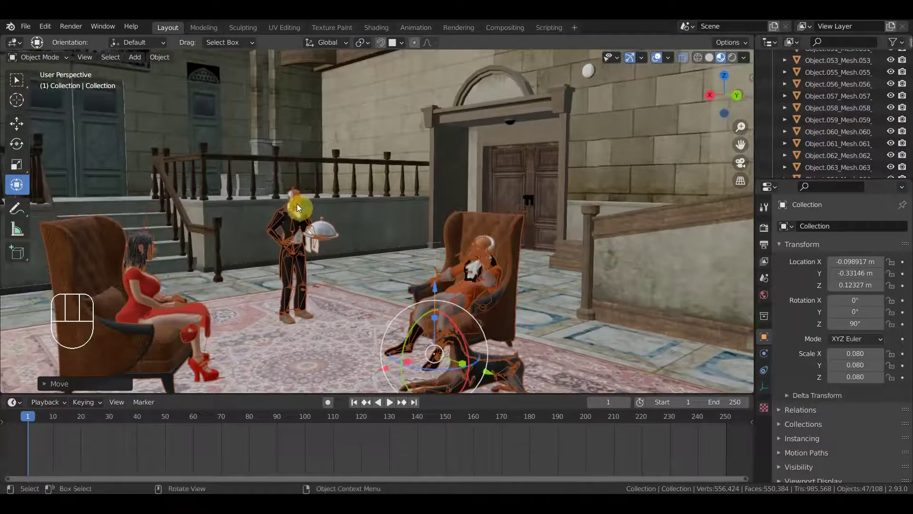
{"action": "left_click_drag", "start_coordinate": [336, 210], "coordinate": [337, 187]}
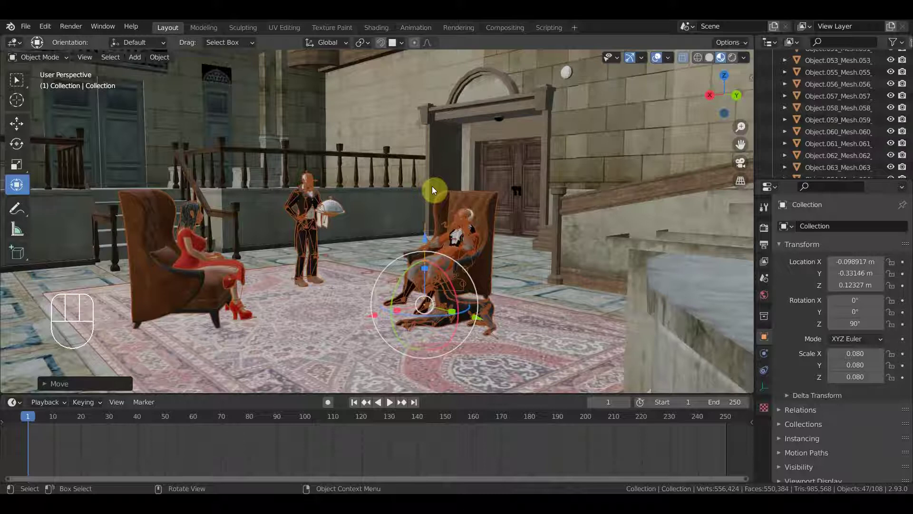
{"action": "left_click_drag", "start_coordinate": [357, 248], "coordinate": [495, 213]}
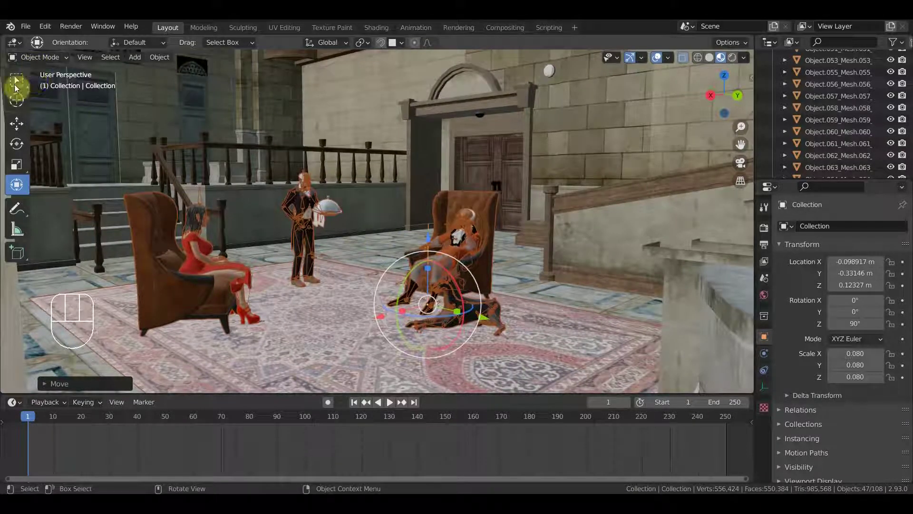
- Switch to the Select Box tool and save the scene as "сцена ожидания новая основная.blend"
{"action": "left_click", "coordinate": [22, 82]}
{"action": "left_click", "coordinate": [661, 57]}
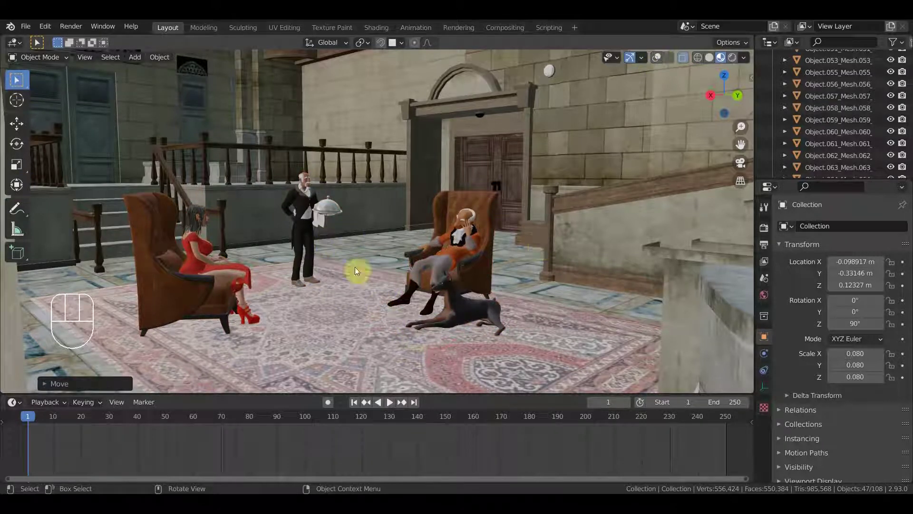
{"action": "left_click_drag", "start_coordinate": [29, 27], "coordinate": [66, 116]}
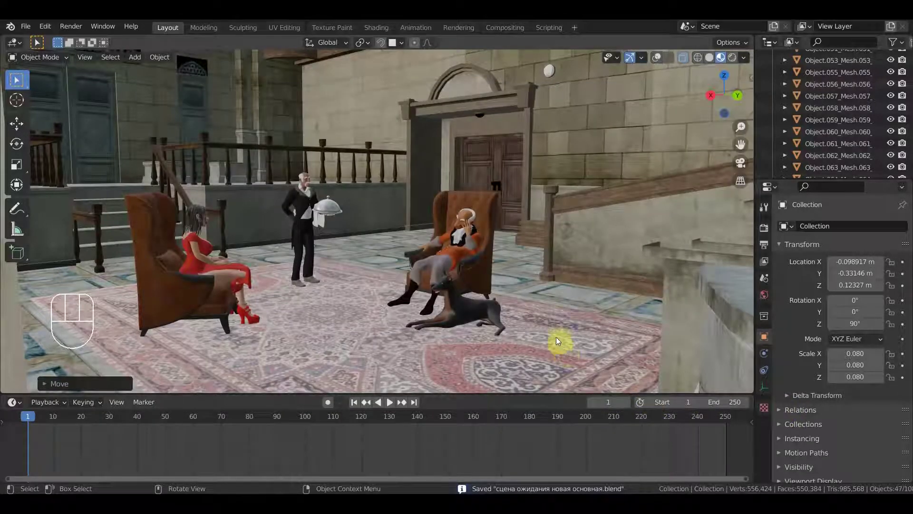
{"action": "left_click_drag", "start_coordinate": [544, 297], "coordinate": [538, 297]}
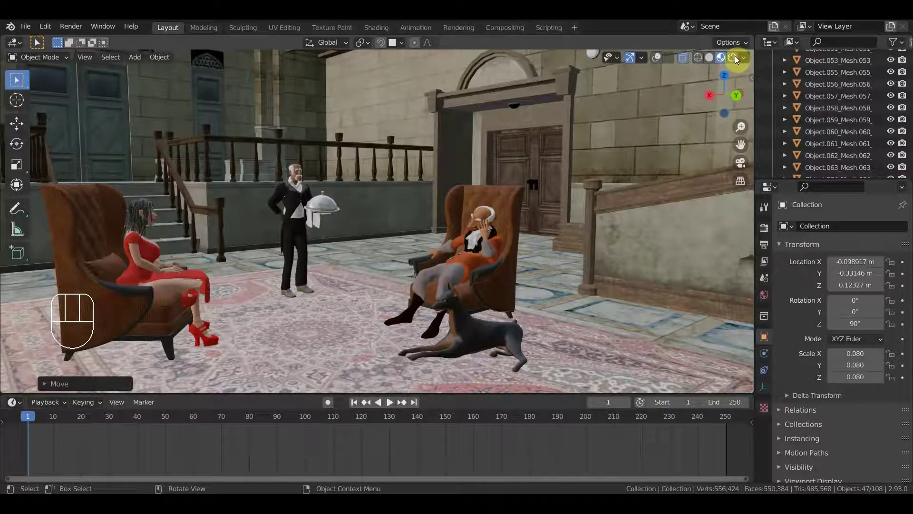
- Preview the scene in Rendered shading, return to Material Preview and select the Light object
{"action": "left_click", "coordinate": [738, 57]}
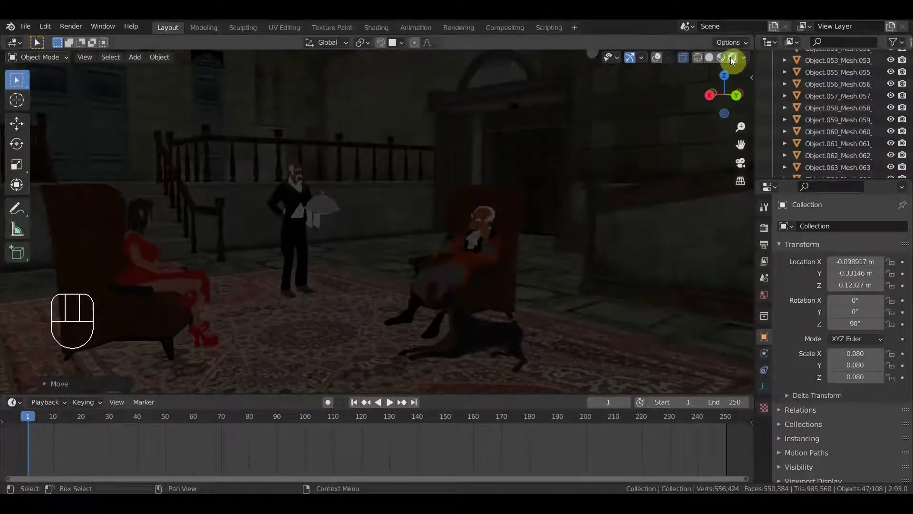
{"action": "left_click", "coordinate": [737, 58]}
{"action": "left_click", "coordinate": [725, 57]}
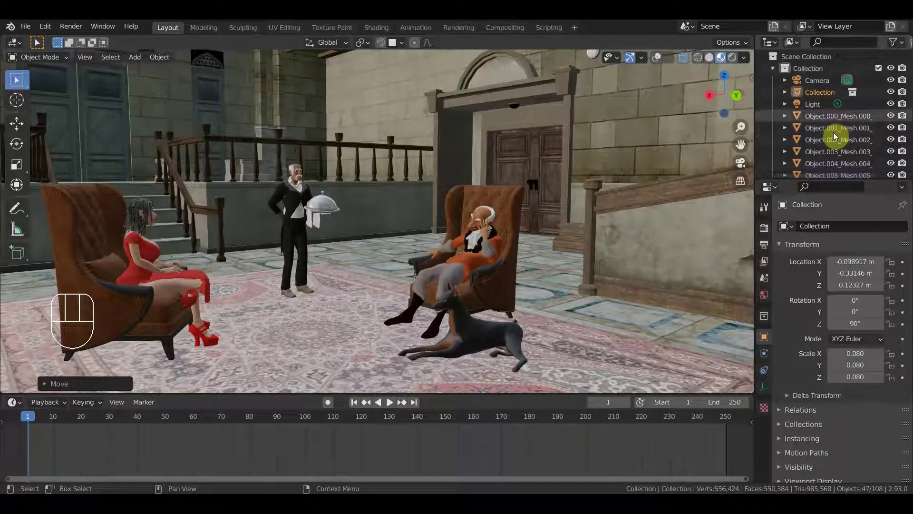
{"action": "left_click", "coordinate": [819, 104]}
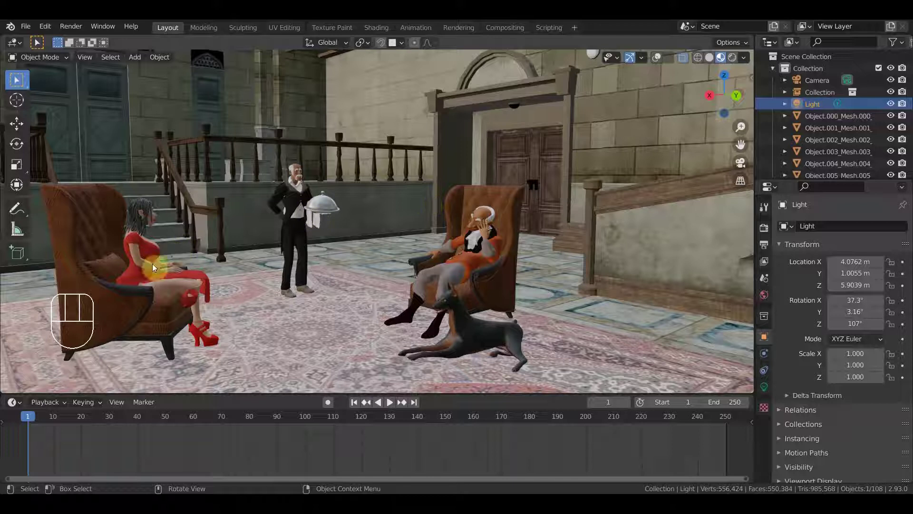
- Reopen "сцена ожидание.новая.blend" from Open Recent and select its Camera
{"action": "left_click_drag", "start_coordinate": [24, 26], "coordinate": [490, 280]}
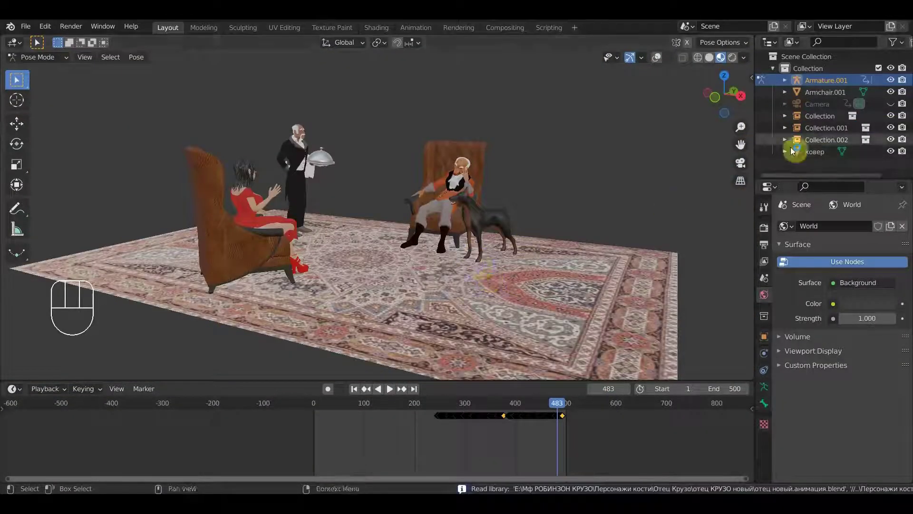
{"action": "left_click", "coordinate": [892, 105]}
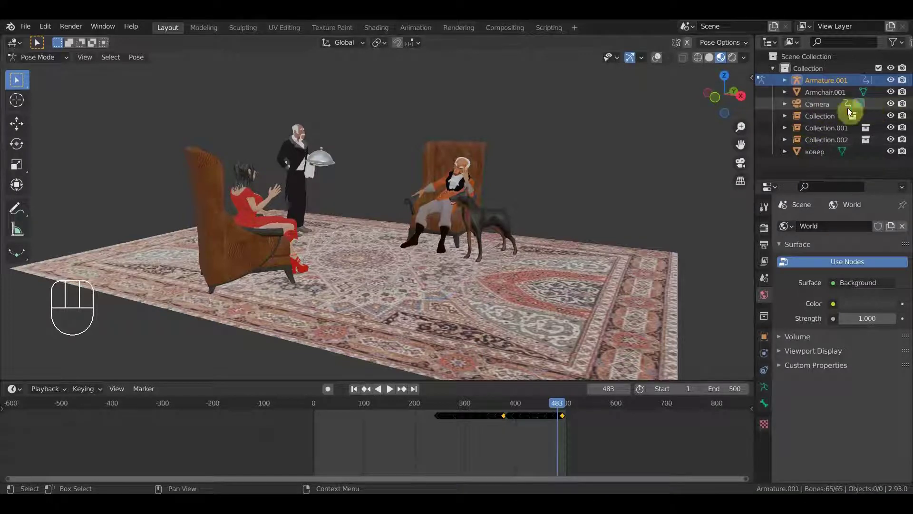
{"action": "left_click", "coordinate": [826, 104]}
{"action": "key", "text": "Delete"}
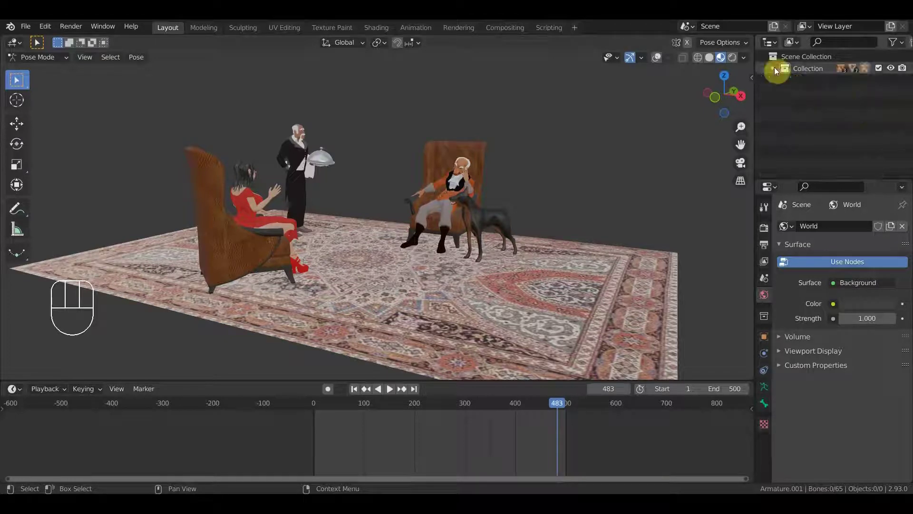
{"action": "left_click", "coordinate": [778, 68]}
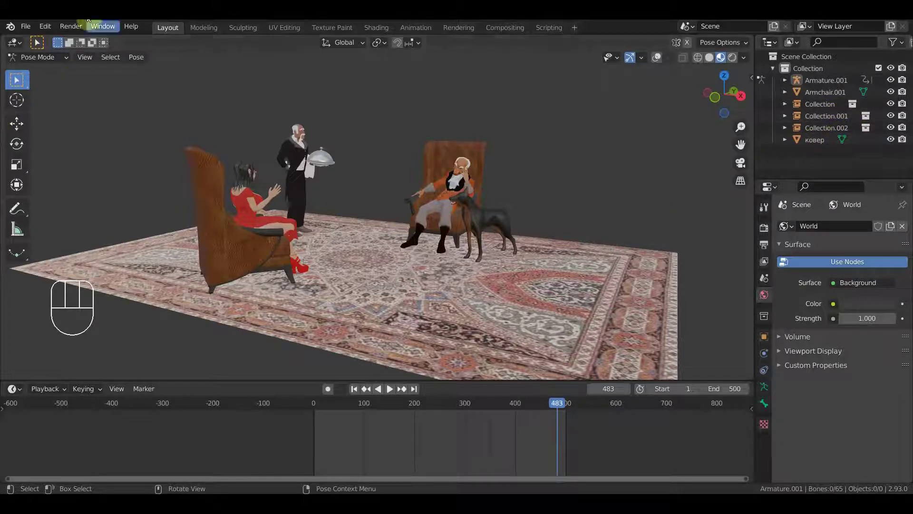
- Save the camera-less rug scene as "сцена ожидание.новая.blend" via the File menu
{"action": "left_click_drag", "start_coordinate": [31, 28], "coordinate": [127, 117]}
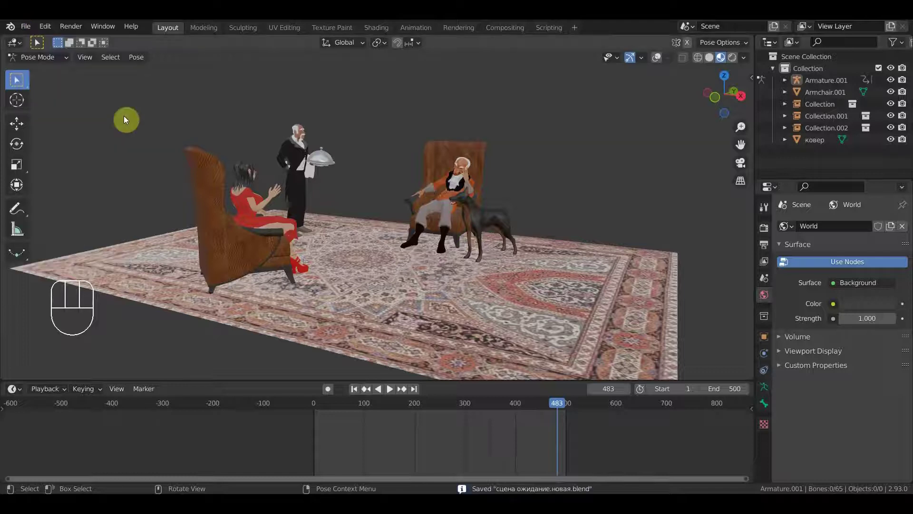
- Reopen the main courtyard scene from Open Recent and toggle the camera view on and off
{"action": "left_click_drag", "start_coordinate": [35, 28], "coordinate": [445, 258]}
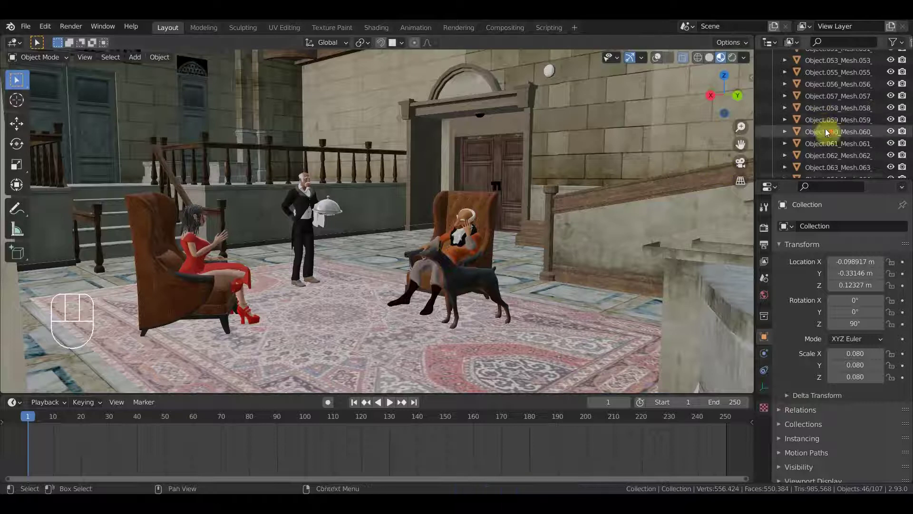
{"action": "key", "text": "KP_0"}
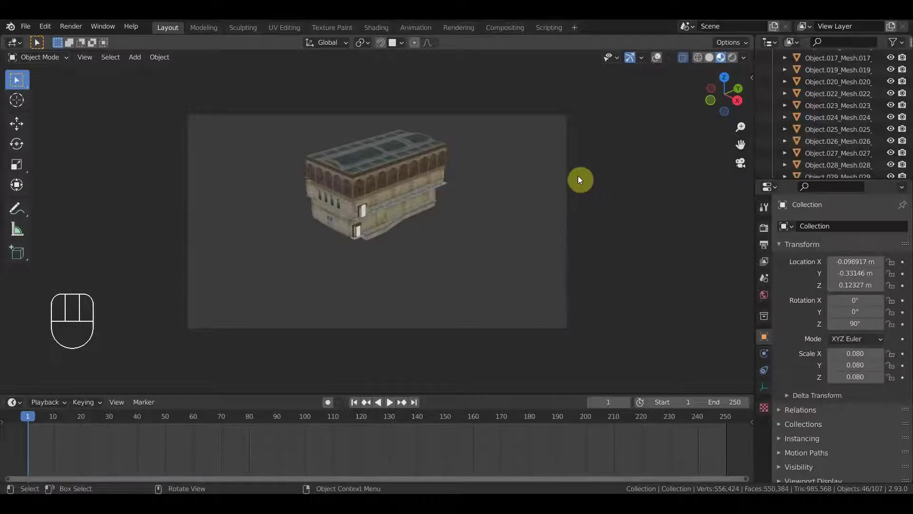
{"action": "key", "text": "KP_0"}
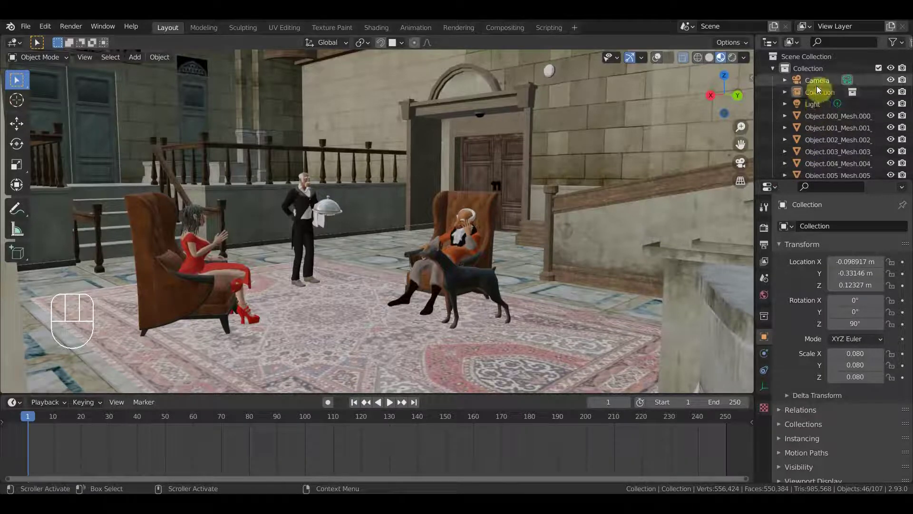
- Select the scene camera, look through it and fly it forward through the courtyard, confirming the position
{"action": "left_click", "coordinate": [818, 87]}
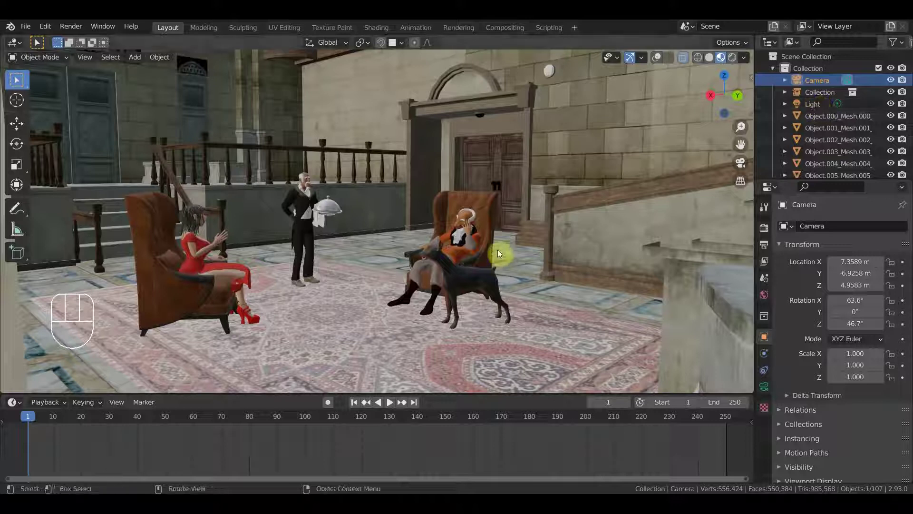
{"action": "key", "text": "shift+f"}
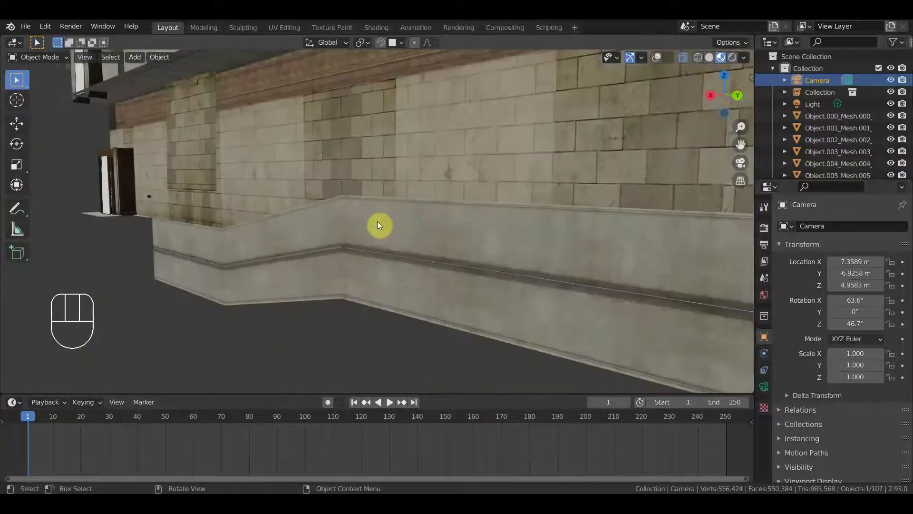
{"action": "key", "text": "KP_0"}
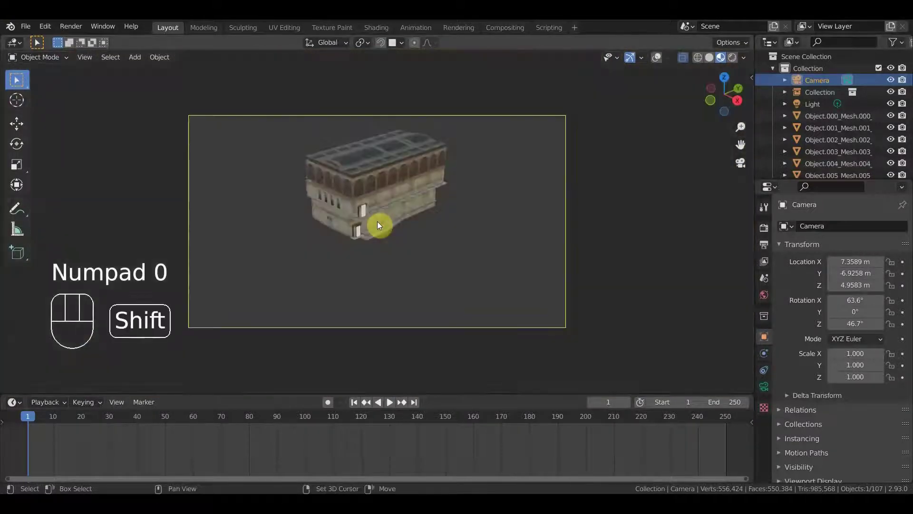
{"action": "key", "text": "shift+f"}
{"action": "key", "text": "Up"}
{"action": "key", "text": "Up"}
{"action": "key", "text": "Up"}
{"action": "key", "text": "Up"}
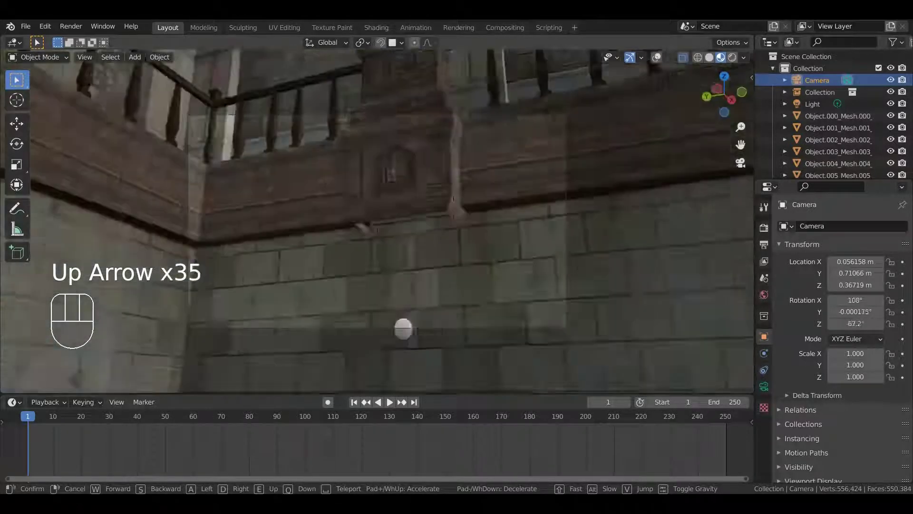
{"action": "key", "text": "Up"}
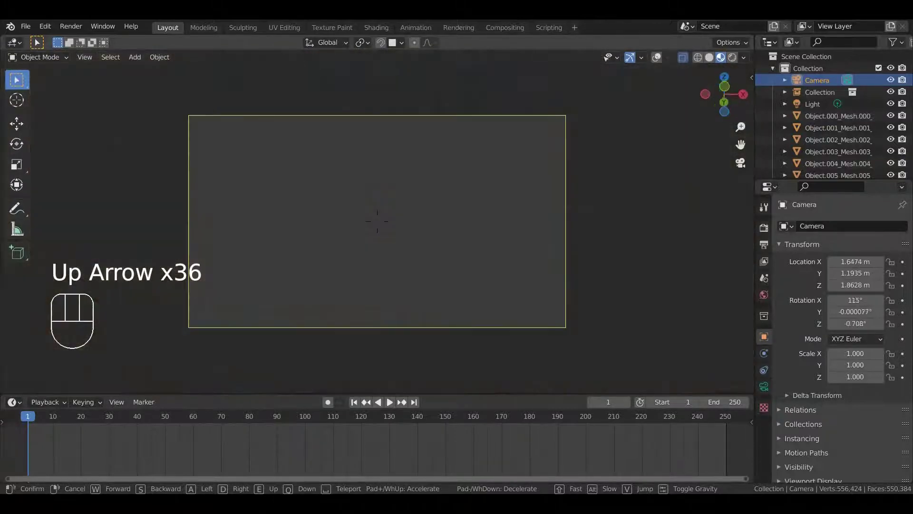
{"action": "key", "text": "Up"}
{"action": "key", "text": "Up"}
{"action": "key", "text": "Up"}
{"action": "key", "text": "Up"}
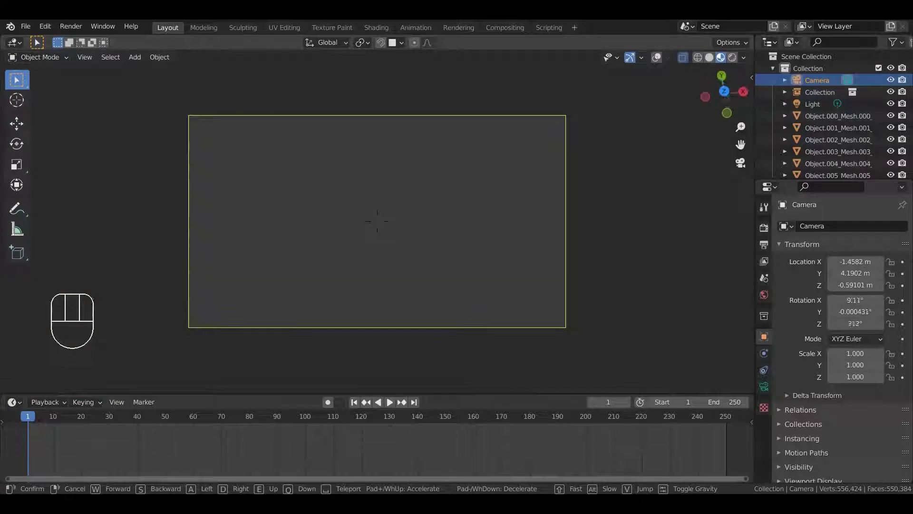
{"action": "left_click", "coordinate": [381, 223]}
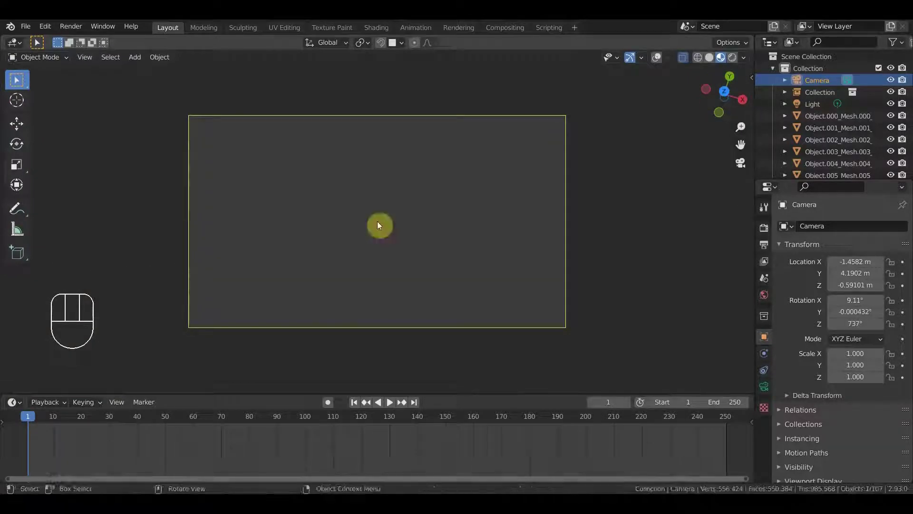
- Fly the camera back toward the buildings and up above the courtyard until the characters on the rug come into view
{"action": "key", "text": "shift+f"}
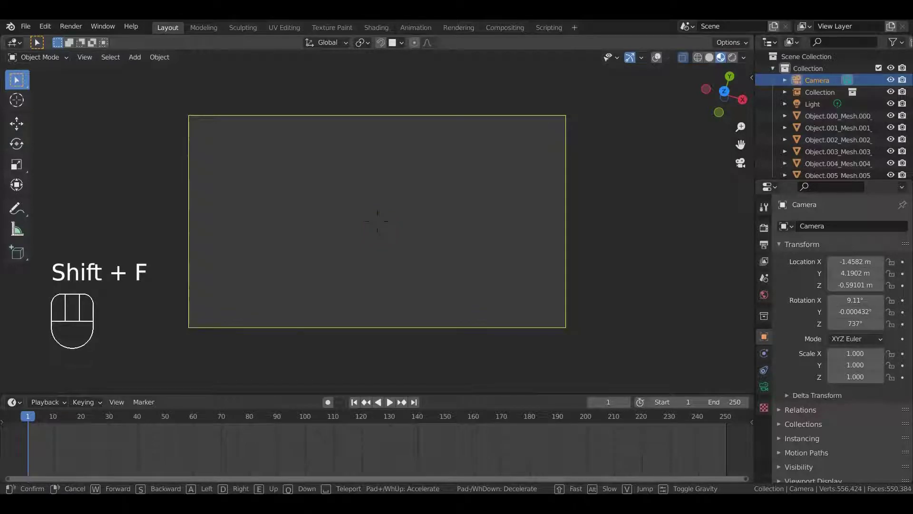
{"action": "key", "text": "Down"}
{"action": "key", "text": "Down"}
{"action": "key", "text": "Down"}
{"action": "key", "text": "Left"}
{"action": "key", "text": "Left"}
{"action": "key", "text": "Left"}
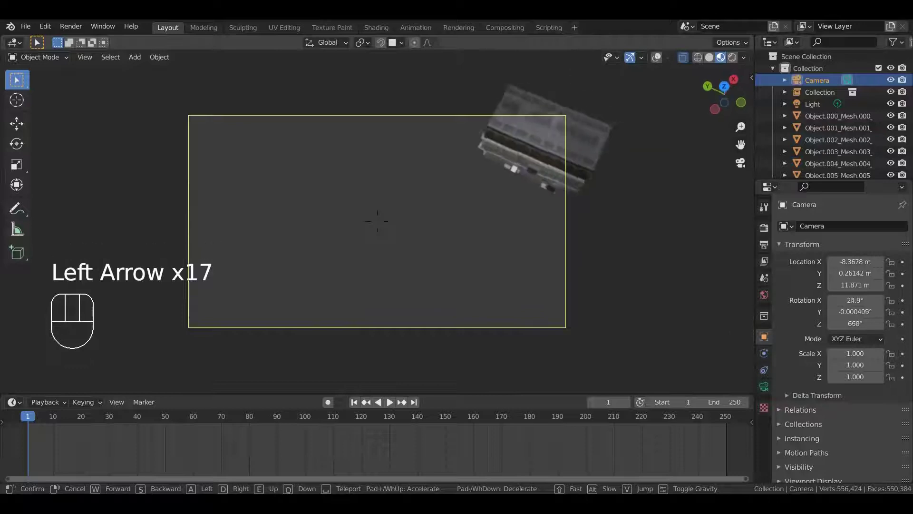
{"action": "key", "text": "Up"}
{"action": "key", "text": "Up"}
{"action": "key", "text": "Up"}
{"action": "key", "text": "Up"}
{"action": "key", "text": "Up"}
{"action": "key", "text": "Up"}
{"action": "key", "text": "Left"}
{"action": "key", "text": "Up"}
{"action": "key", "text": "Up"}
{"action": "key", "text": "Up"}
{"action": "key", "text": "Up"}
{"action": "key", "text": "Up"}
{"action": "key", "text": "Left"}
{"action": "key", "text": "Left"}
{"action": "key", "text": "Left"}
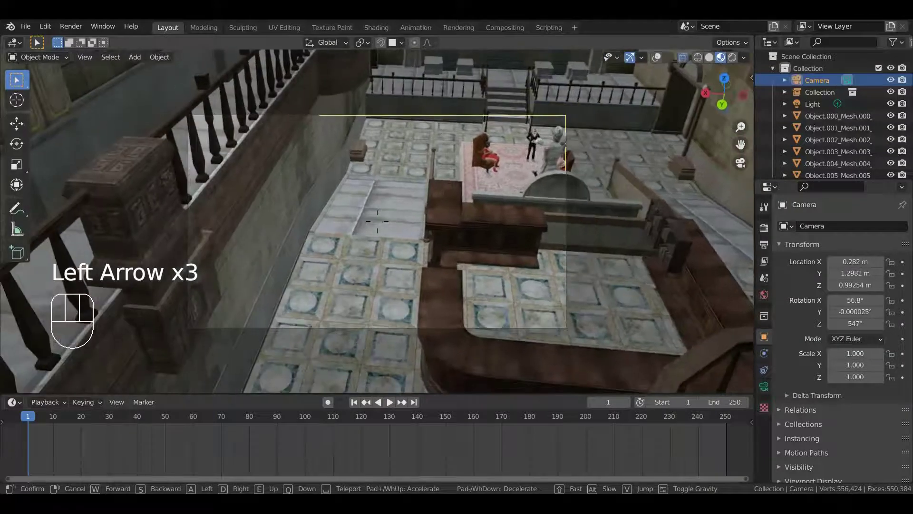
- Lower the camera past the fountain and frame the old man in the armchair, the dog and the butler
{"action": "key", "text": "Up"}
{"action": "key", "text": "Up"}
{"action": "key", "text": "Up"}
{"action": "key", "text": "Up"}
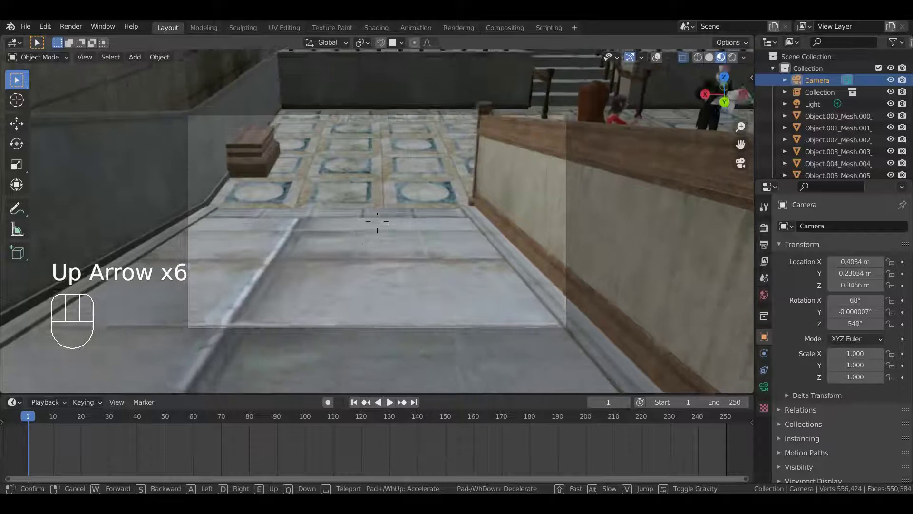
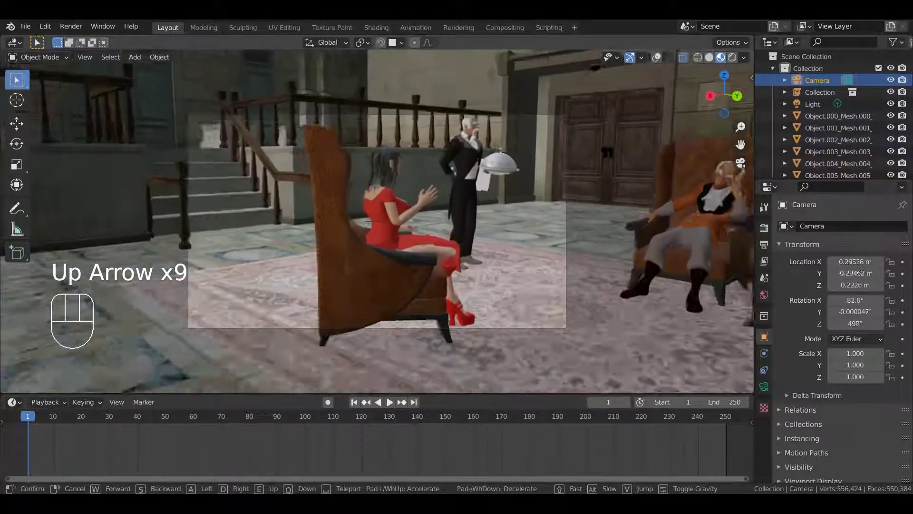
{"action": "key", "text": "Down"}
{"action": "key", "text": "Down"}
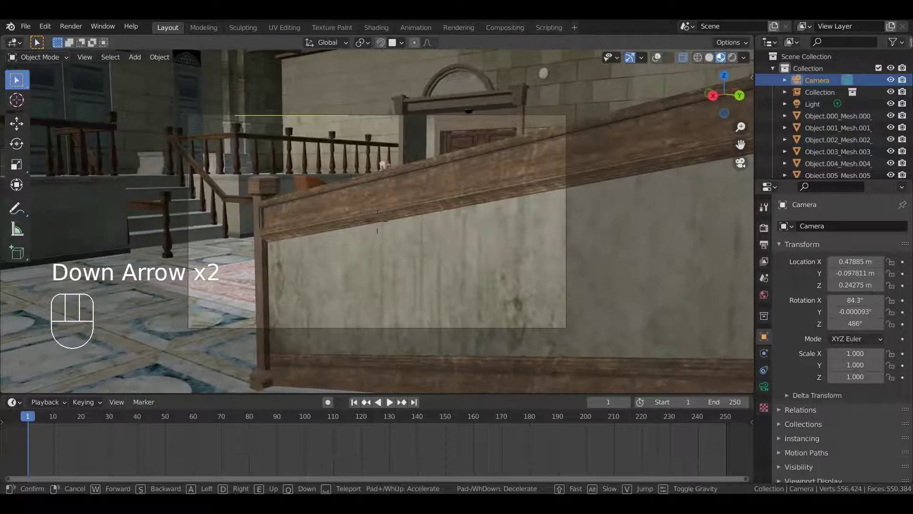
{"action": "key", "text": "Left"}
{"action": "key", "text": "Left"}
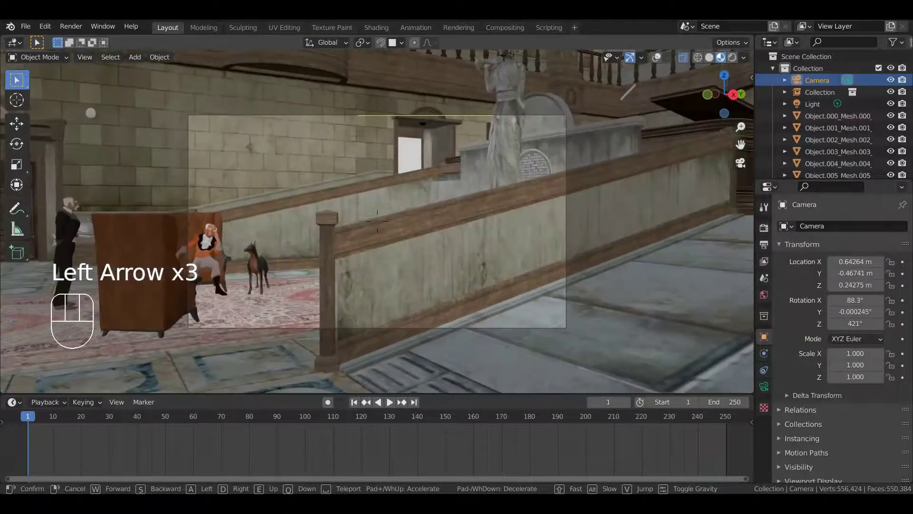
{"action": "key", "text": "Left"}
{"action": "key", "text": "Left"}
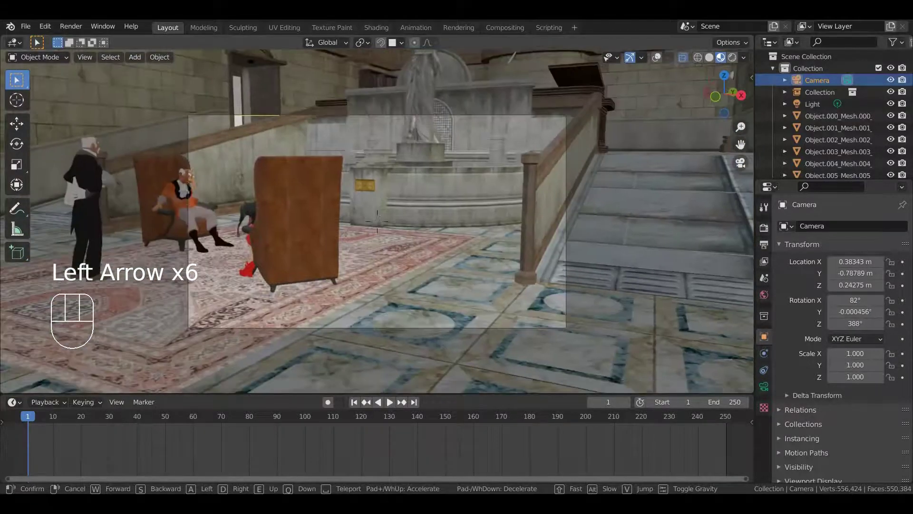
{"action": "key", "text": "Up"}
{"action": "key", "text": "Up"}
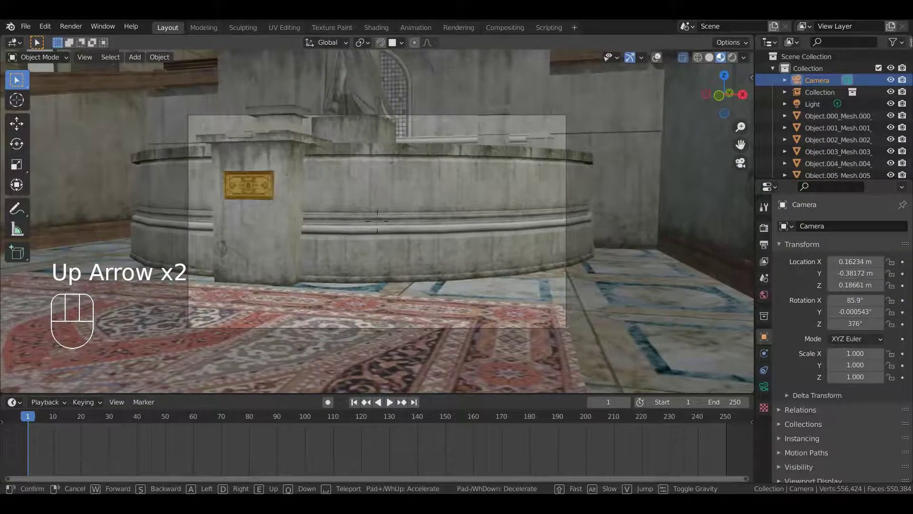
{"action": "key", "text": "Up"}
{"action": "key", "text": "Up"}
{"action": "key", "text": "Up"}
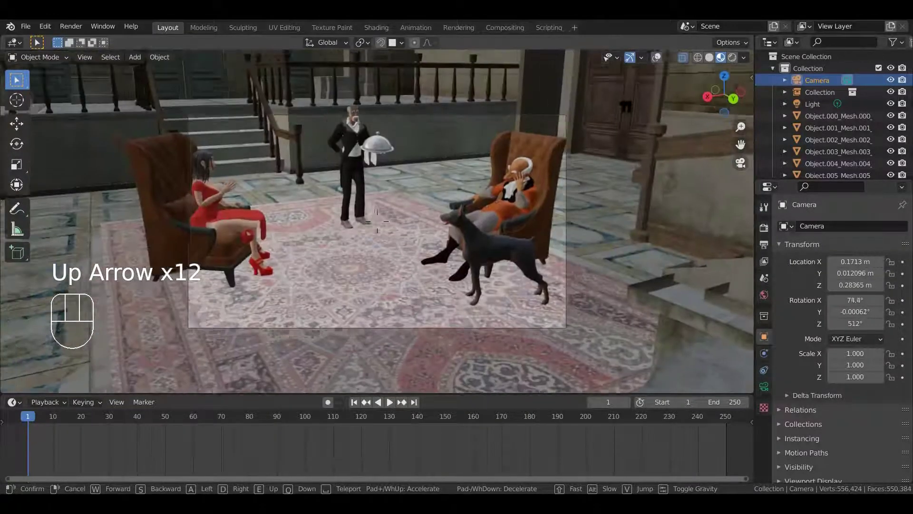
{"action": "key", "text": "Left"}
{"action": "key", "text": "Left"}
{"action": "key", "text": "Down"}
{"action": "key", "text": "Down"}
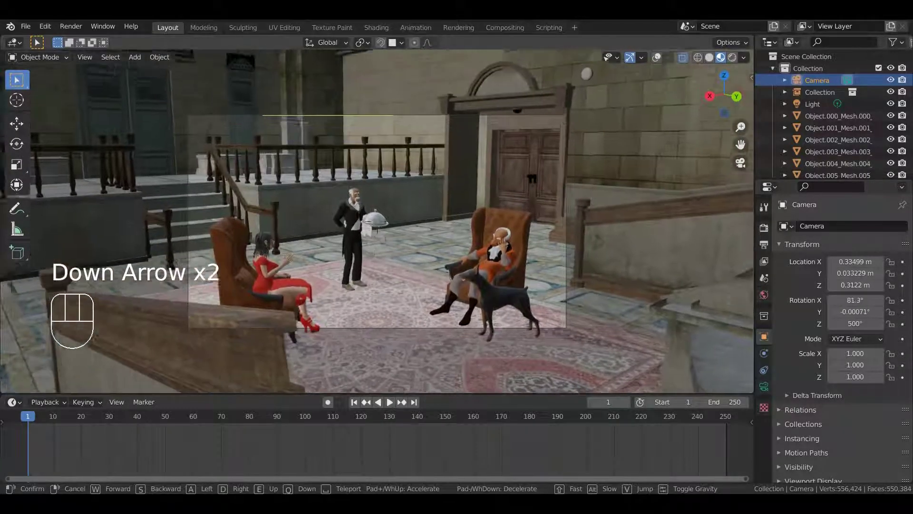
{"action": "key", "text": "Up"}
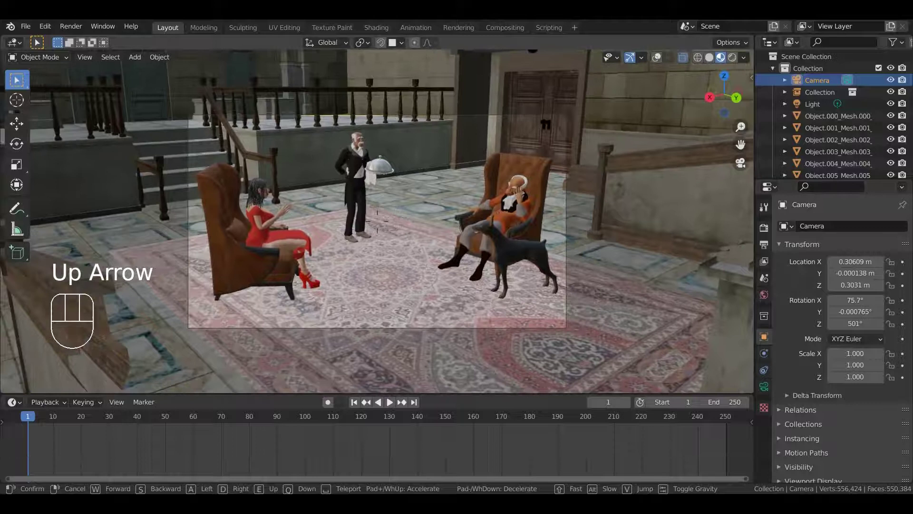
- Confirm the camera framing, check its lens settings and fly the view forward toward the characters again
{"action": "left_click", "coordinate": [381, 223]}
{"action": "left_click", "coordinate": [770, 389]}
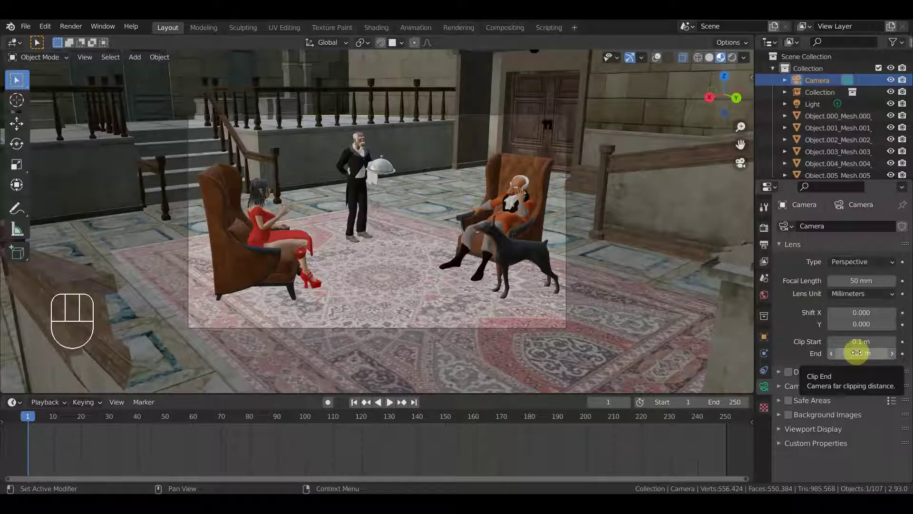
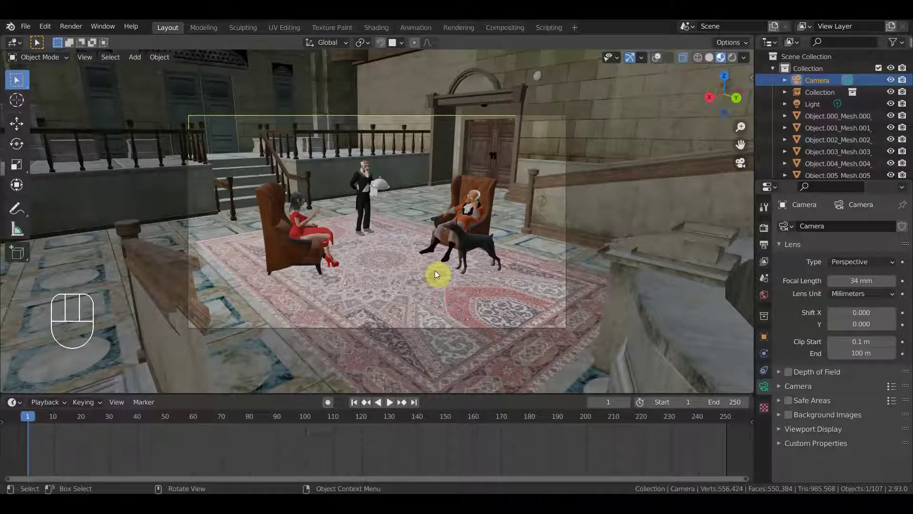
{"action": "key", "text": "Up"}
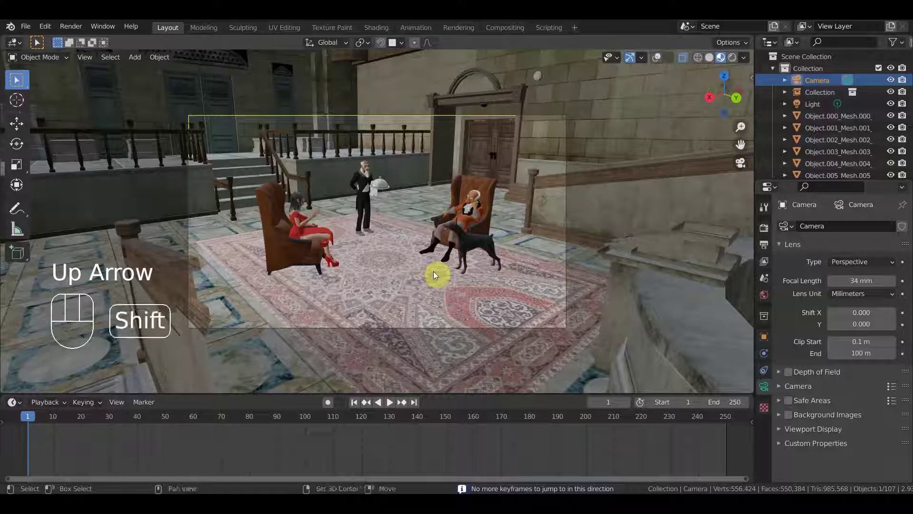
{"action": "key", "text": "shift+f"}
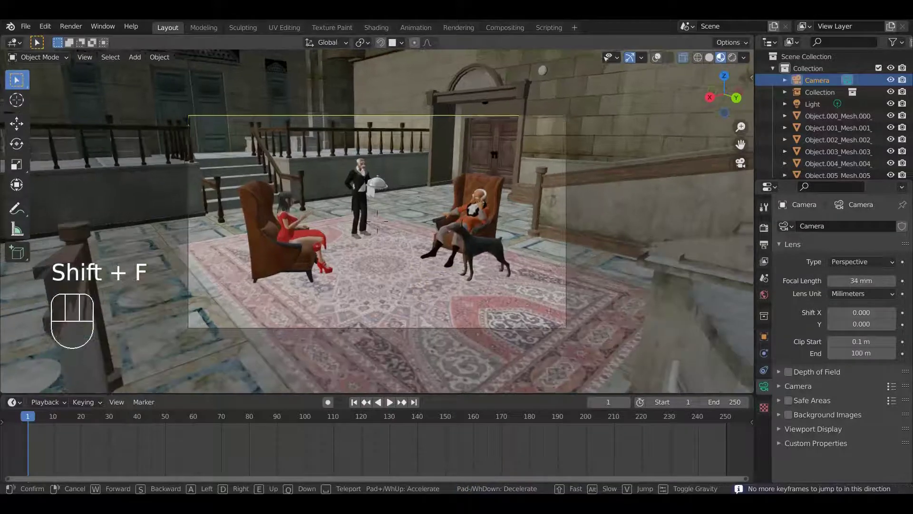
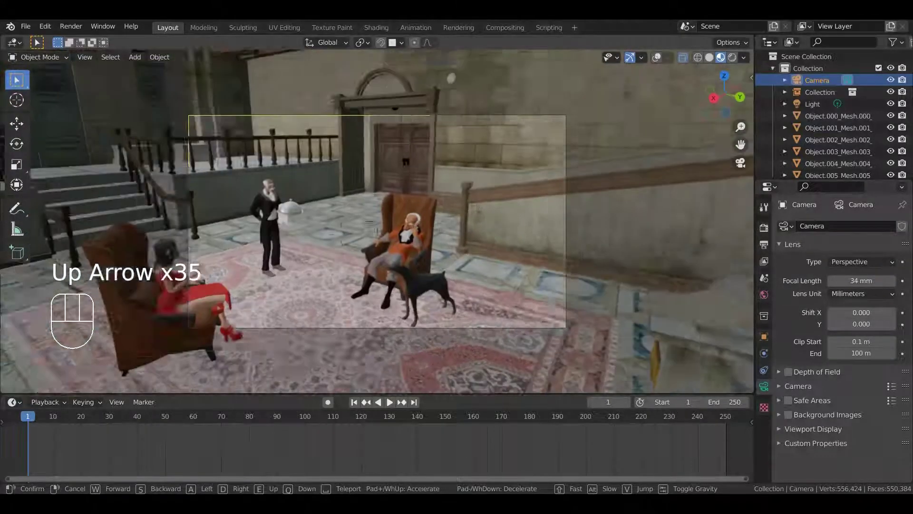
{"action": "key", "text": "Down"}
{"action": "key", "text": "Down"}
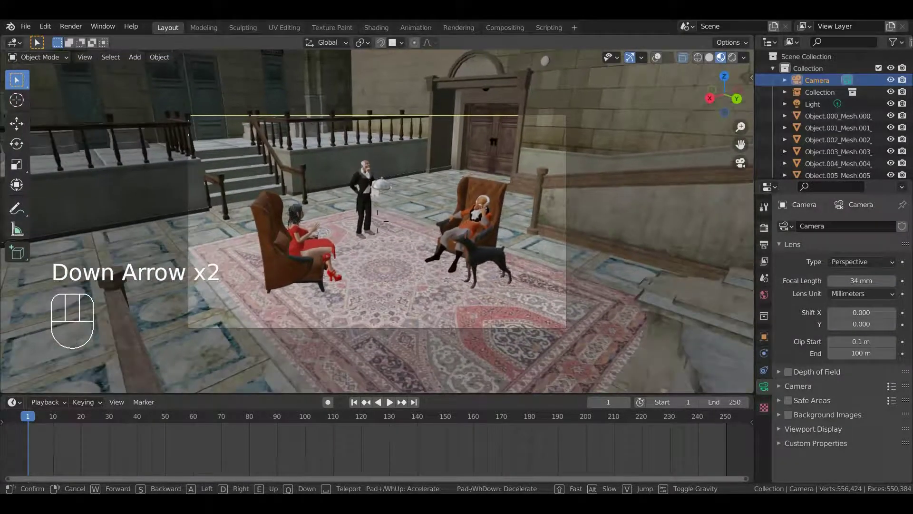
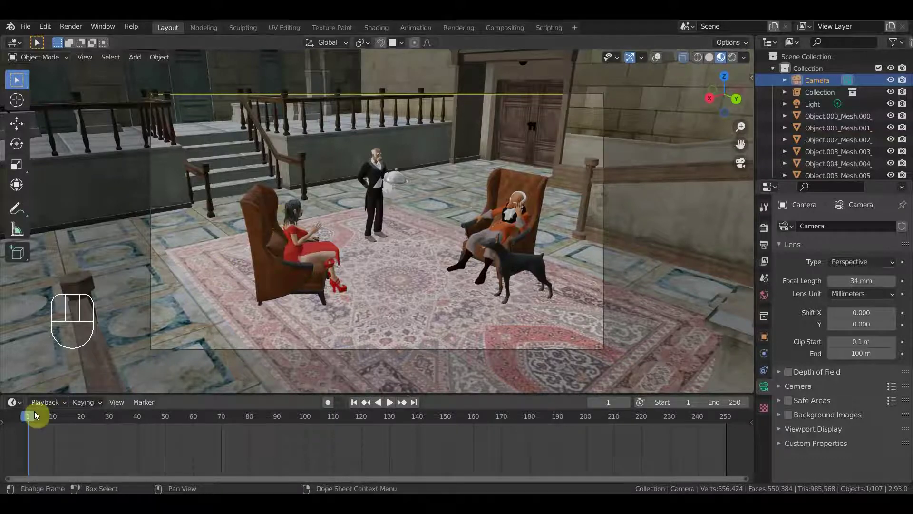
- Scrub to frame 230 and orbit around the armchair and dog with viewport overlays shown
{"action": "left_click_drag", "start_coordinate": [236, 419], "coordinate": [449, 296]}
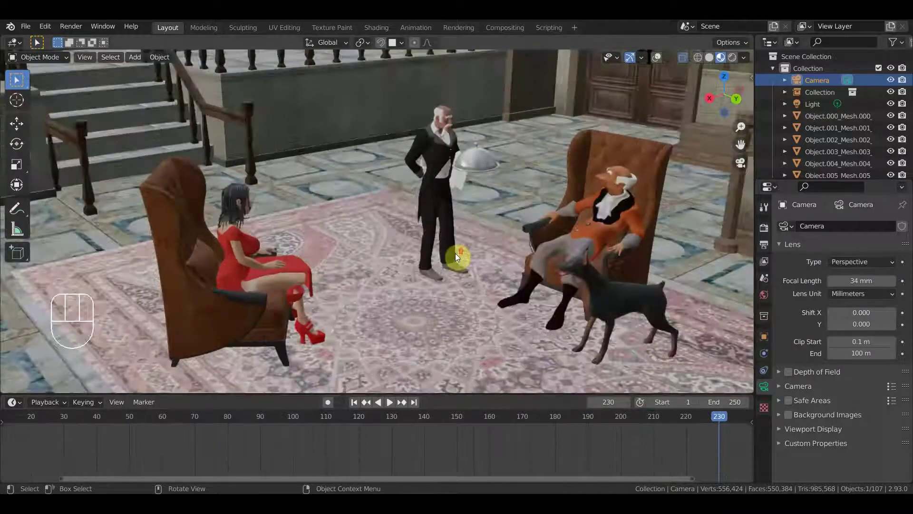
{"action": "left_click_drag", "start_coordinate": [479, 247], "coordinate": [502, 242]}
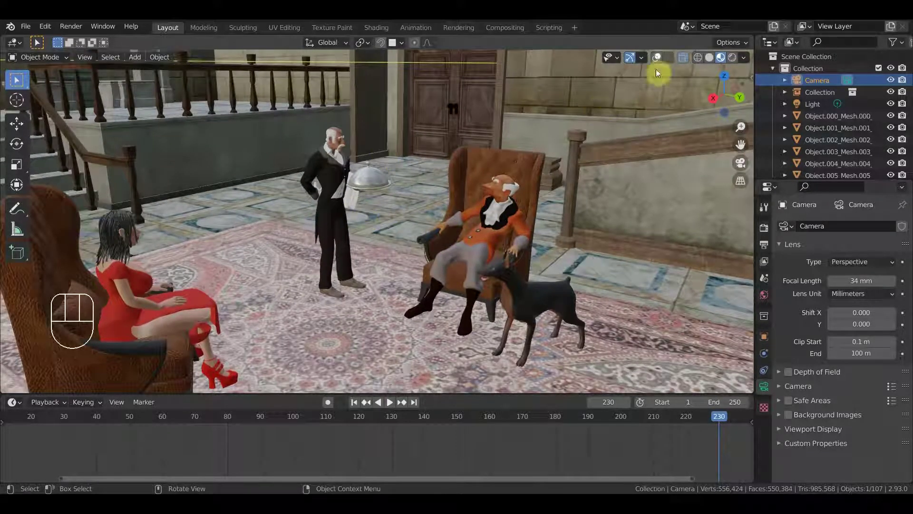
{"action": "left_click", "coordinate": [656, 55]}
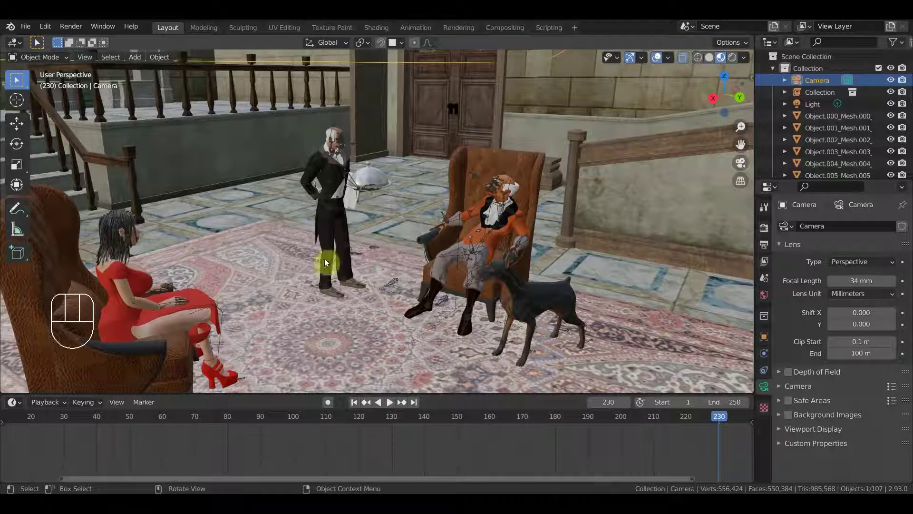
{"action": "left_click_drag", "start_coordinate": [364, 191], "coordinate": [359, 210]}
{"action": "left_click_drag", "start_coordinate": [305, 280], "coordinate": [322, 279]}
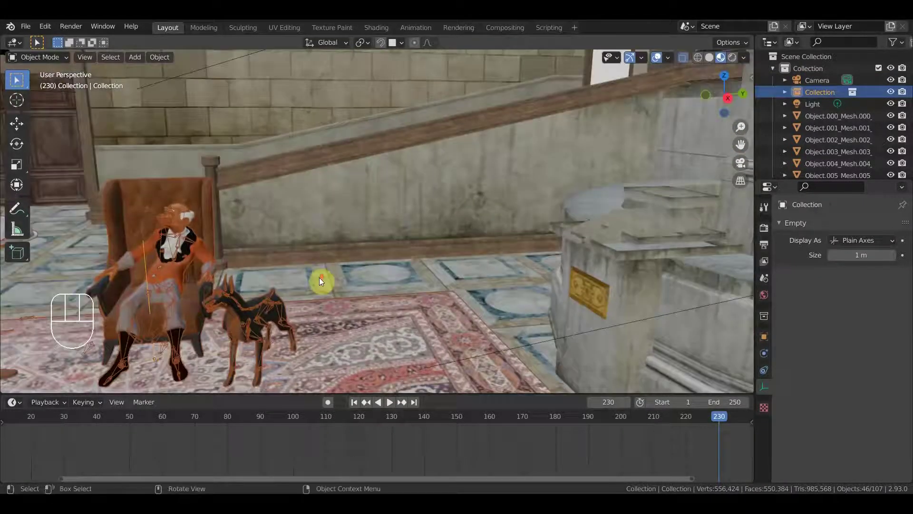
{"action": "middle_click", "coordinate": [301, 291]}
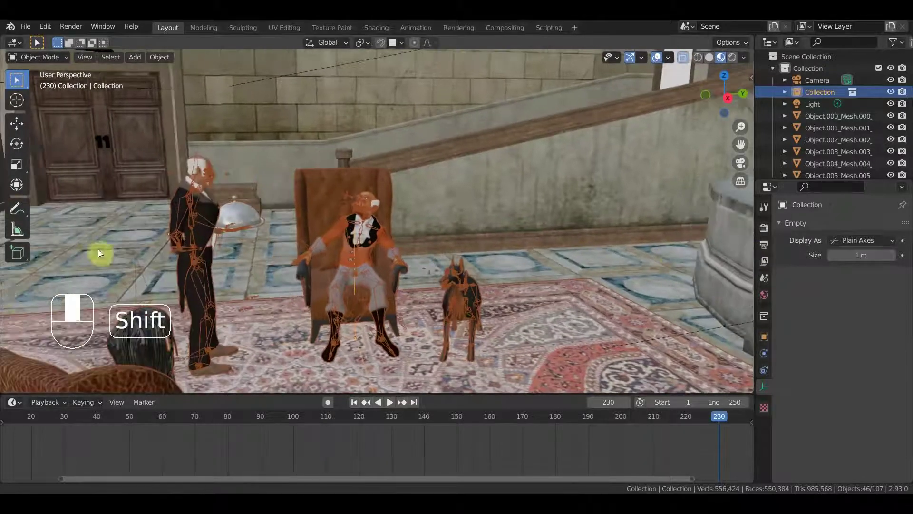
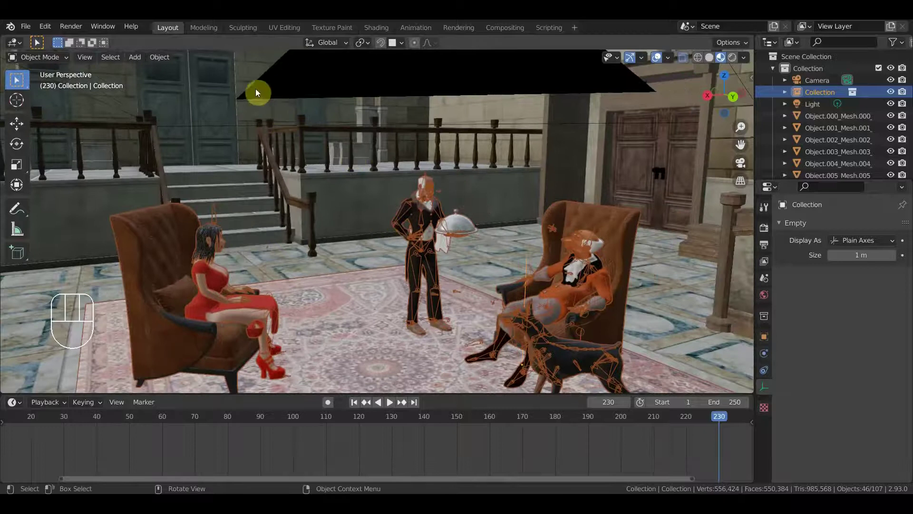
- Leave the file without saving and open the rug scene, moving in on the old man and dog
{"action": "left_click_drag", "start_coordinate": [19, 26], "coordinate": [432, 278]}
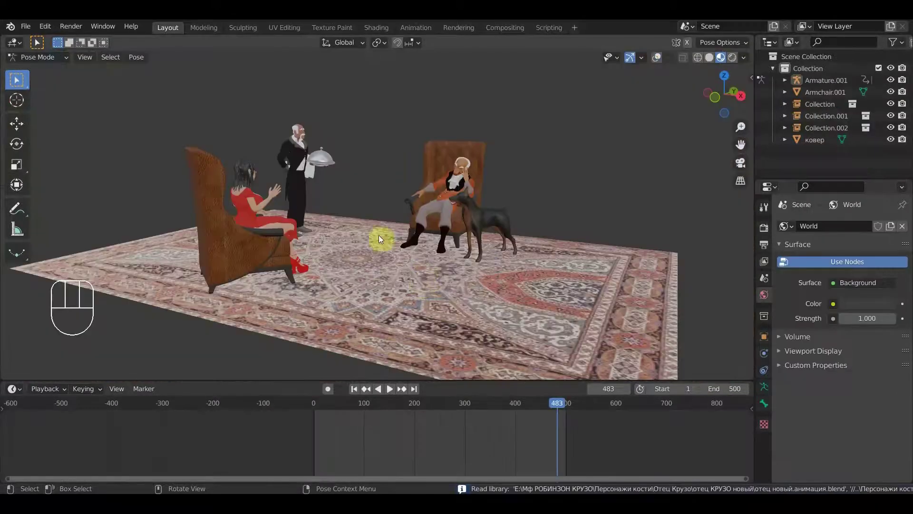
{"action": "left_click_drag", "start_coordinate": [304, 204], "coordinate": [339, 194]}
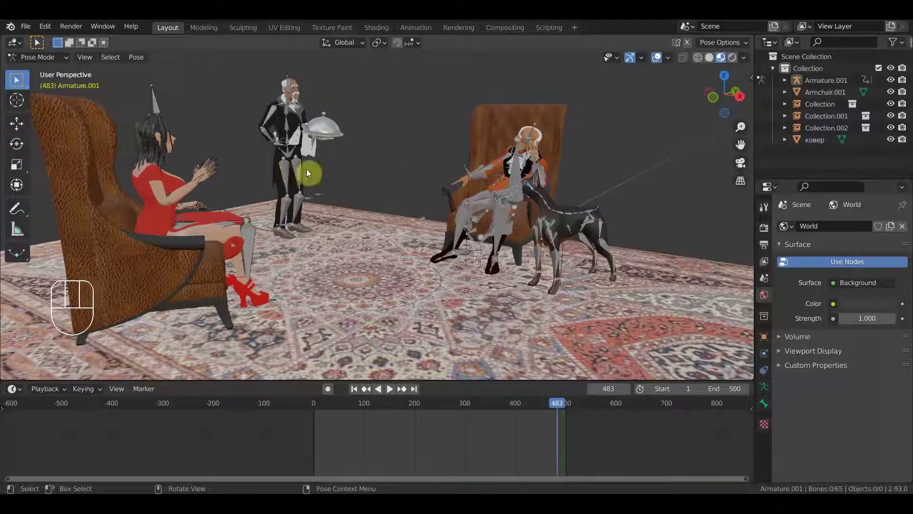
{"action": "left_click", "coordinate": [293, 176]}
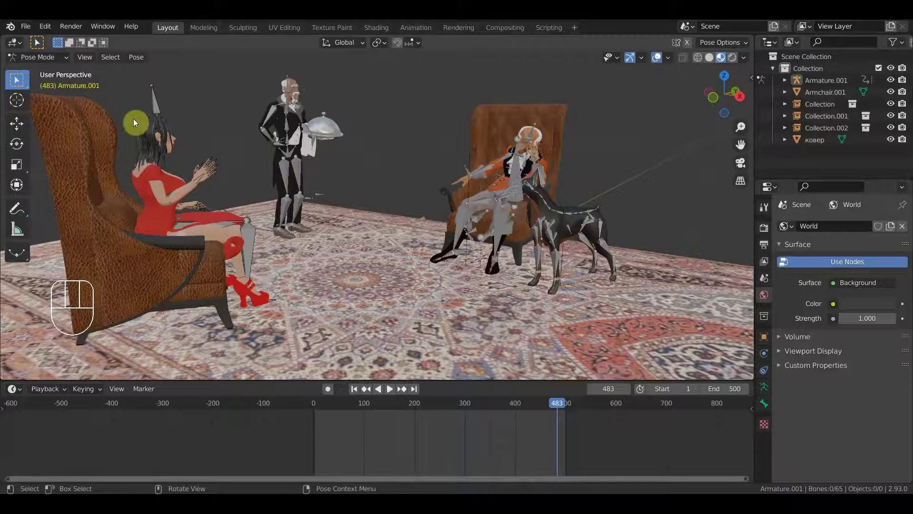
{"action": "middle_click", "coordinate": [265, 146]}
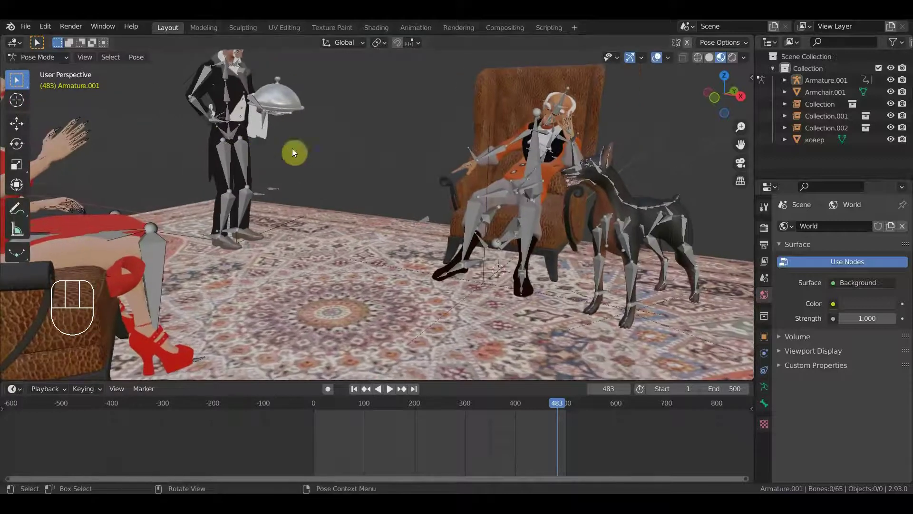
- Inspect Collection, Collection.001 and Collection.002 in the Outliner to find the butler's group
{"action": "left_click", "coordinate": [828, 127]}
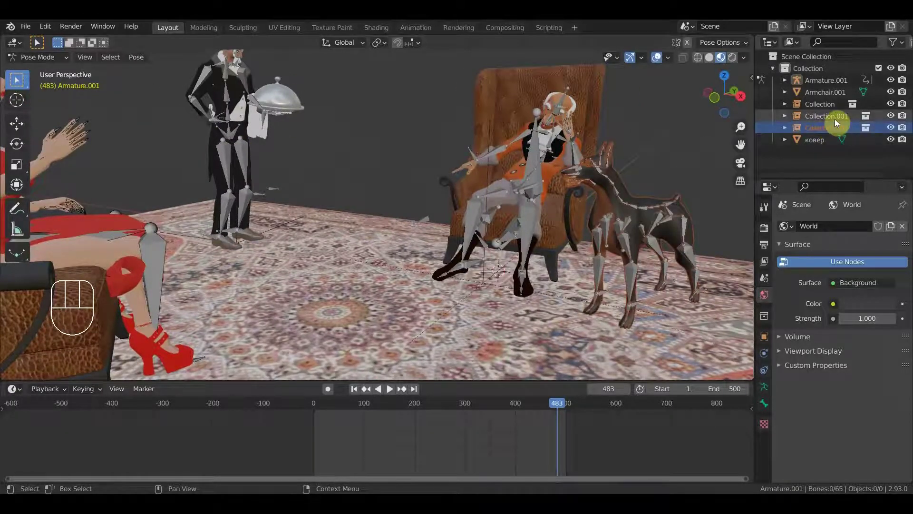
{"action": "left_click", "coordinate": [833, 121]}
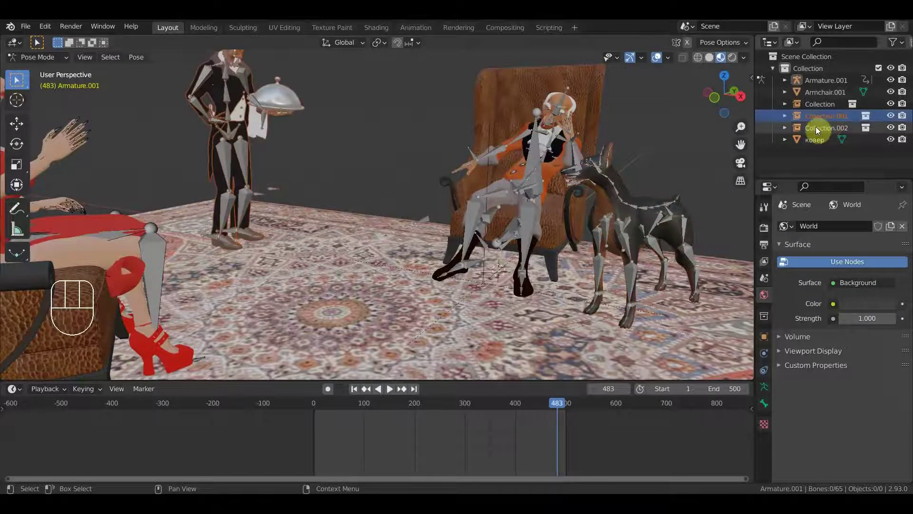
{"action": "left_click", "coordinate": [827, 104]}
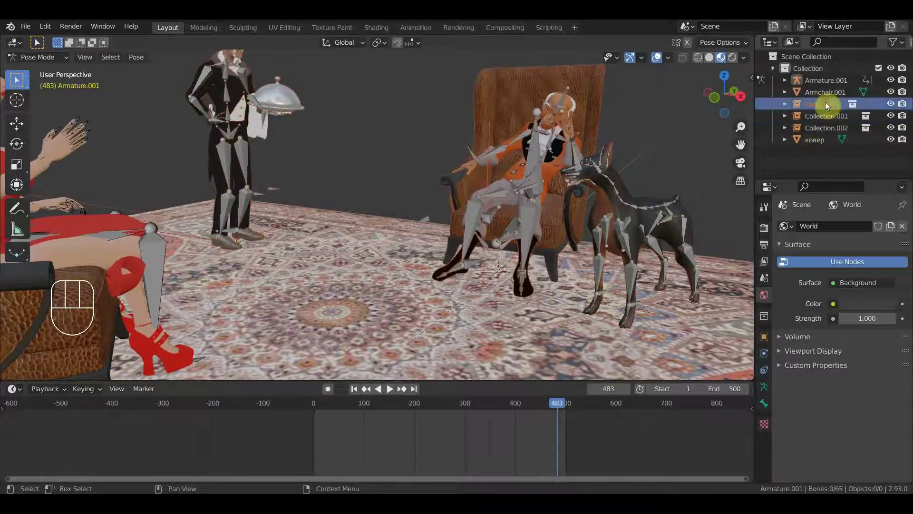
{"action": "left_click", "coordinate": [826, 133]}
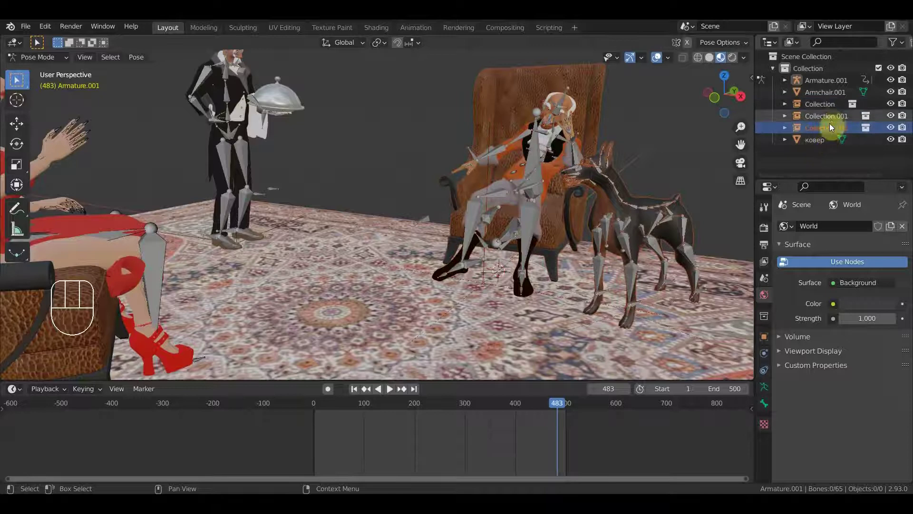
{"action": "left_click", "coordinate": [833, 118]}
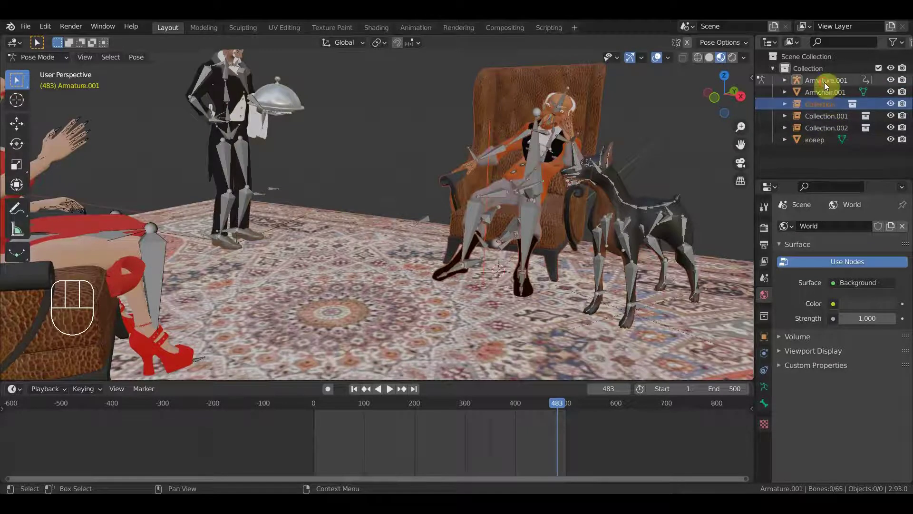
{"action": "left_click", "coordinate": [826, 84]}
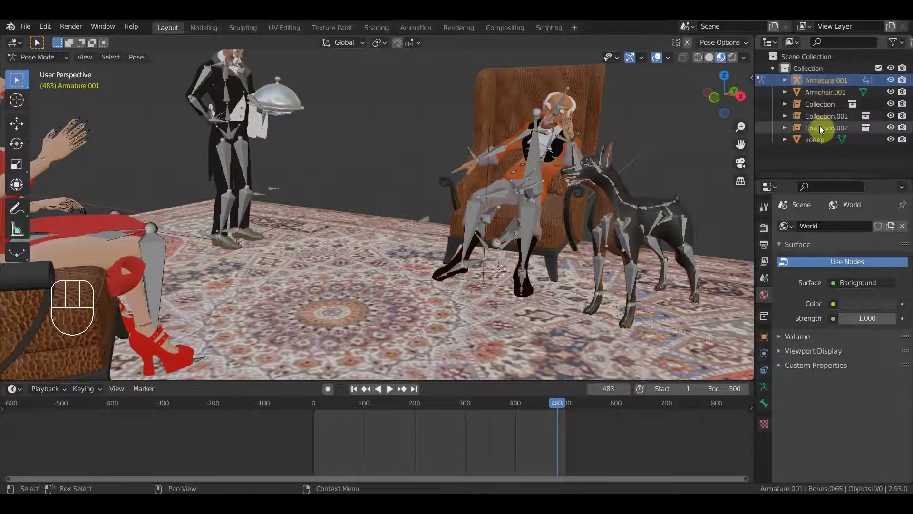
{"action": "left_click", "coordinate": [786, 129]}
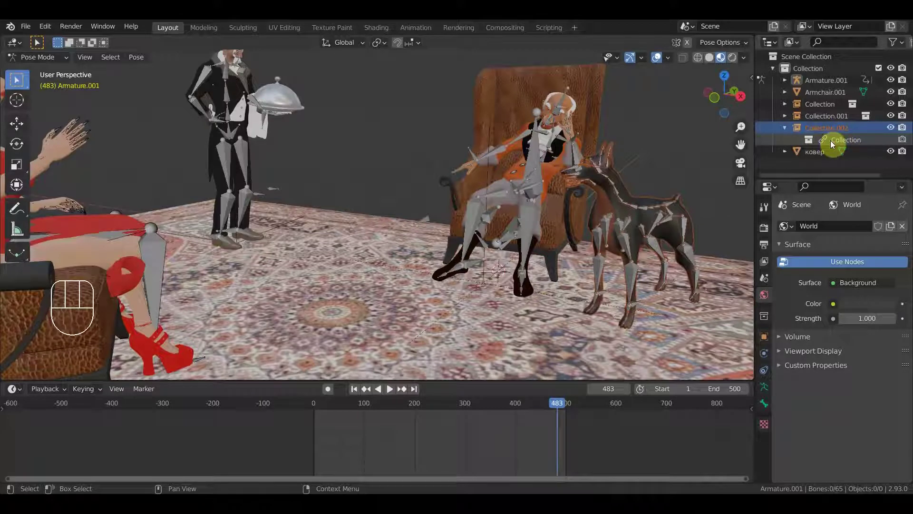
{"action": "left_click", "coordinate": [843, 142]}
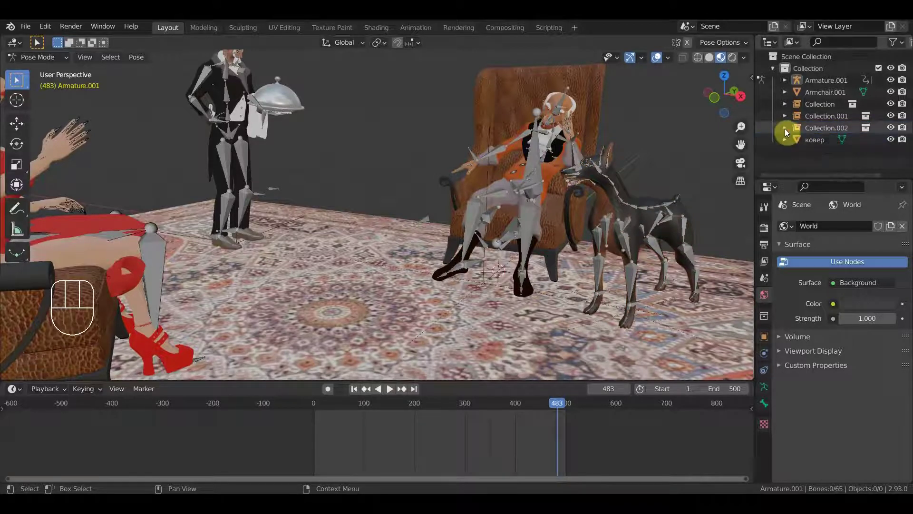
- Check the old man's Armature.001 head bone, then make the butler's Collection.001 active
{"action": "left_click", "coordinate": [233, 94]}
{"action": "left_click_drag", "start_coordinate": [303, 134], "coordinate": [377, 188]}
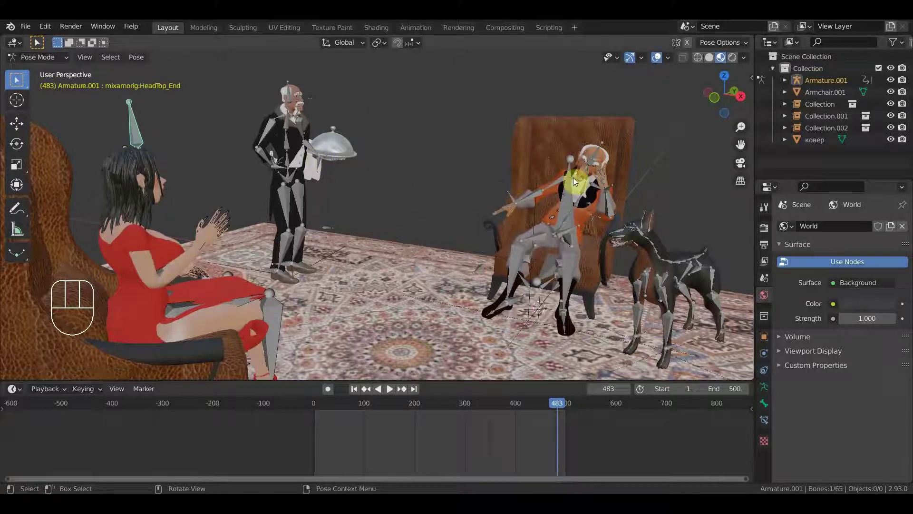
{"action": "left_click", "coordinate": [568, 193]}
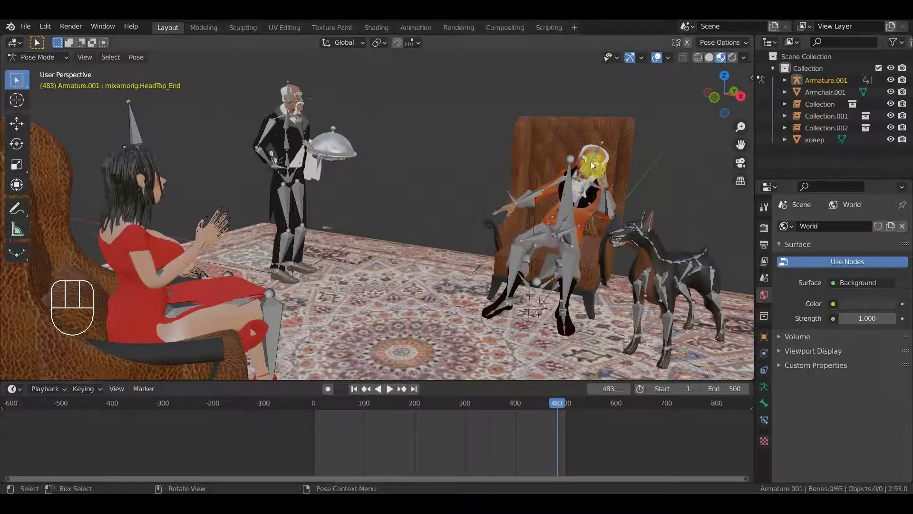
{"action": "left_click", "coordinate": [596, 158]}
{"action": "left_click", "coordinate": [828, 125]}
{"action": "left_click", "coordinate": [831, 121]}
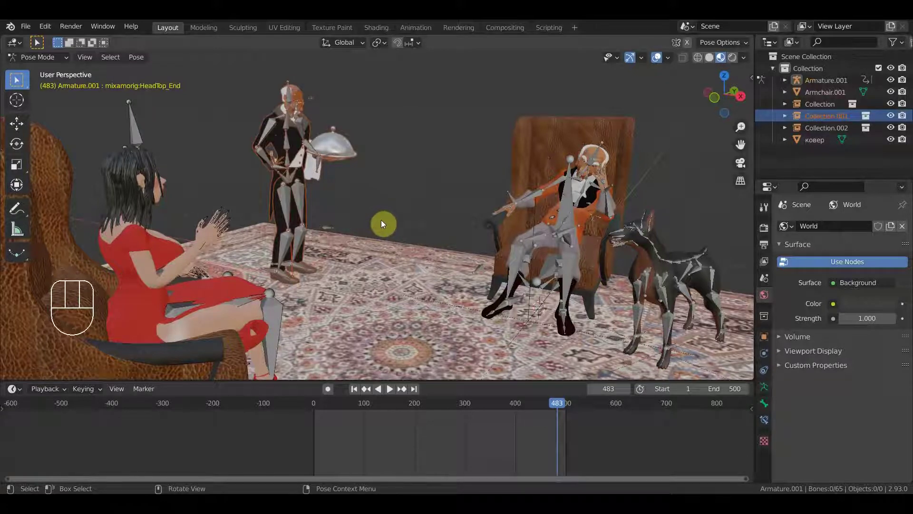
{"action": "left_click", "coordinate": [383, 222]}
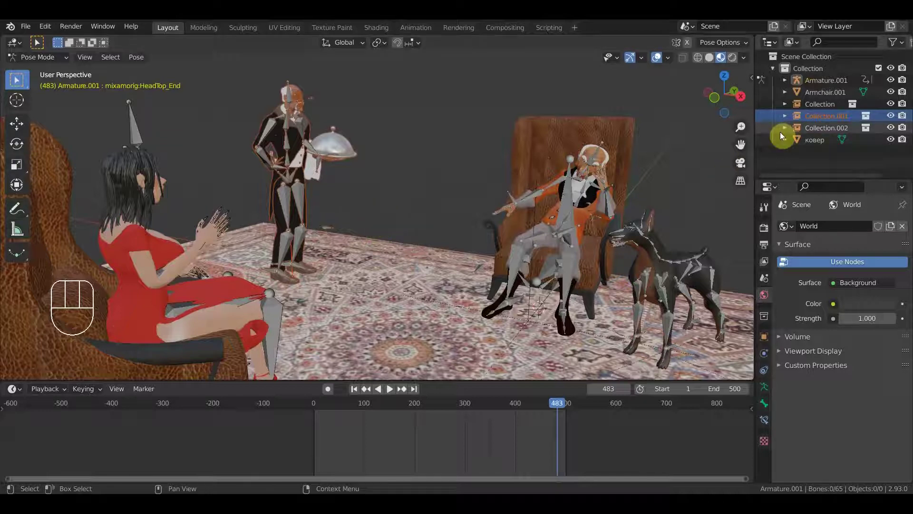
- Delete Collection.001 with the butler, save the rug scene and reopen the courtyard file from recent files
{"action": "key", "text": "Delete"}
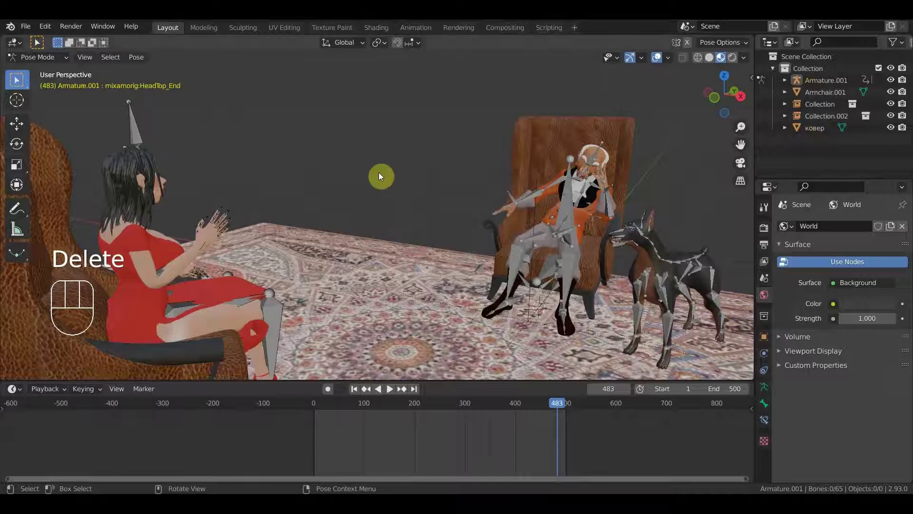
{"action": "left_click_drag", "start_coordinate": [27, 29], "coordinate": [58, 115]}
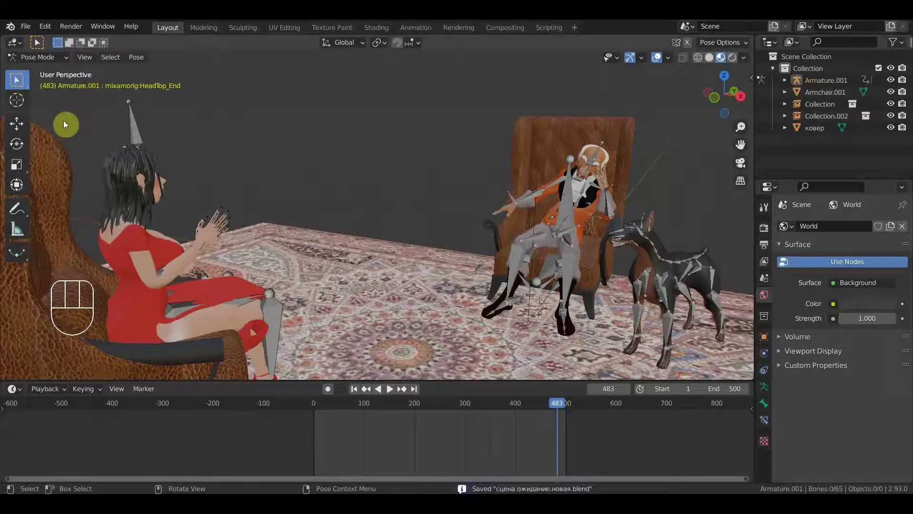
{"action": "left_click_drag", "start_coordinate": [29, 30], "coordinate": [263, 230]}
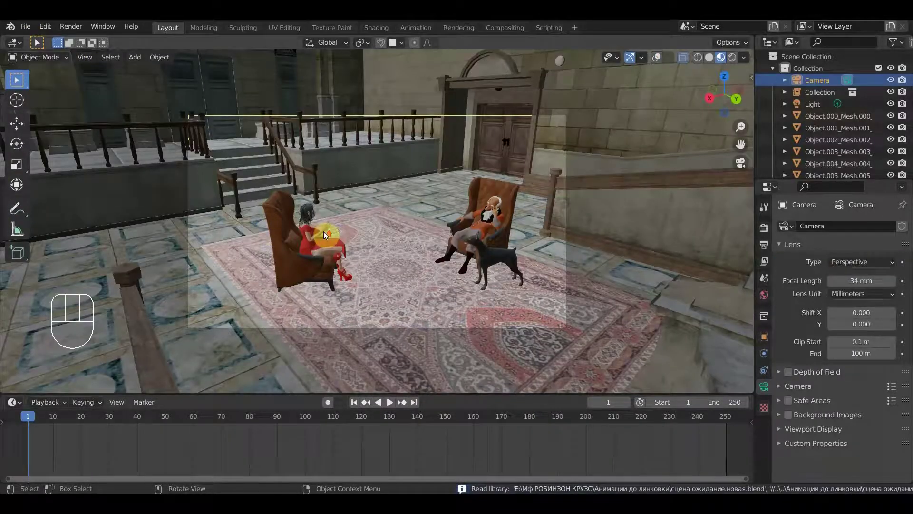
- Link the butler's Collection.001 from his animation file into the courtyard scene
{"action": "middle_click", "coordinate": [414, 208]}
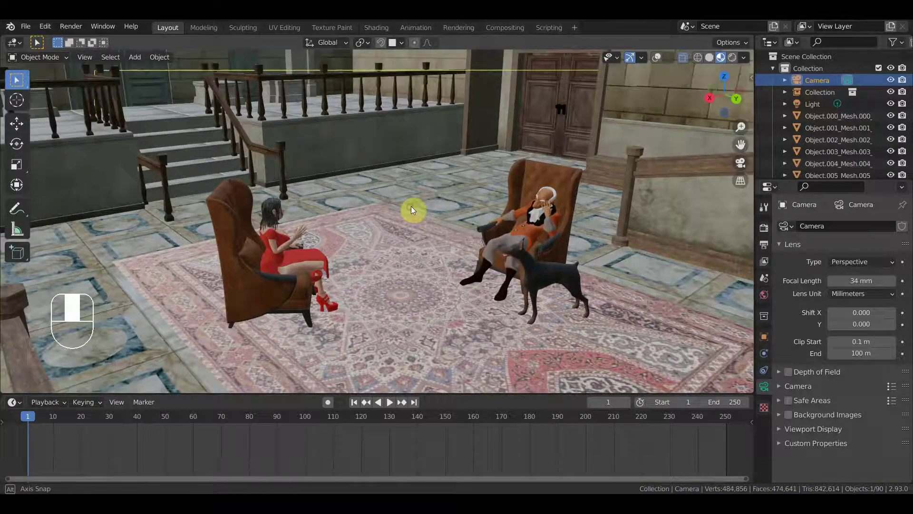
{"action": "left_click_drag", "start_coordinate": [414, 207], "coordinate": [439, 205]}
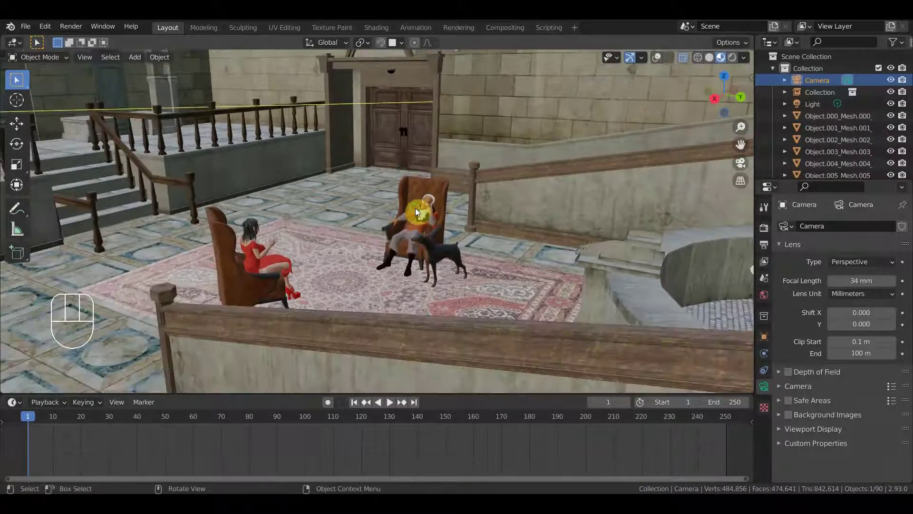
{"action": "left_click_drag", "start_coordinate": [418, 209], "coordinate": [317, 211]}
{"action": "left_click_drag", "start_coordinate": [530, 161], "coordinate": [555, 159]}
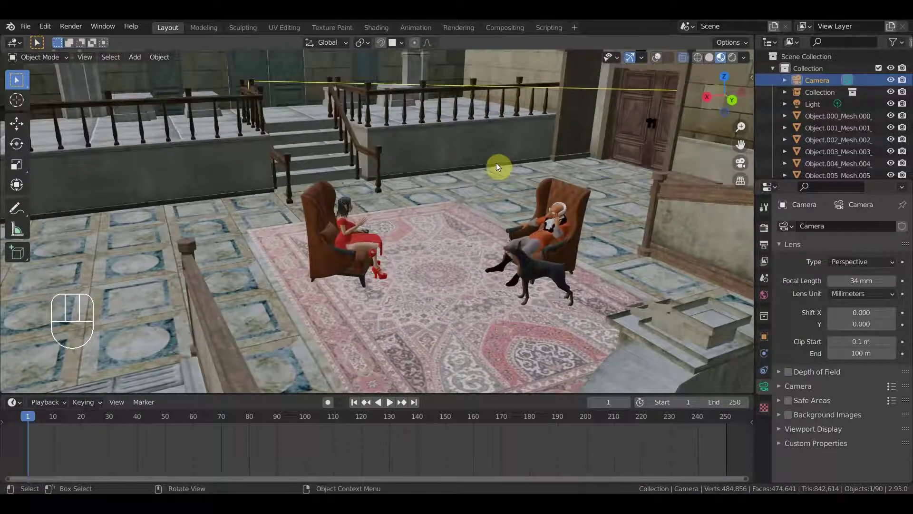
{"action": "left_click_drag", "start_coordinate": [26, 27], "coordinate": [61, 148]}
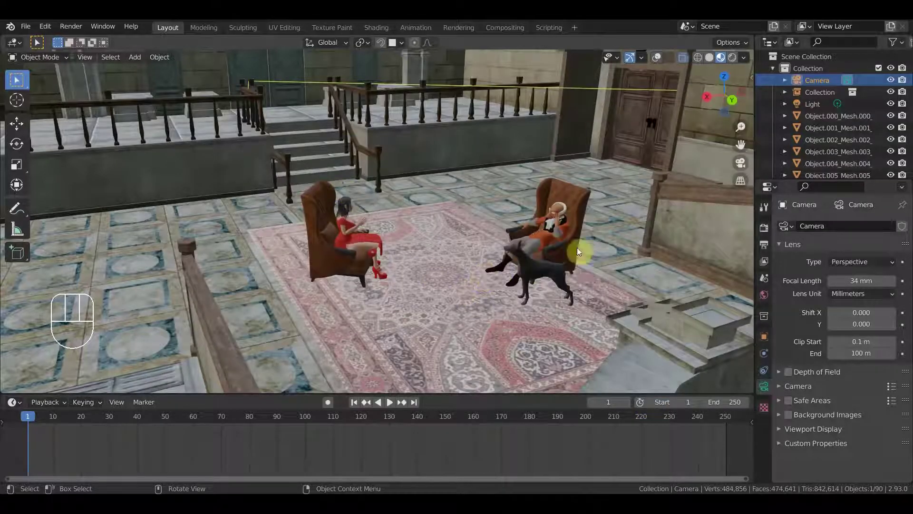
{"action": "left_click_drag", "start_coordinate": [525, 279], "coordinate": [574, 281]}
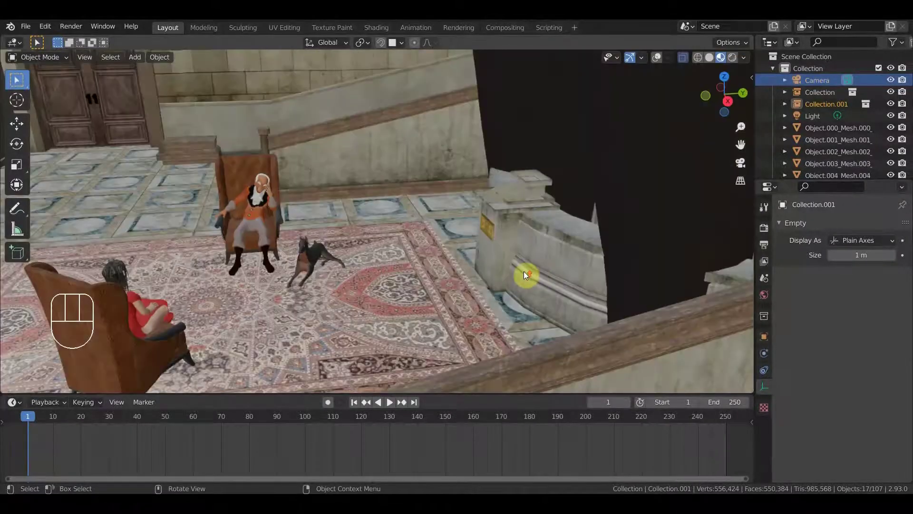
- Scale the imported butler collection down in several passes to the courtyard's size
{"action": "key", "text": "s"}
{"action": "left_click", "coordinate": [608, 223]}
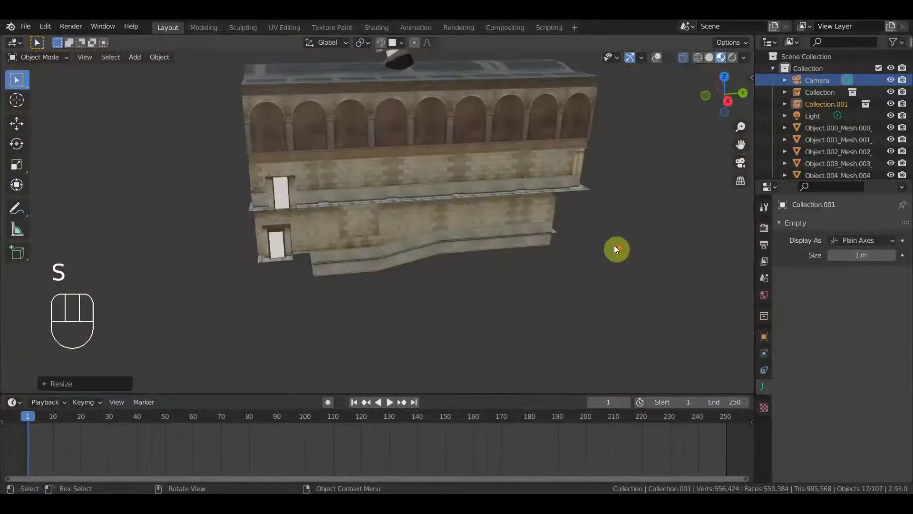
{"action": "key", "text": "s"}
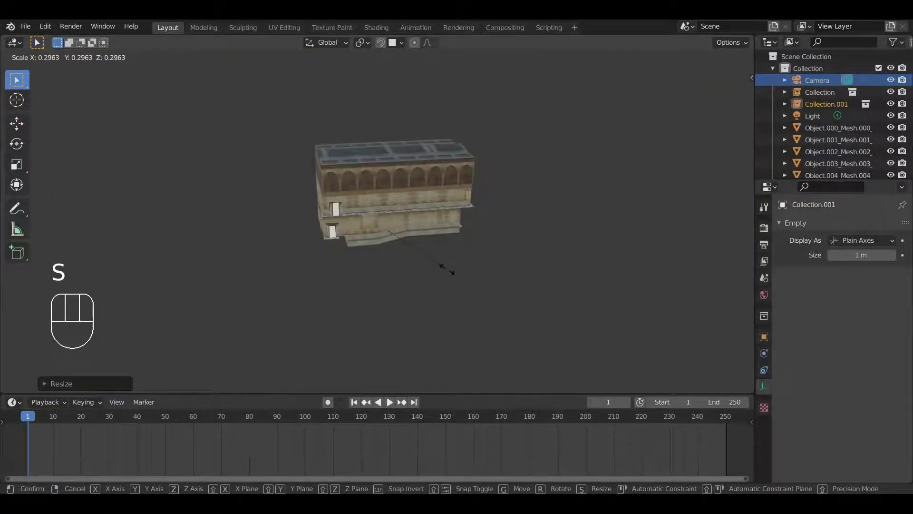
{"action": "left_click", "coordinate": [435, 258]}
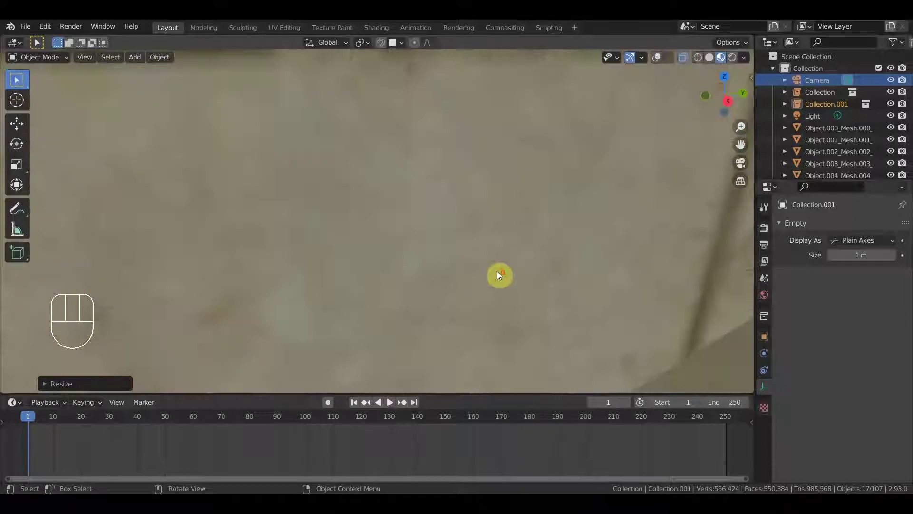
{"action": "key", "text": "s"}
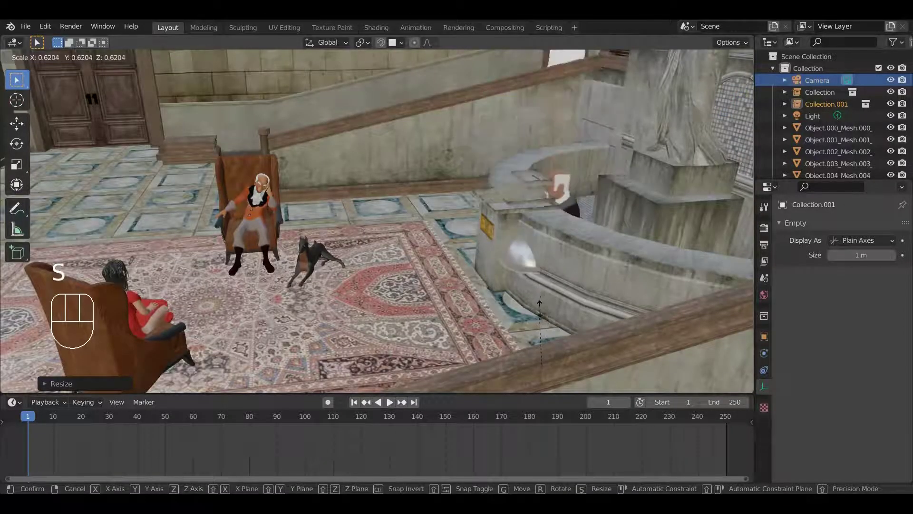
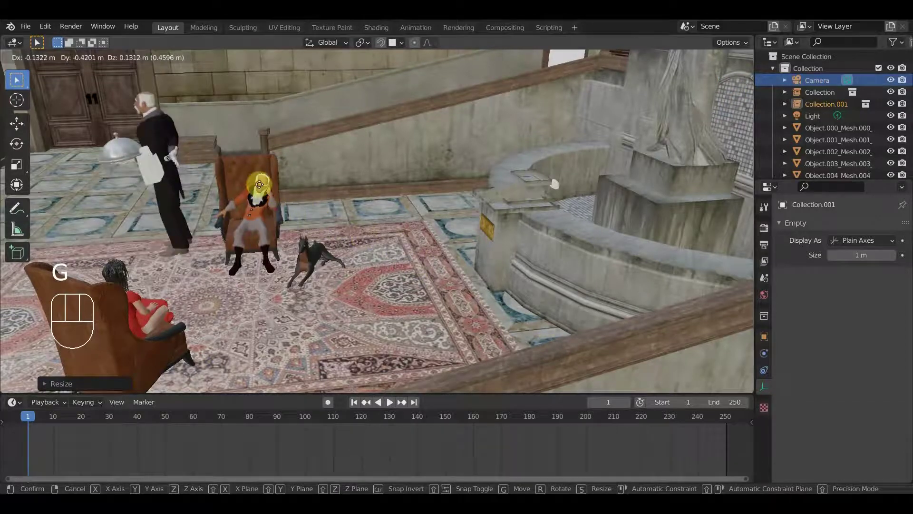
{"action": "left_click", "coordinate": [261, 194]}
{"action": "key", "text": "s"}
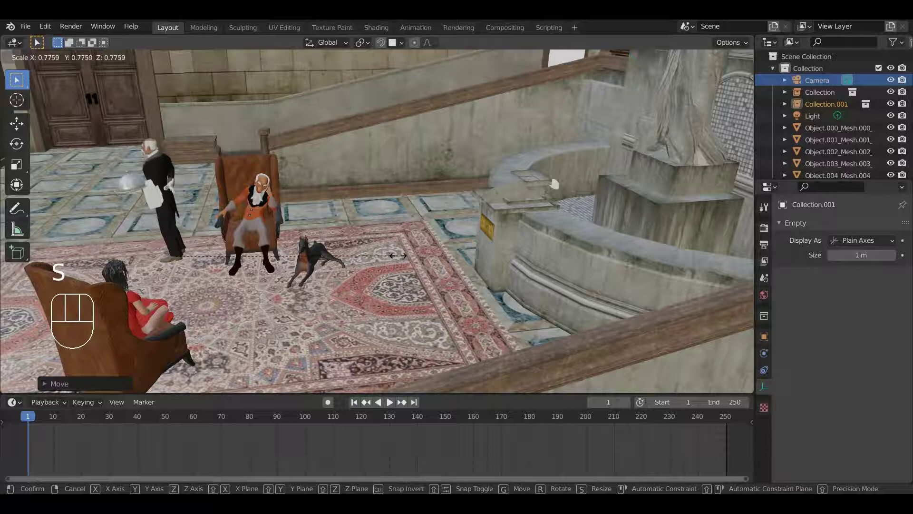
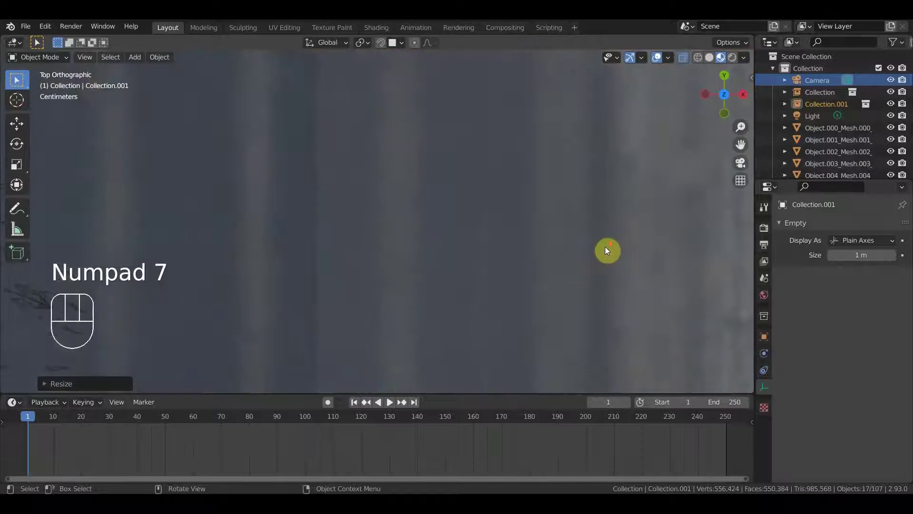
- Turn the butler about 176 degrees and move him into place near the rug
{"action": "key", "text": "r"}
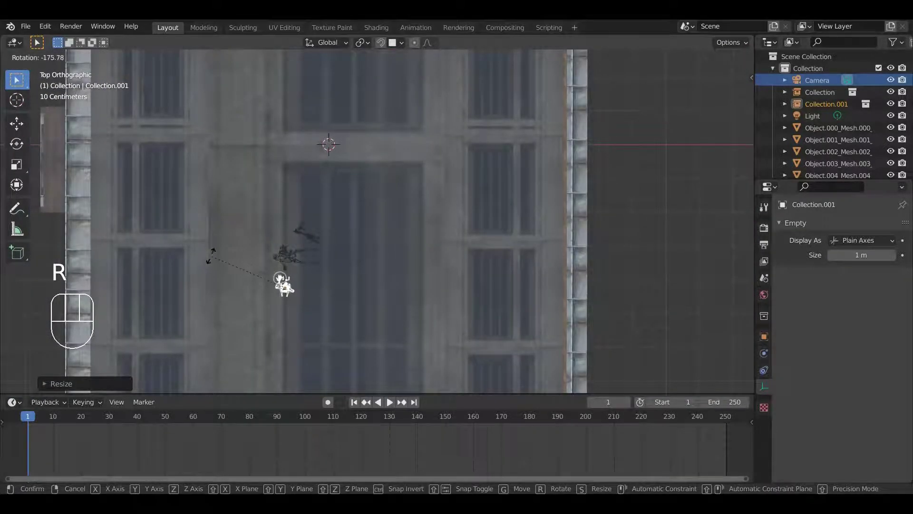
{"action": "key", "text": "g"}
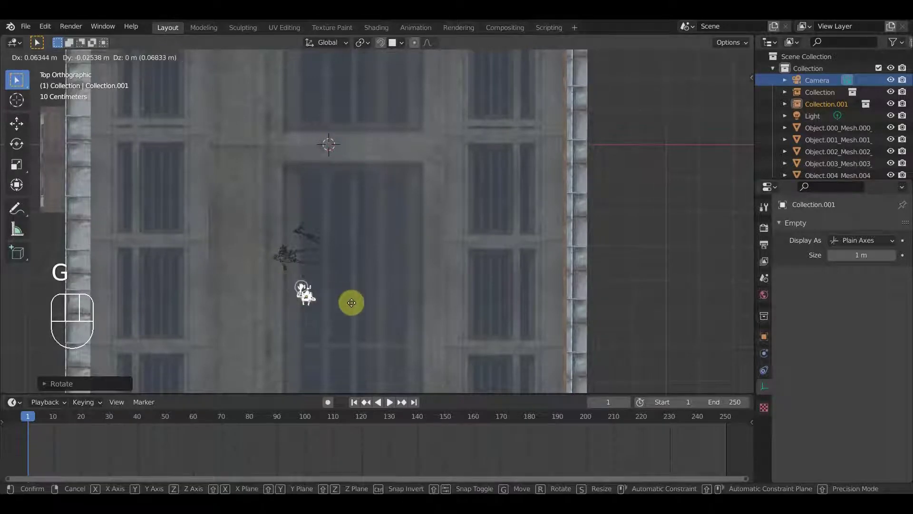
{"action": "left_click", "coordinate": [353, 300]}
{"action": "left_click_drag", "start_coordinate": [360, 302], "coordinate": [229, 190]}
- Step the animation forward and set the timeline to frame 57
{"action": "left_click_drag", "start_coordinate": [296, 230], "coordinate": [291, 230]}
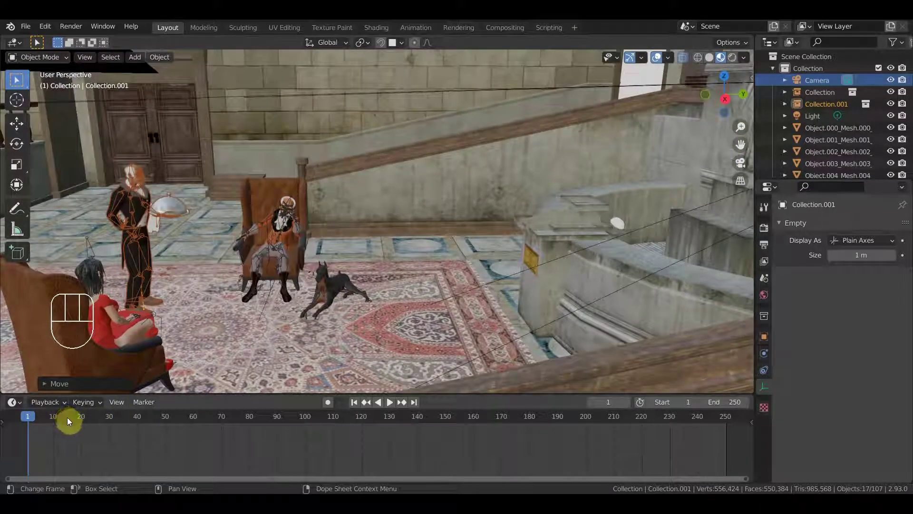
{"action": "left_click_drag", "start_coordinate": [72, 420], "coordinate": [101, 418]}
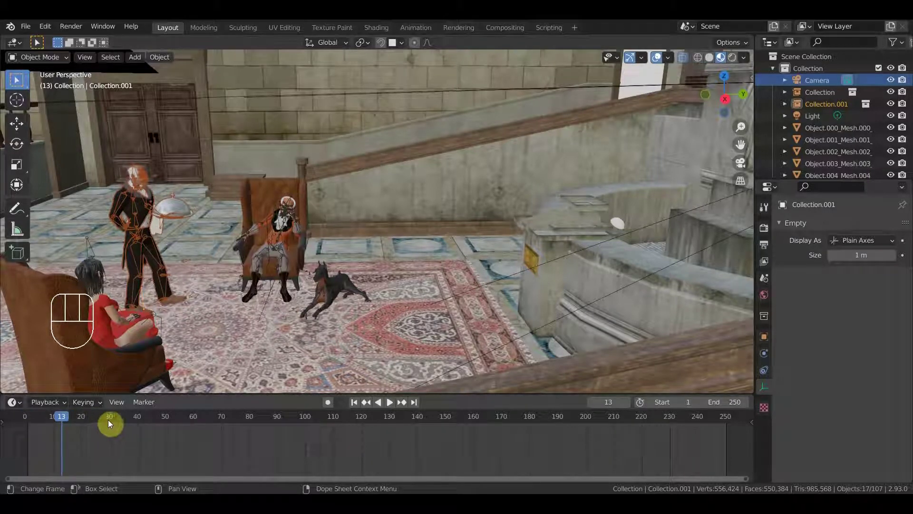
{"action": "left_click_drag", "start_coordinate": [110, 422], "coordinate": [134, 417]}
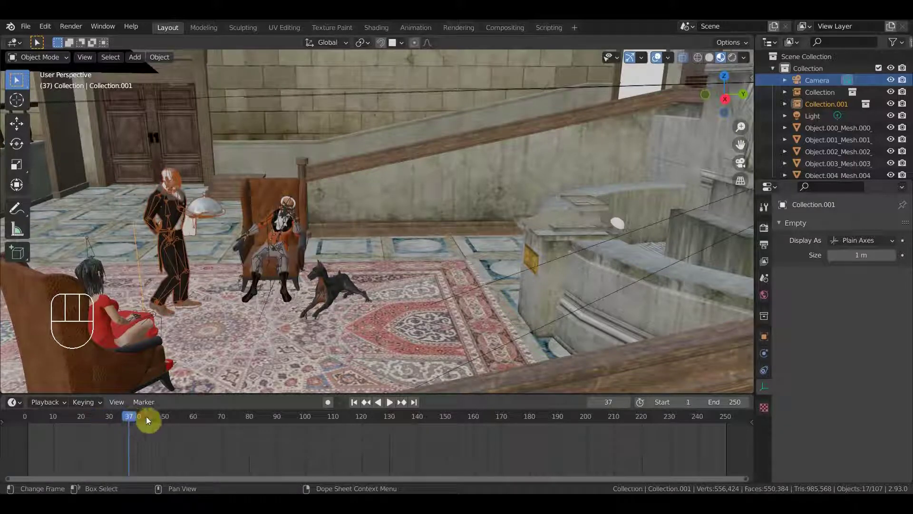
{"action": "left_click_drag", "start_coordinate": [150, 417], "coordinate": [171, 417]}
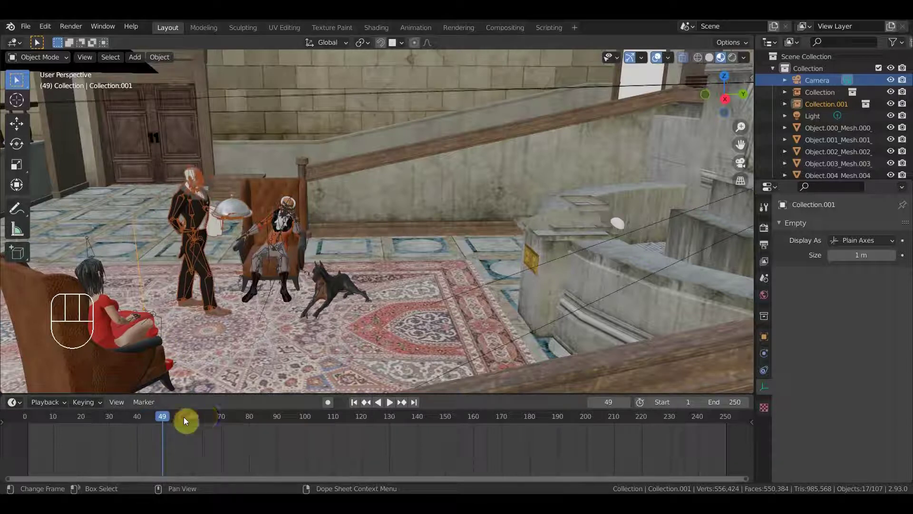
{"action": "left_click_drag", "start_coordinate": [188, 419], "coordinate": [22, 128]}
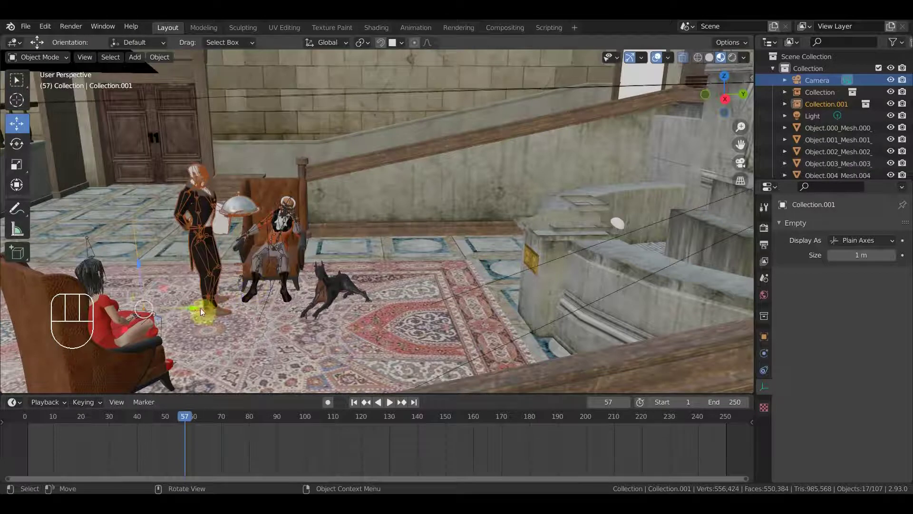
- Drag the butler onto the rug beside the old man's armchair and doberman
{"action": "left_click_drag", "start_coordinate": [184, 307], "coordinate": [141, 312]}
{"action": "left_click_drag", "start_coordinate": [242, 302], "coordinate": [186, 304]}
{"action": "left_click_drag", "start_coordinate": [313, 270], "coordinate": [347, 242]}
- Check the butler's placement from several angles, save the courtyard .blend and deselect him
{"action": "middle_click", "coordinate": [428, 220]}
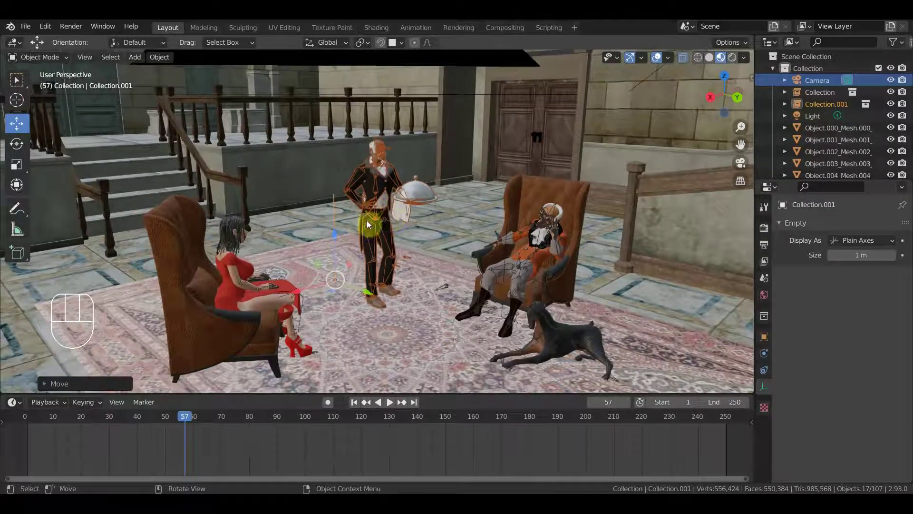
{"action": "middle_click", "coordinate": [418, 261]}
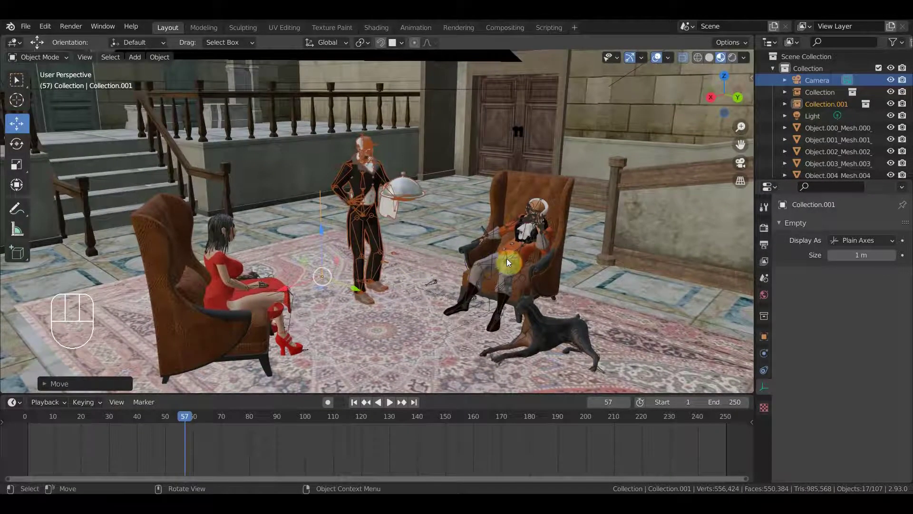
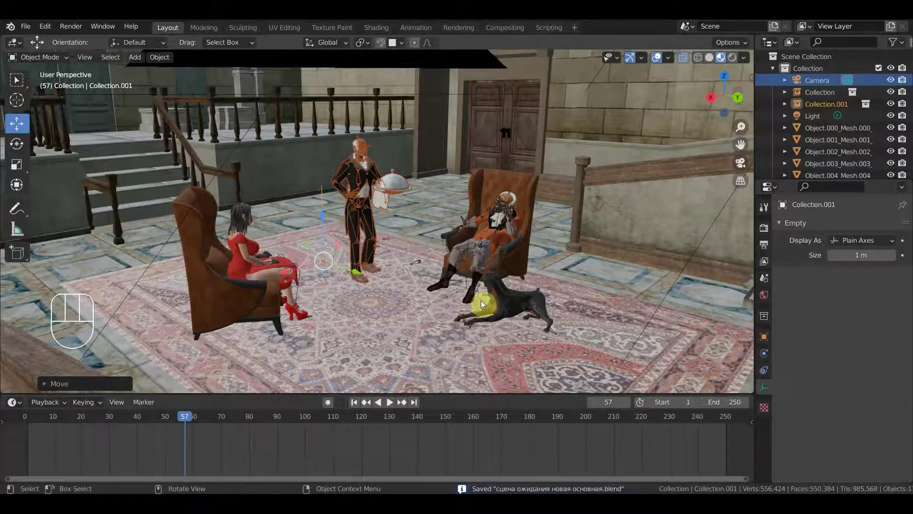
{"action": "left_click_drag", "start_coordinate": [489, 302], "coordinate": [485, 299]}
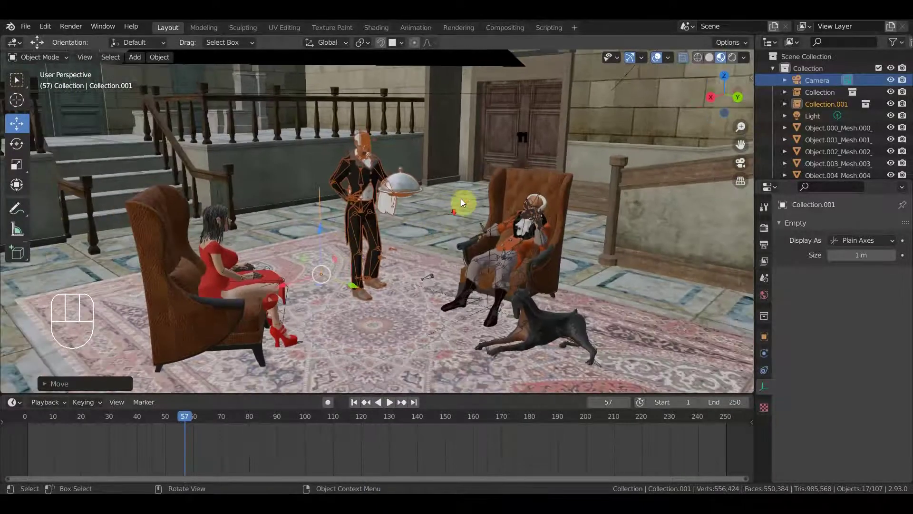
{"action": "left_click", "coordinate": [662, 57]}
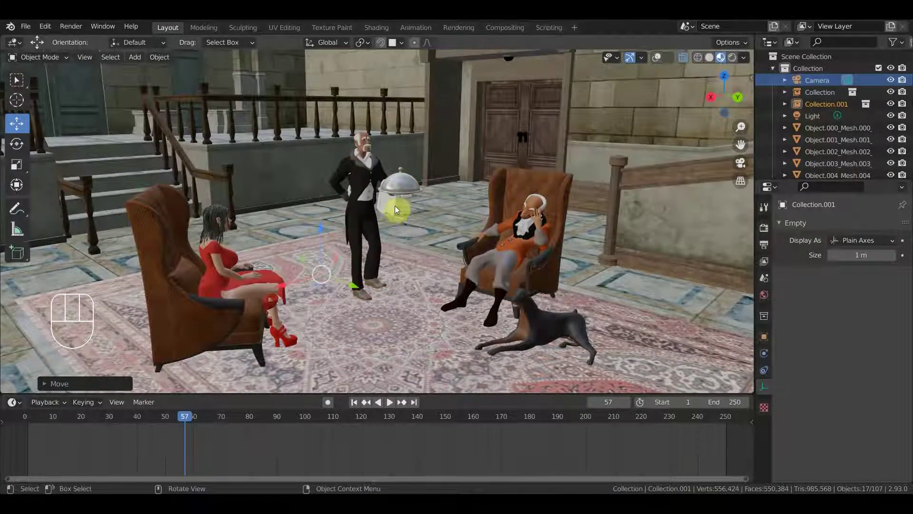
{"action": "middle_click", "coordinate": [418, 217]}
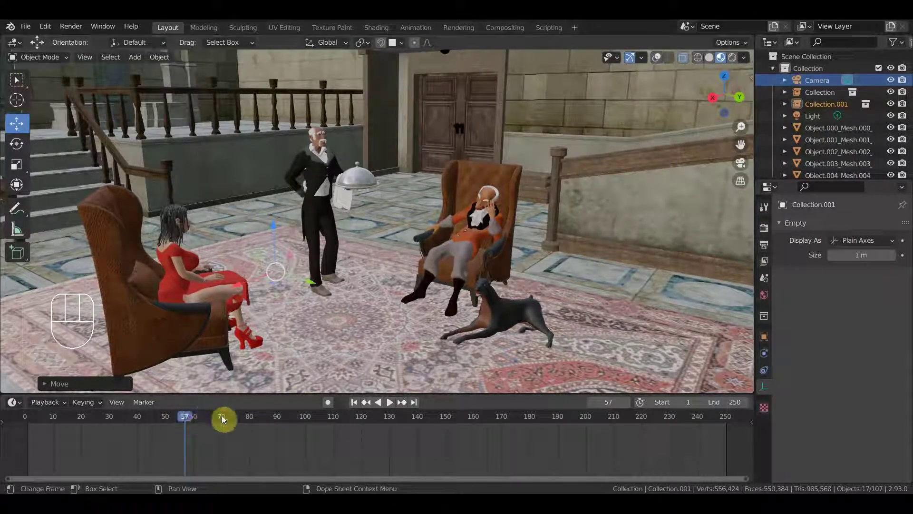
- Jump to frame 115 and orbit around the old man, dog and butler with the Select Box tool active
{"action": "left_click_drag", "start_coordinate": [317, 427], "coordinate": [347, 420]}
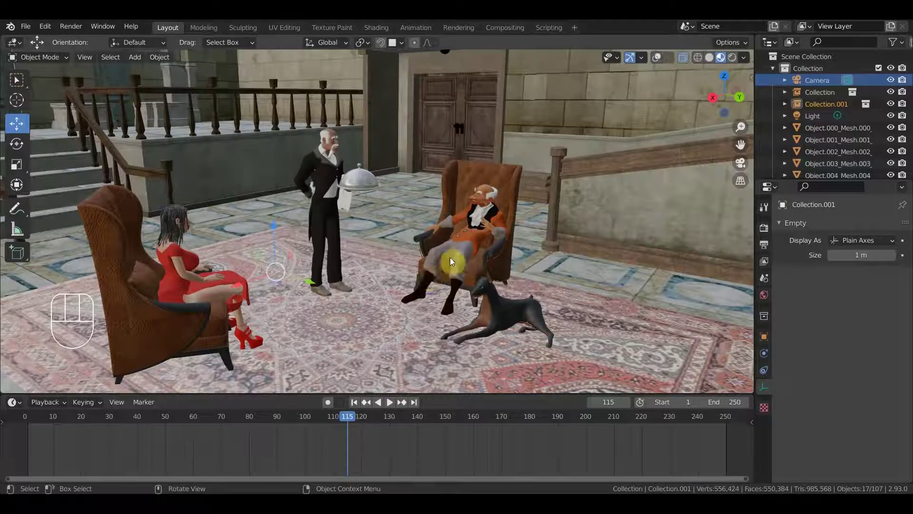
{"action": "left_click_drag", "start_coordinate": [449, 275], "coordinate": [436, 269]}
{"action": "left_click_drag", "start_coordinate": [437, 269], "coordinate": [448, 272]}
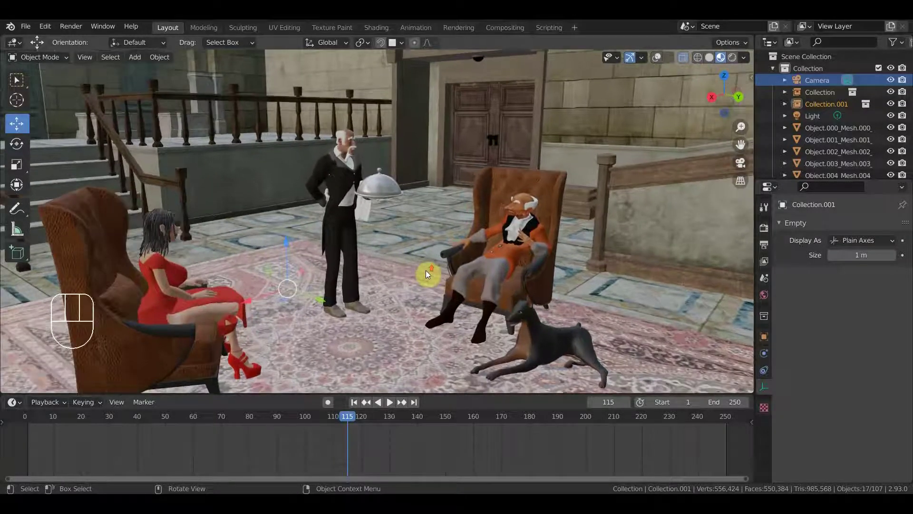
{"action": "left_click", "coordinate": [19, 79]}
{"action": "left_click_drag", "start_coordinate": [401, 198], "coordinate": [397, 193]}
{"action": "left_click_drag", "start_coordinate": [430, 215], "coordinate": [439, 133]}
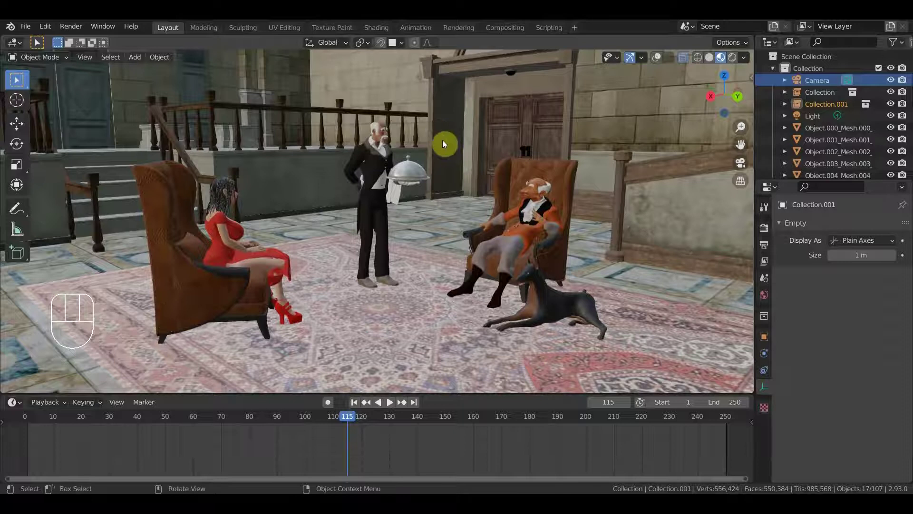
{"action": "left_click_drag", "start_coordinate": [455, 151], "coordinate": [457, 147]}
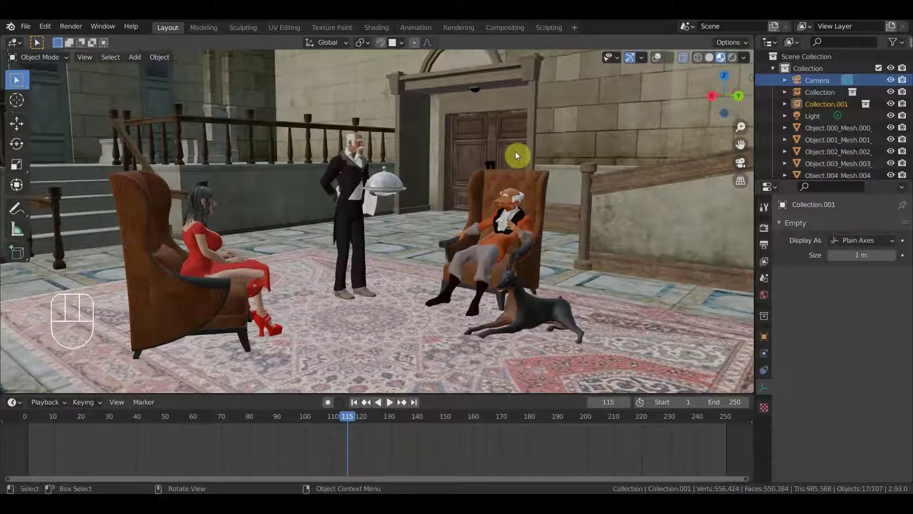